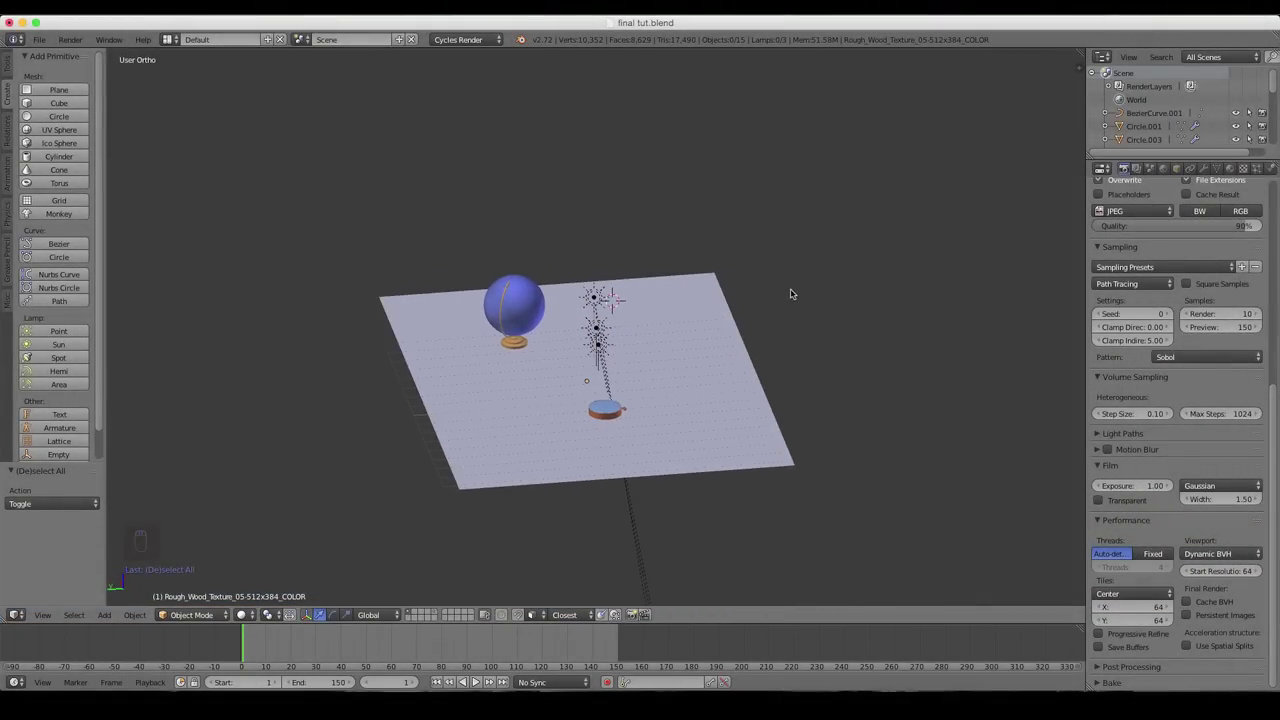
- Preview the textured globe, compass and wooden table in Cycles rendered shading, zooming in on the compass
left_click_drag(699, 420, 700, 359)
key("shift+z")
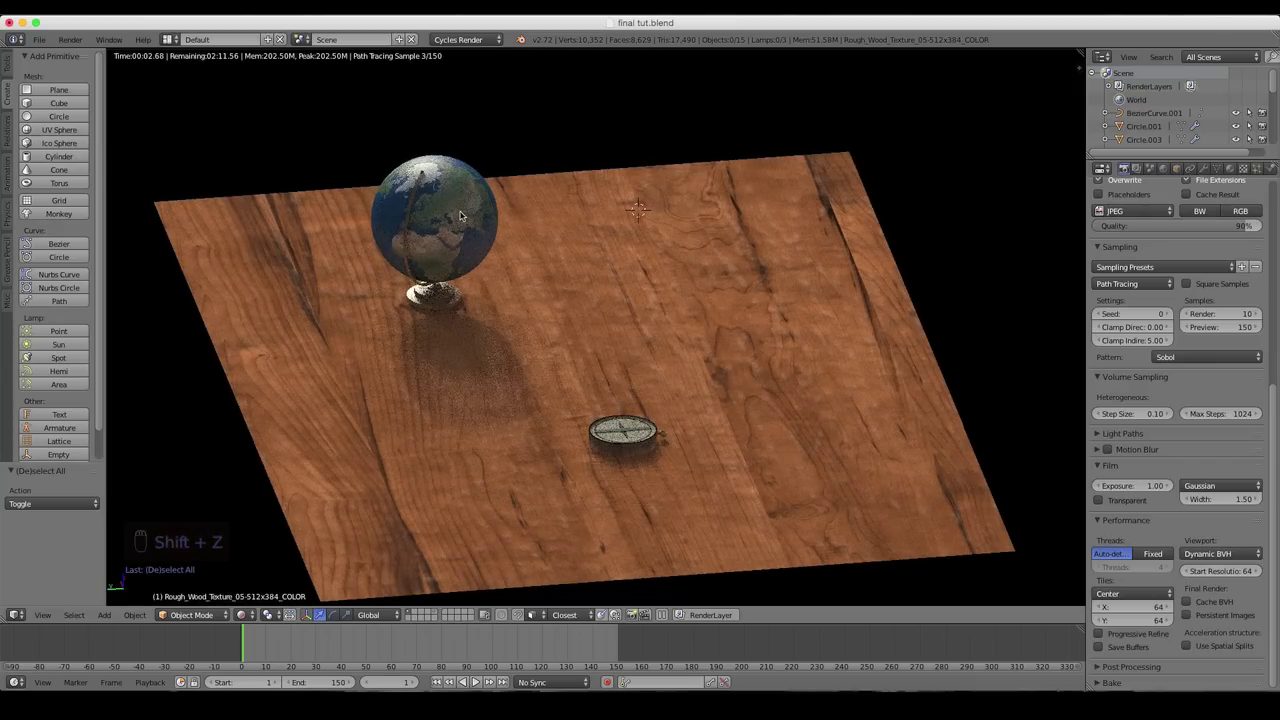
middle_click(770, 470)
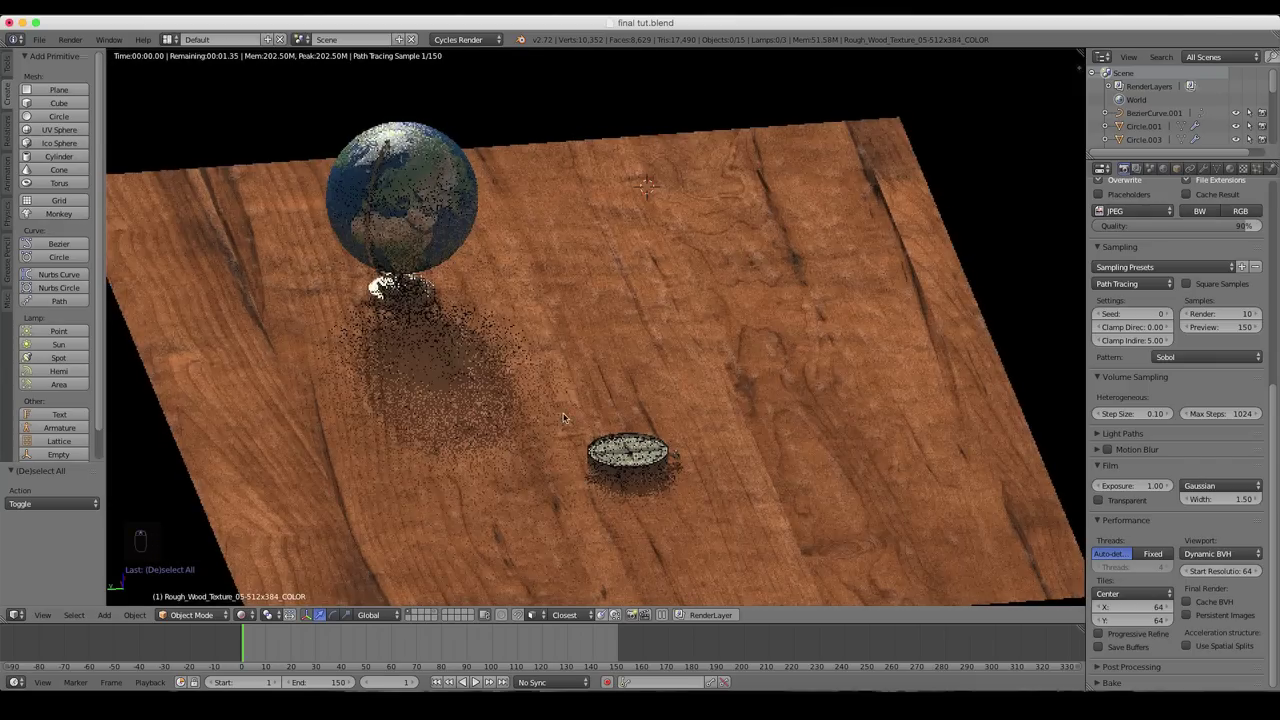
left_click_drag(732, 465, 686, 464)
middle_click(677, 460)
middle_click(672, 457)
left_click(678, 455)
middle_click(678, 455)
left_click_drag(670, 456, 637, 457)
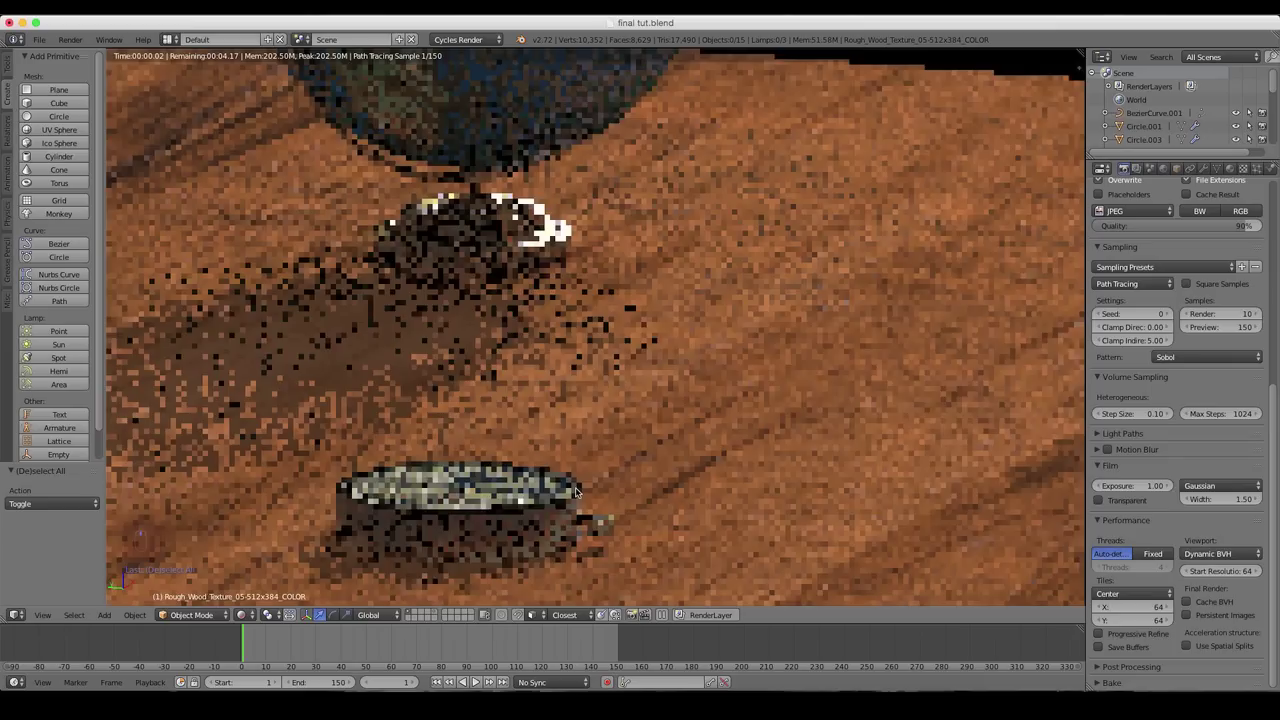
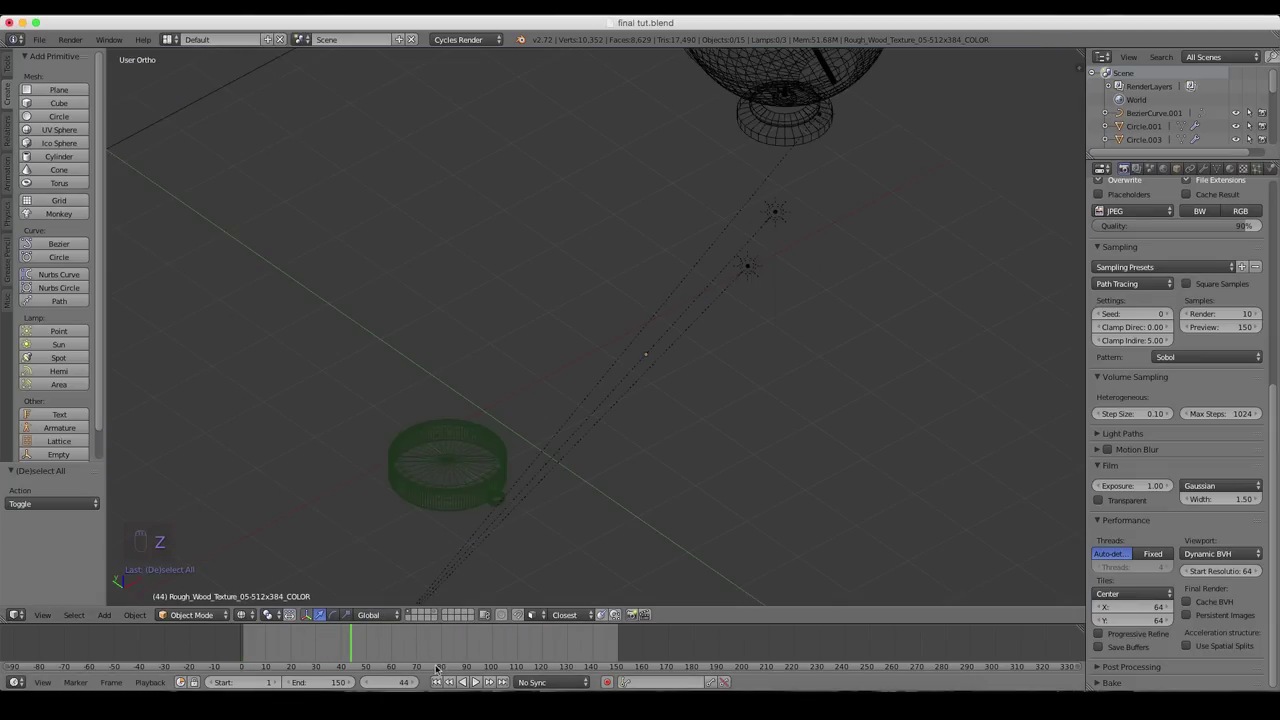
- Return the timeline to frame 1 and orbit around the wireframe scene to see the globe and path
left_click_drag(439, 673, 515, 313)
key("2")
left_click_drag(515, 313, 513, 248)
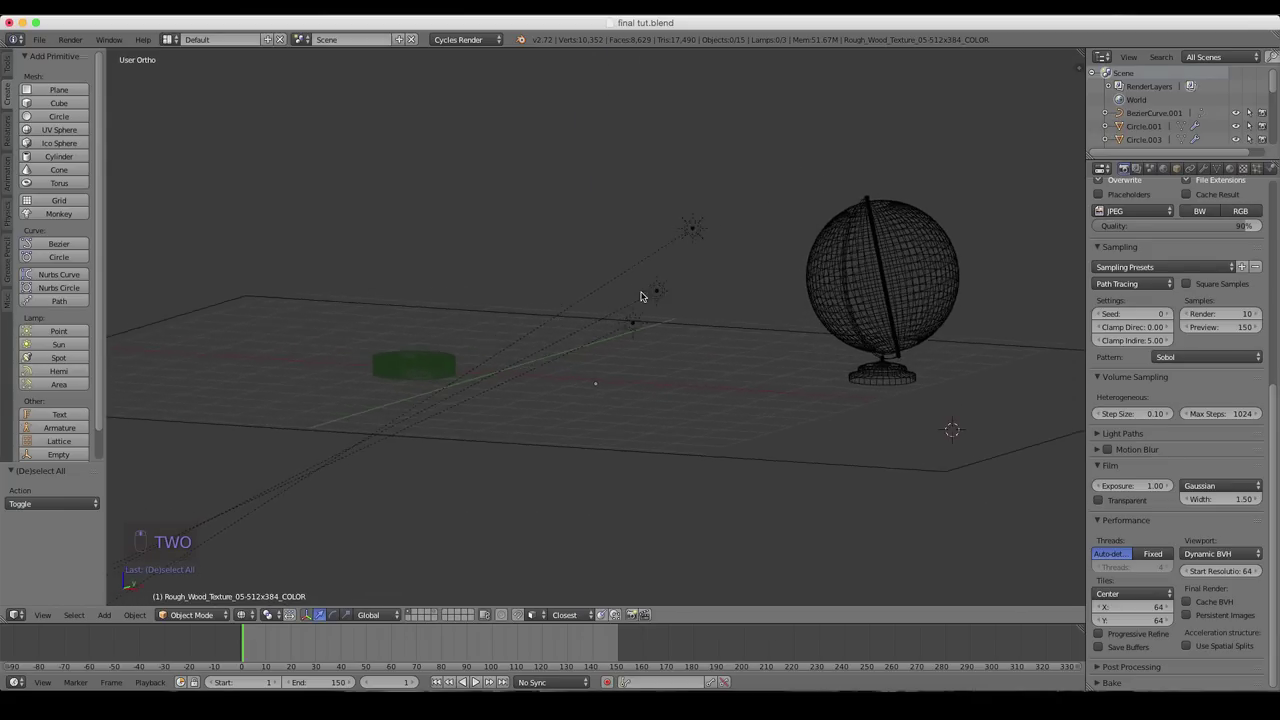
left_click_drag(550, 264, 476, 378)
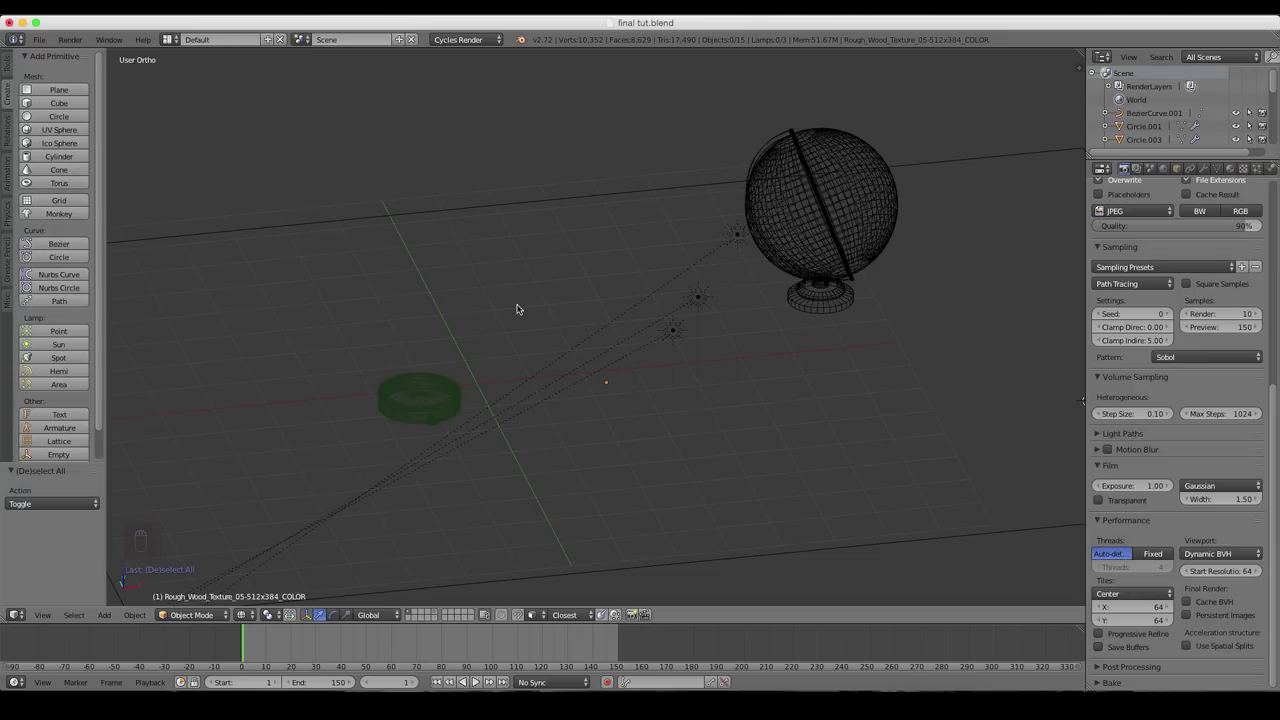
left_click_drag(594, 276, 581, 246)
key("2")
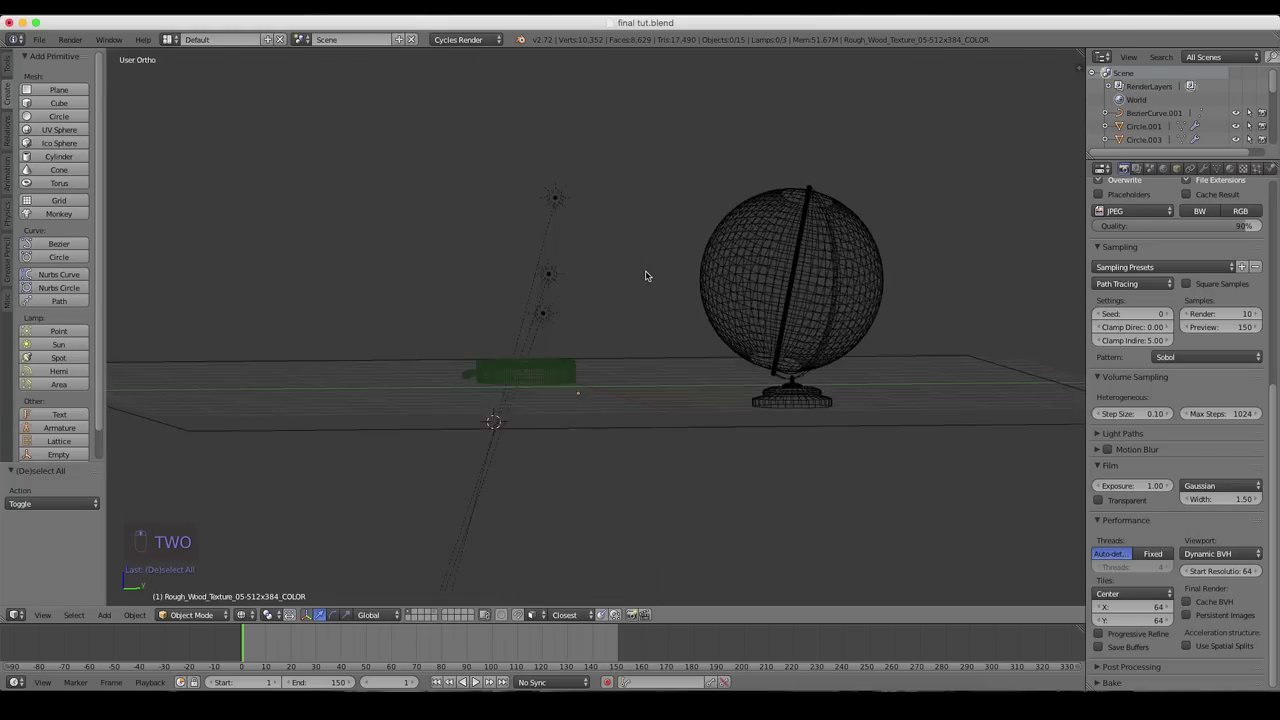
left_click_drag(619, 512, 664, 544)
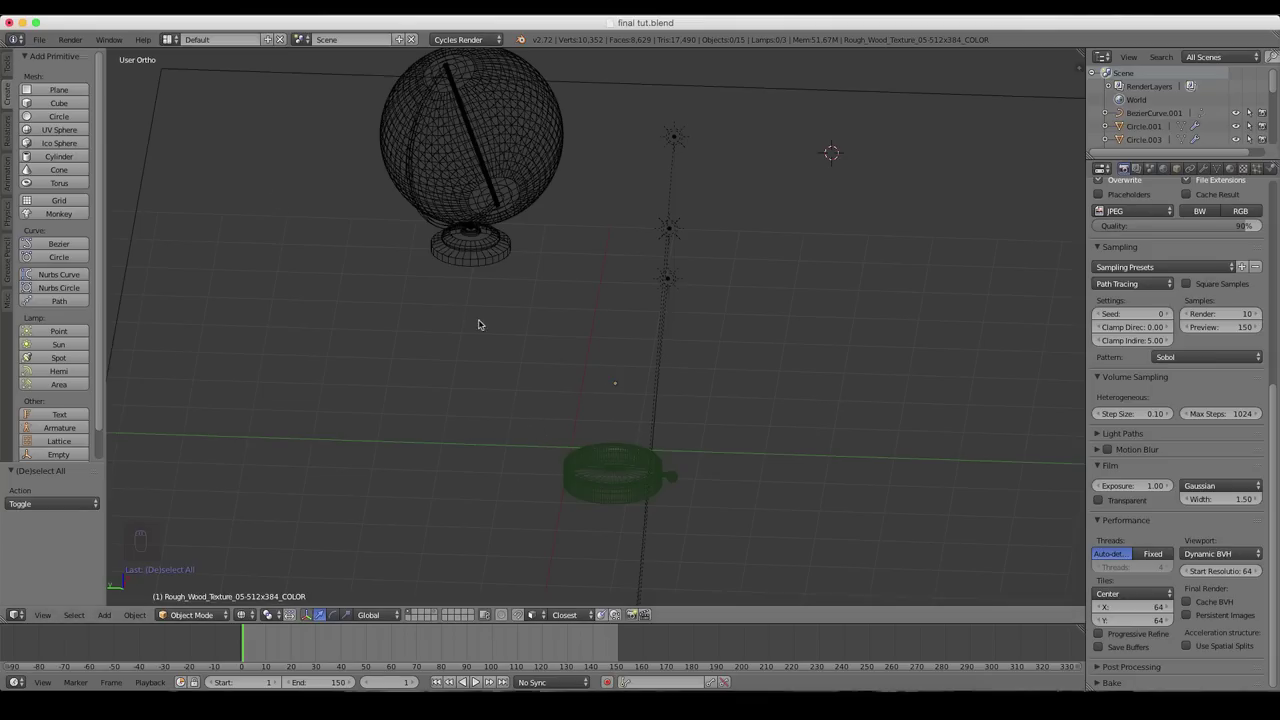
- Look straight down on the scene in Top Ortho view and pan it sideways
left_click_drag(600, 326, 585, 327)
key("KP_7")
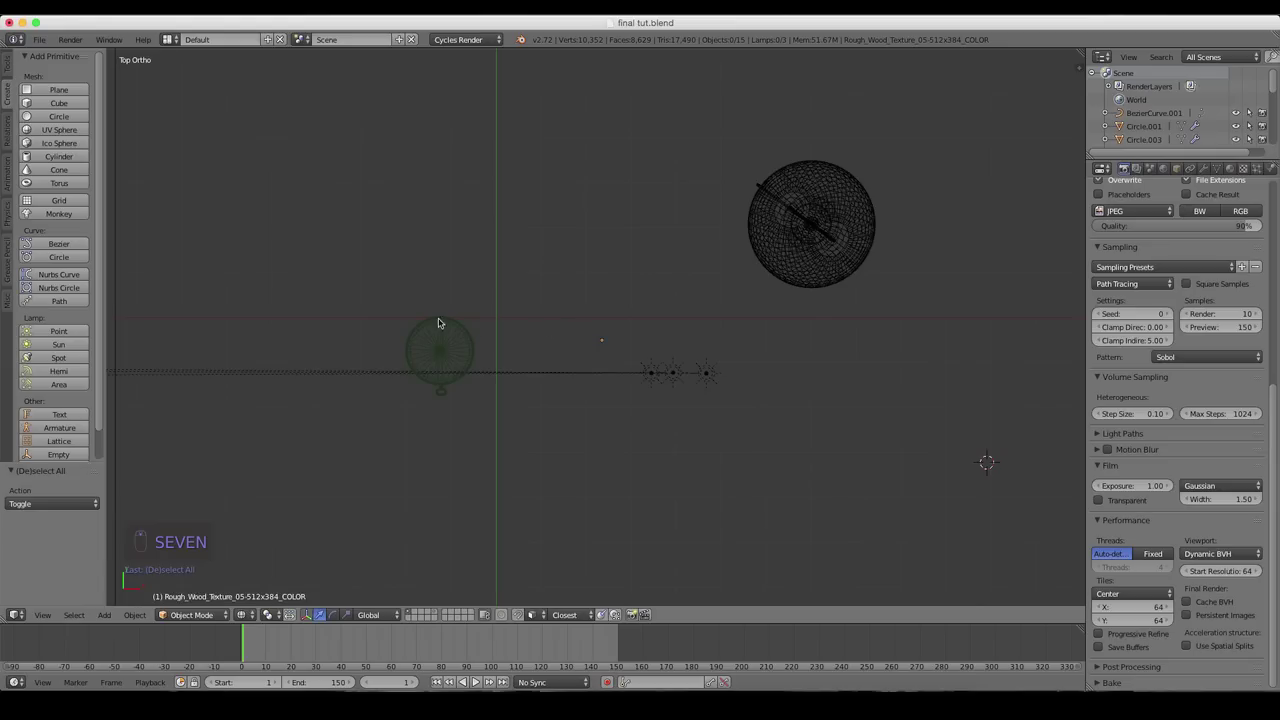
left_click_drag(388, 330, 375, 331)
- Add a new camera and rotate it to face the compass and globe
key("shift+a")
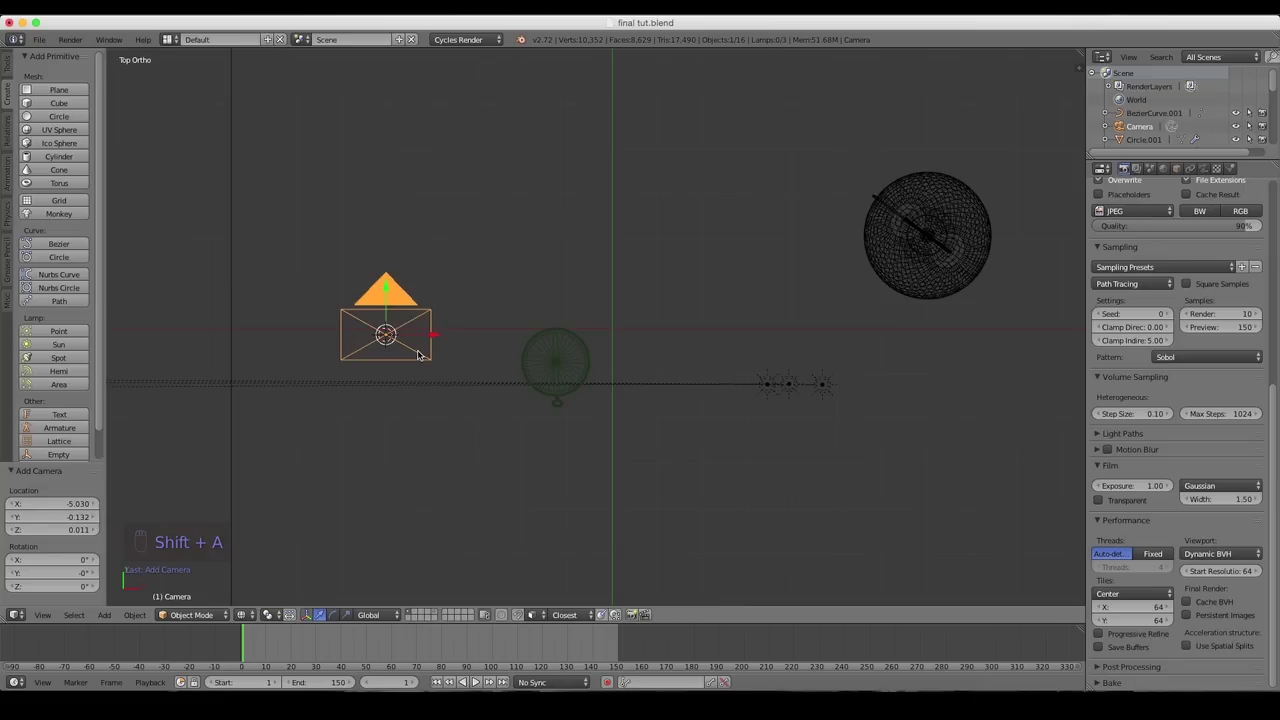
key("r")
key("r")
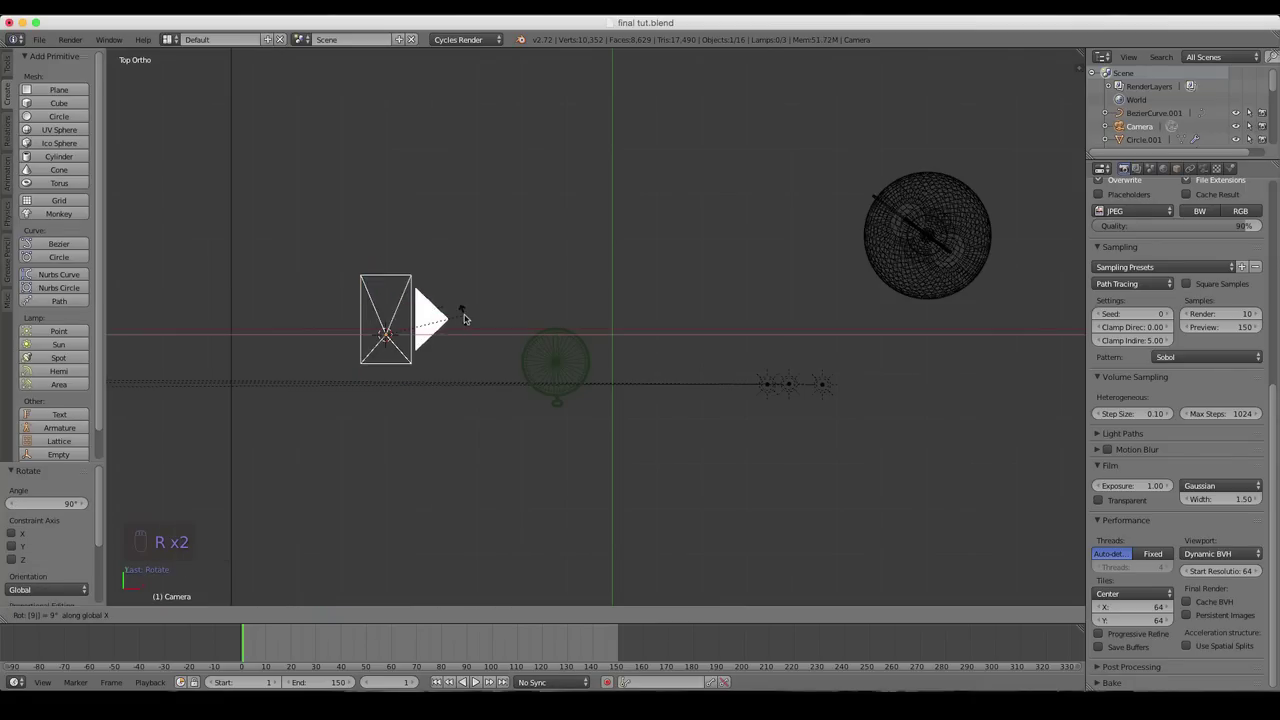
key("z")
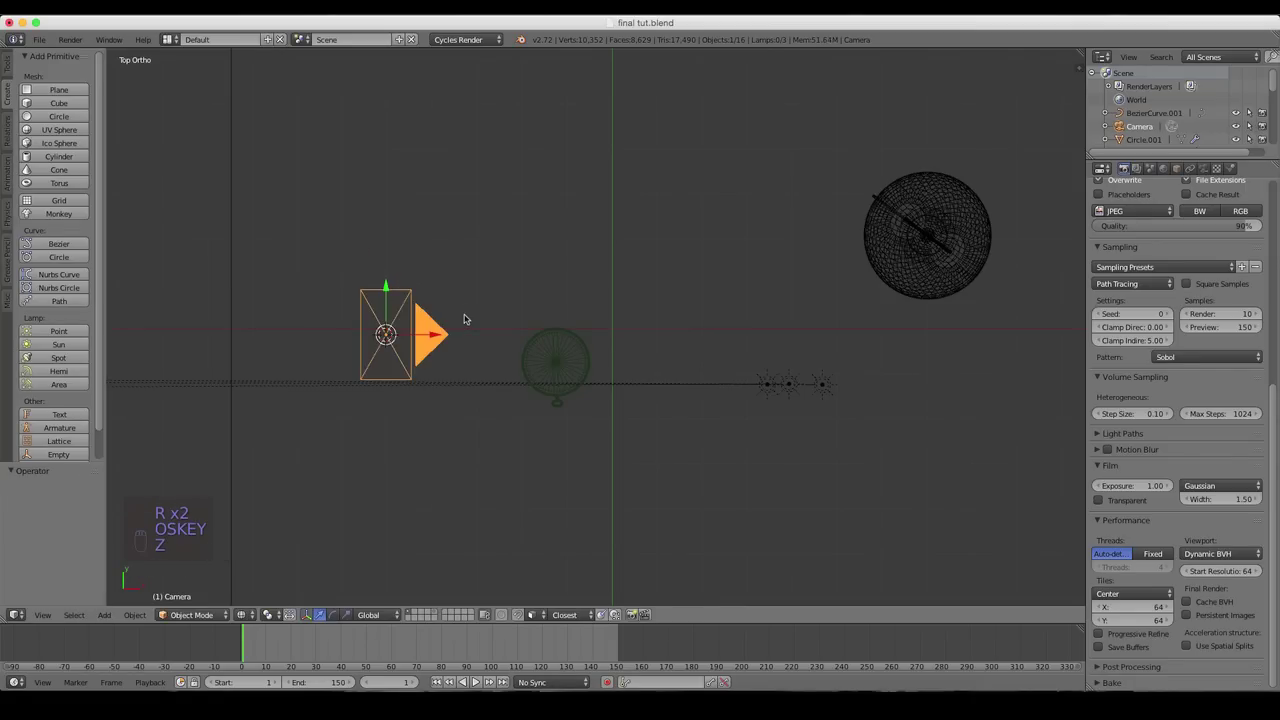
key("1")
key("r")
left_click_drag(539, 268, 550, 503)
- Look through the camera, reposition it for better framing and preview its view rendered
key("g")
key("0")
key("g")
left_click(526, 426)
key("r")
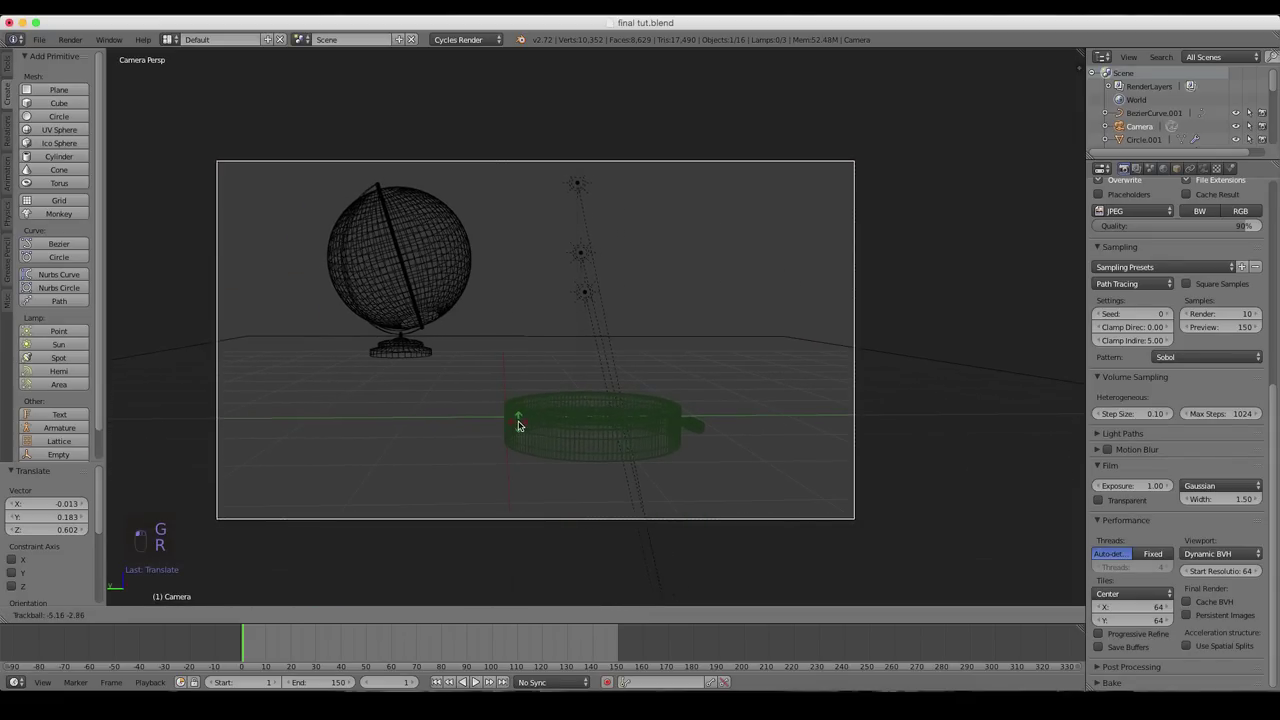
key("shift+z")
left_click(557, 435)
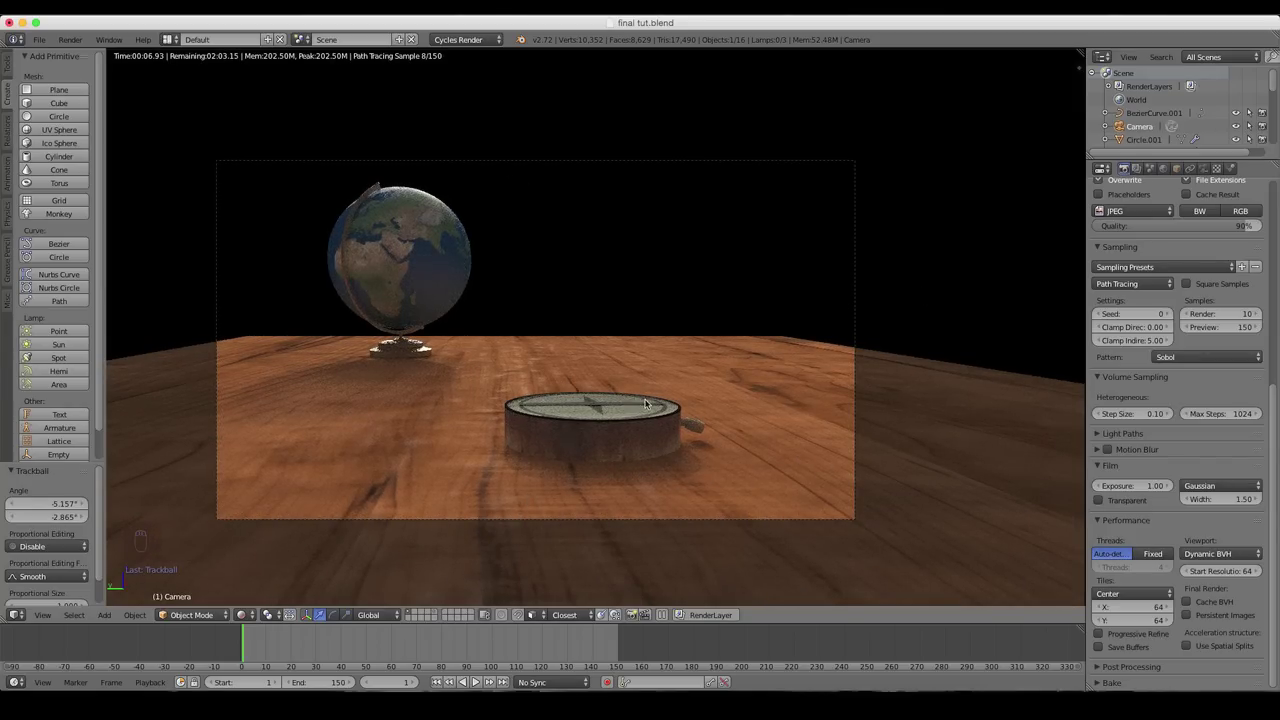
- In solid shading, snap the 3D cursor to the compass and add a plain-axes empty there
key("shift+z")
left_click_drag(605, 406, 600, 393)
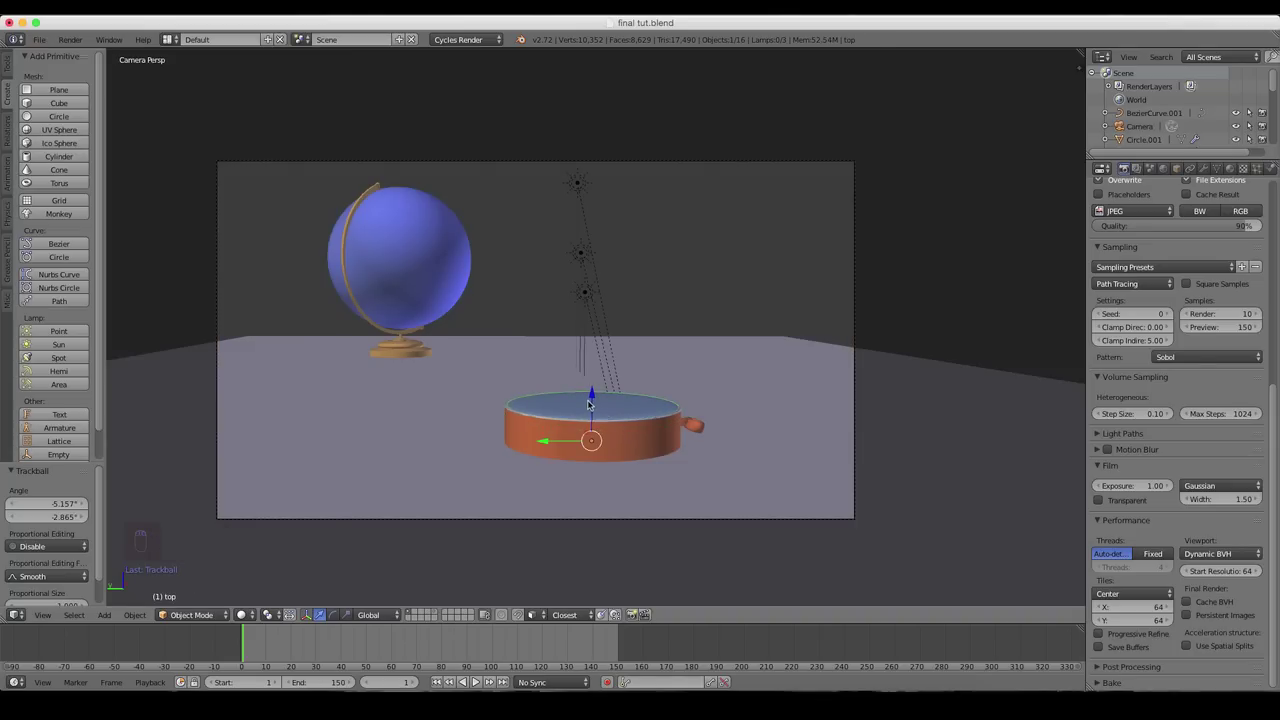
key("shift+s")
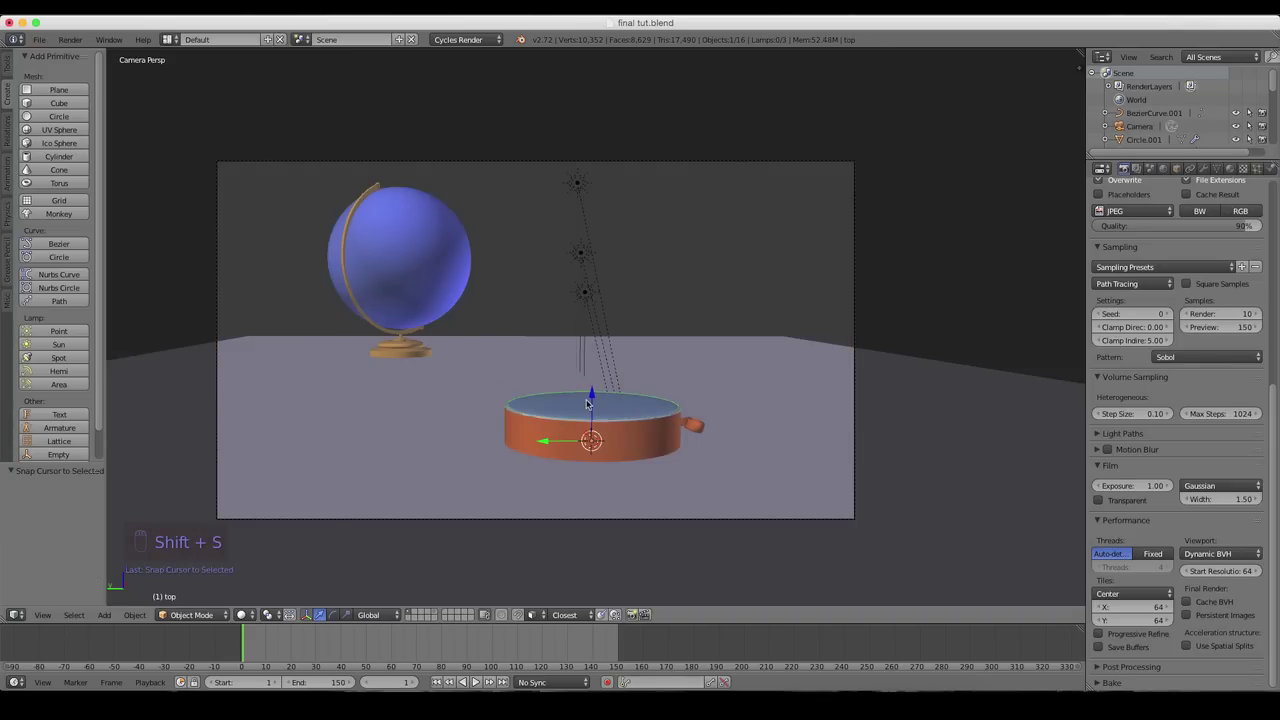
key("shift+a")
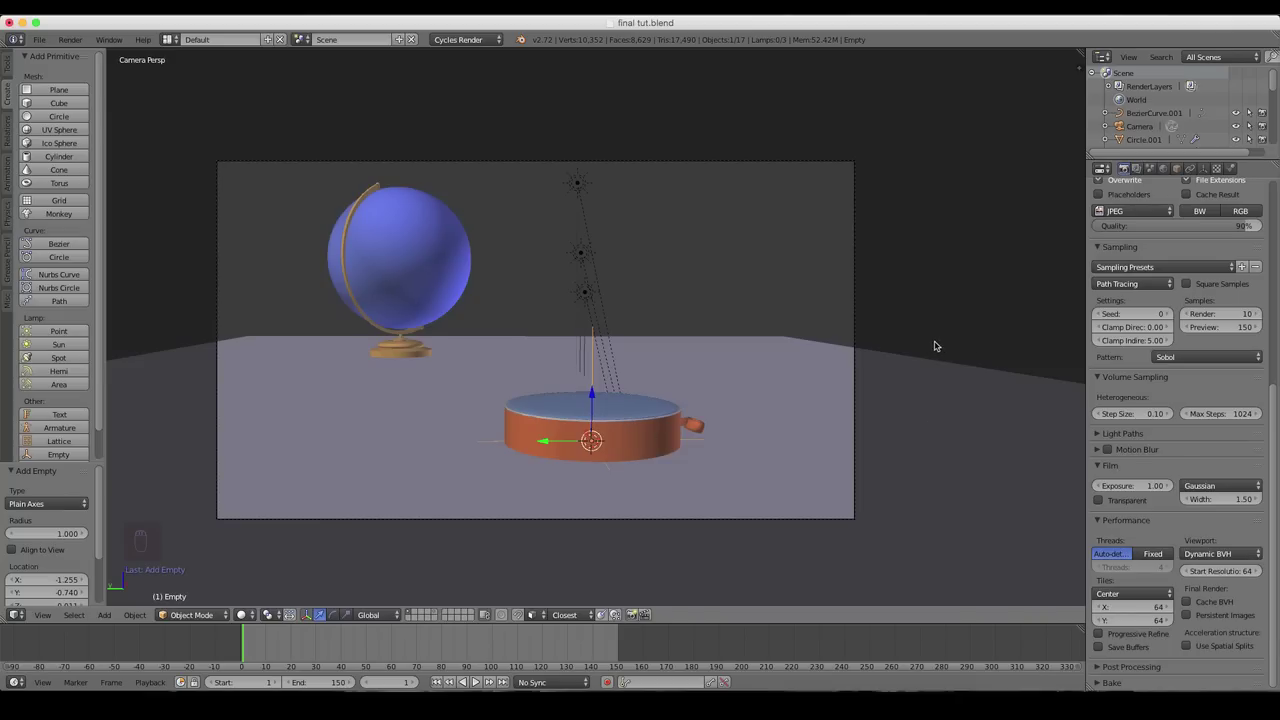
- Name the new empty 'Focus' in the Item sidebar
key("n")
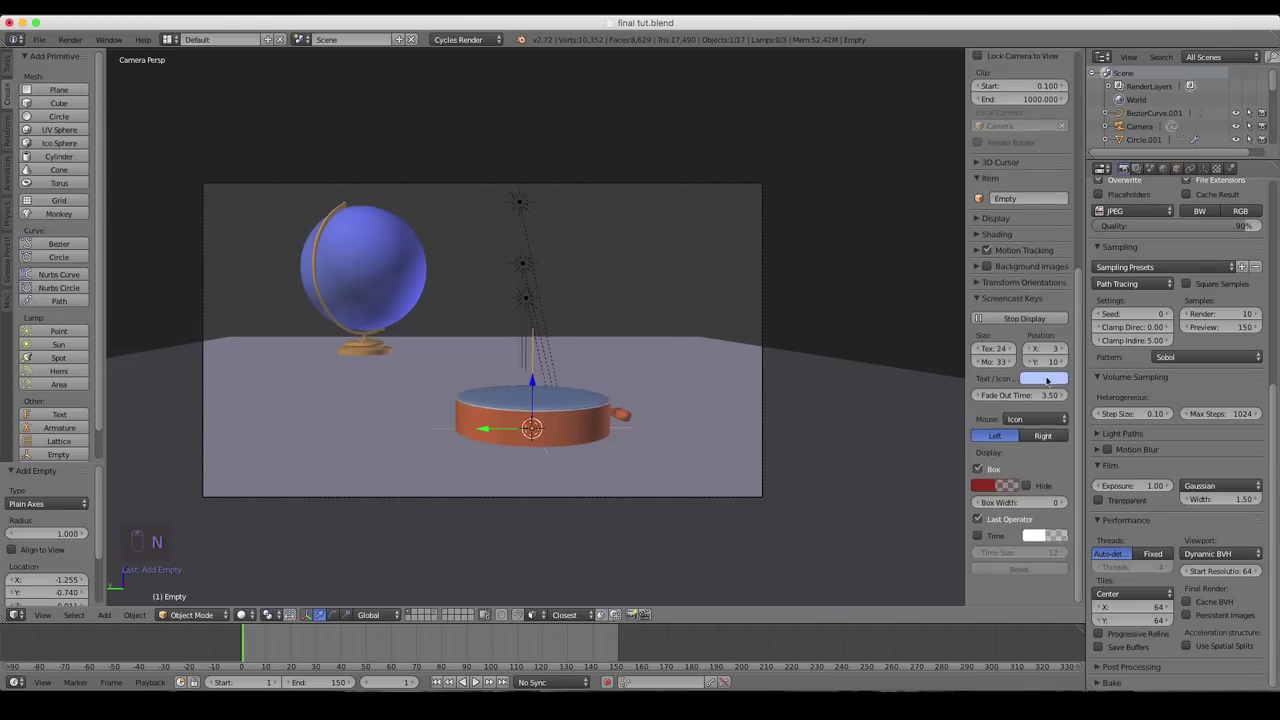
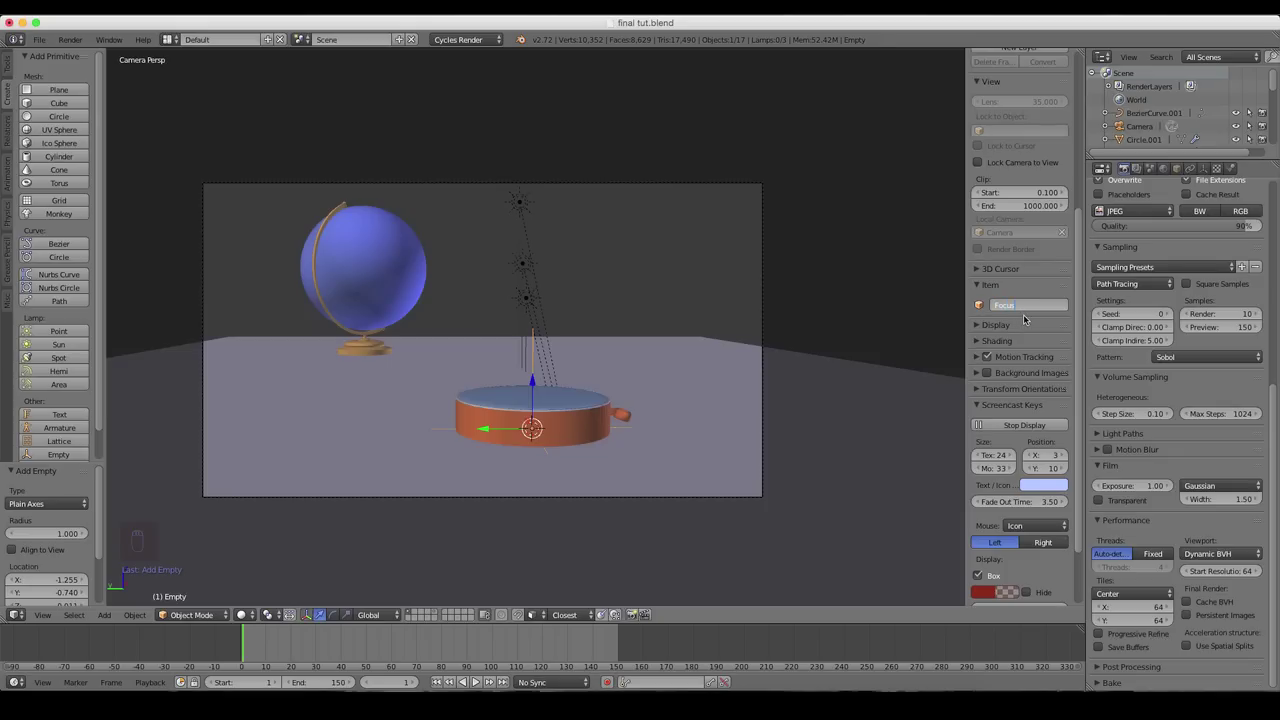
key("z")
left_click_drag(532, 382, 531, 390)
- Raise the camera along Z to reframe the compass and globe
key("z")
left_click_drag(531, 390, 595, 401)
left_click_drag(609, 397, 669, 173)
left_click_drag(665, 126, 1223, 170)
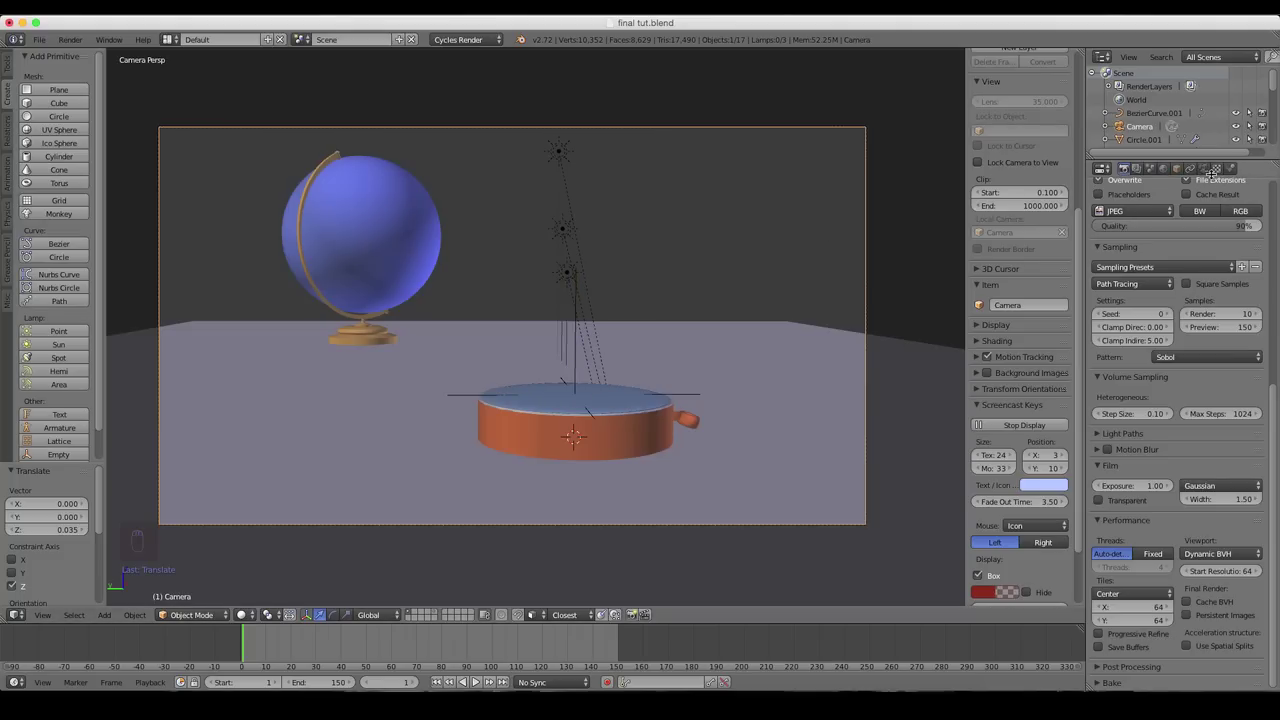
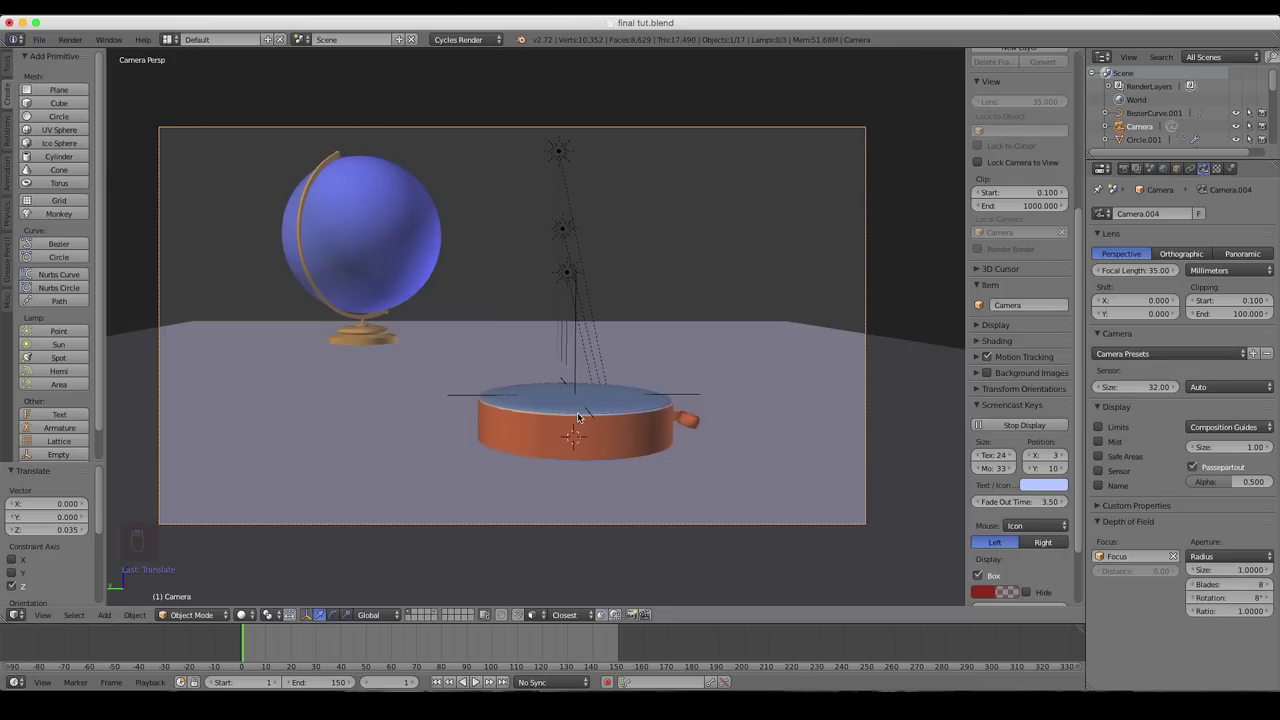
- Preview the camera view rendered to see the depth-of-field blur
key("shift+z")
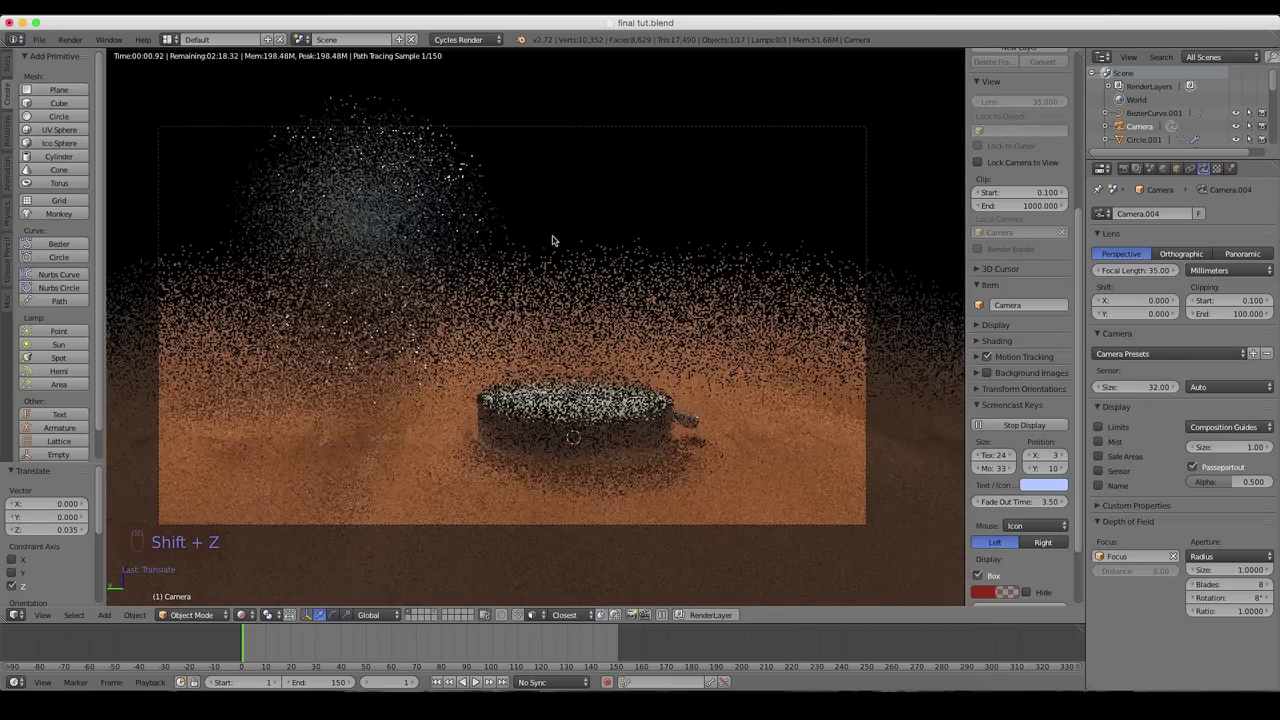
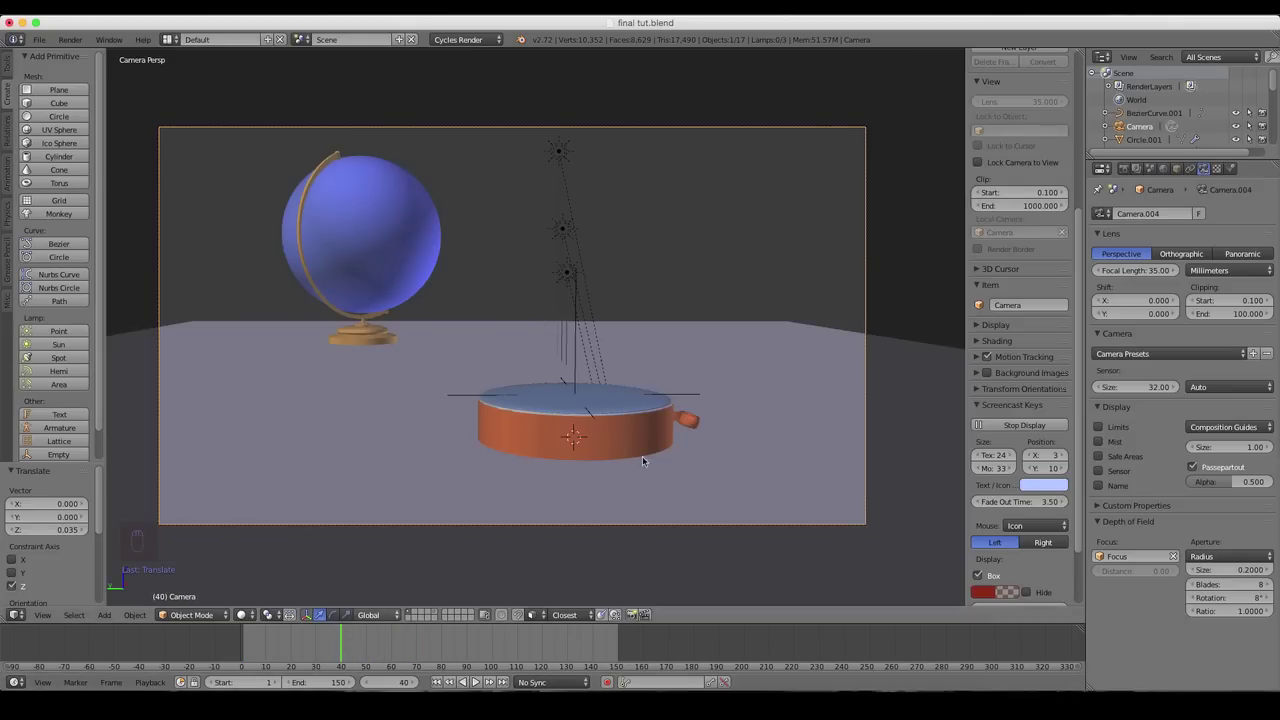
- Select the Focus empty and insert a Location keyframe at frame 40
left_click_drag(580, 362, 604, 353)
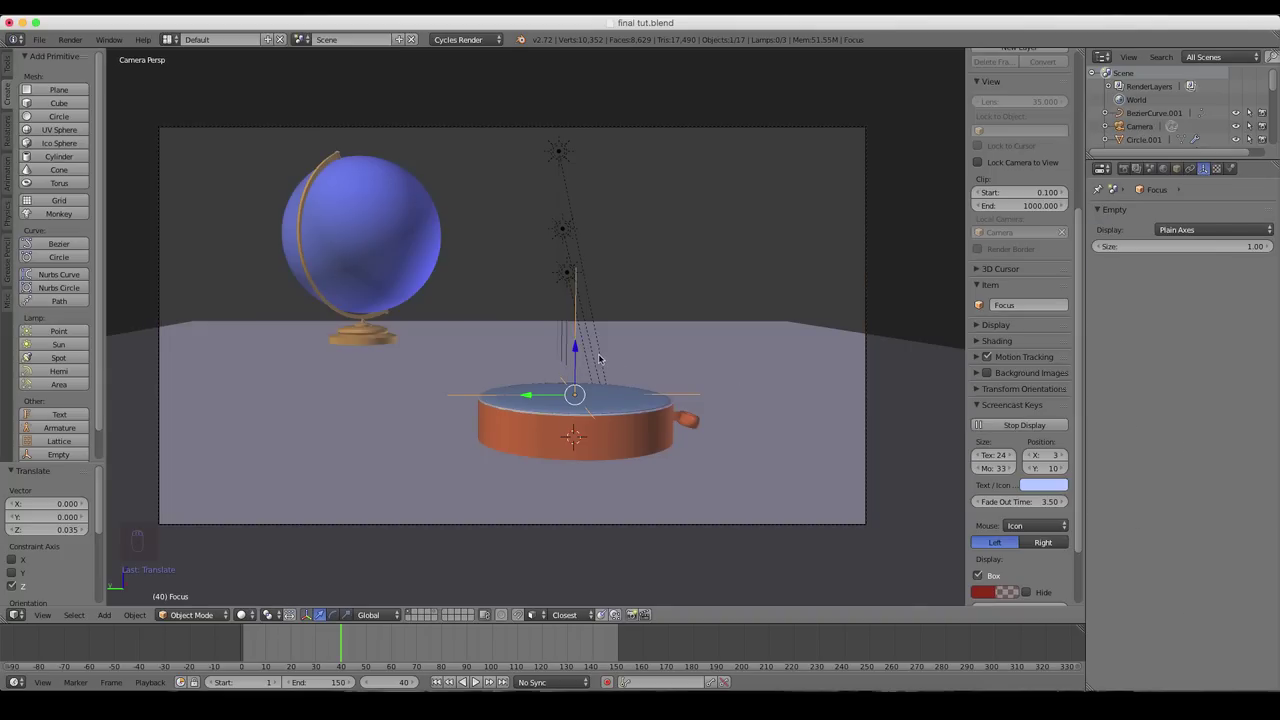
key("i")
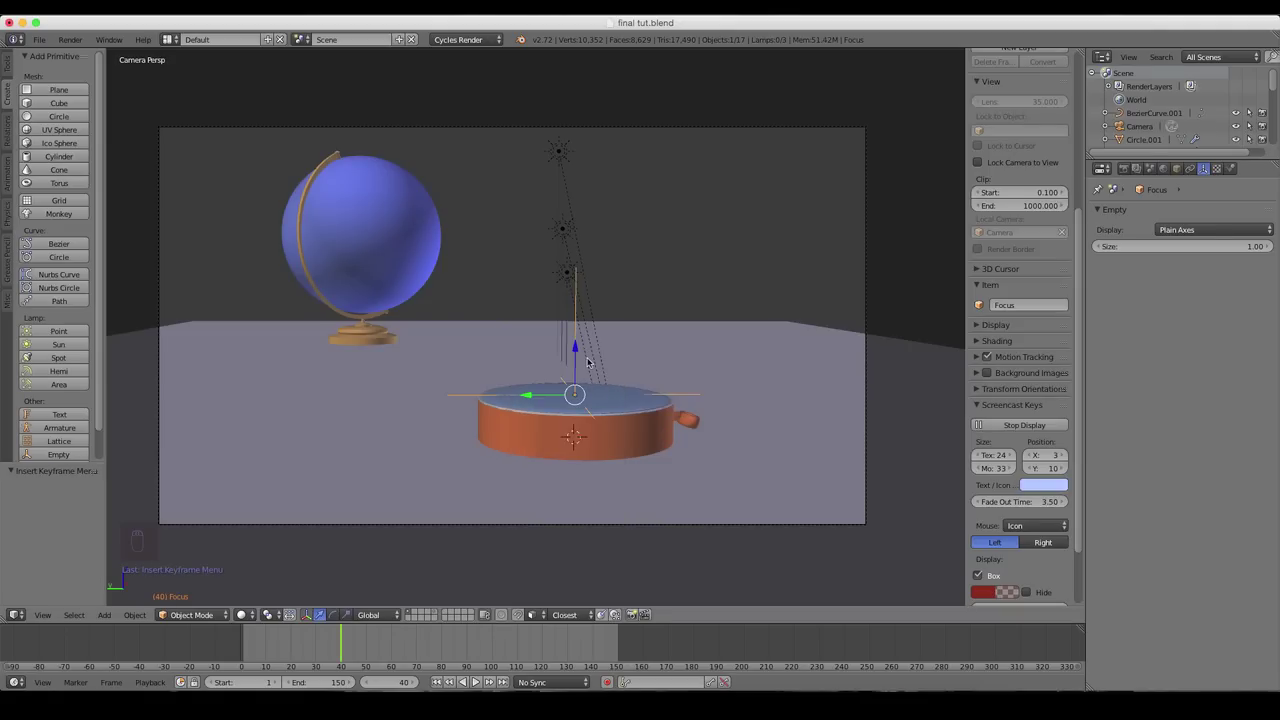
- Confirm the keyframe, select the Focus empty and advance the timeline to frame 80
key("i")
left_click_drag(685, 370, 566, 385)
middle_click(556, 386)
right_click(447, 645)
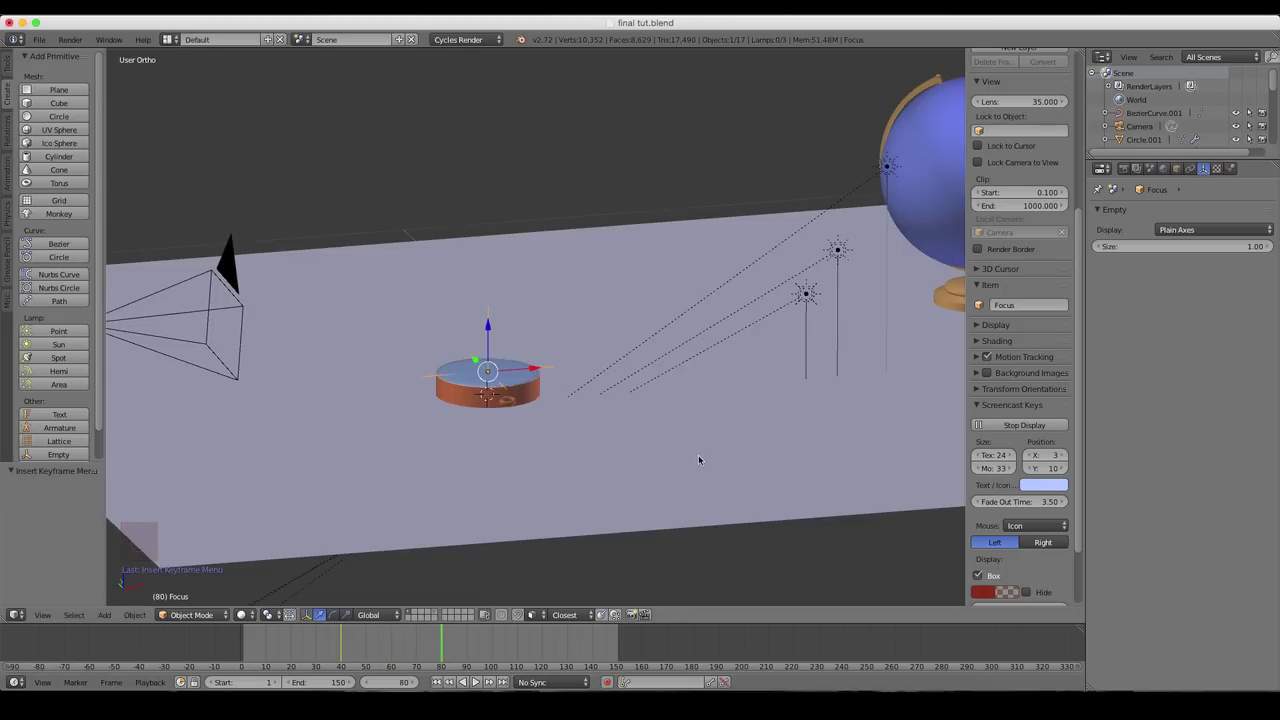
left_click_drag(693, 440, 708, 363)
key("KP_2")
key("1")
middle_click(751, 340)
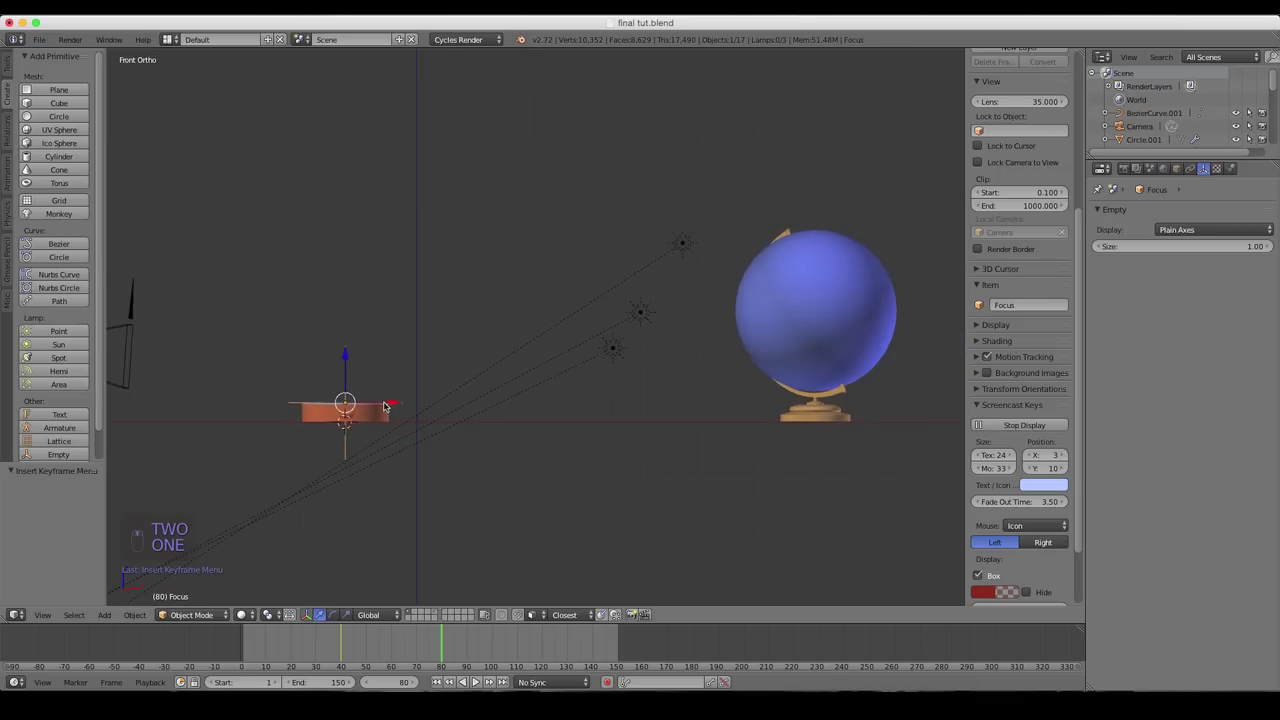
- Move the Focus empty into the centre of the globe, checking its placement from above
left_click_drag(455, 403, 639, 431)
left_click_drag(639, 431, 614, 416)
left_click_drag(614, 416, 678, 482)
key("KP_7")
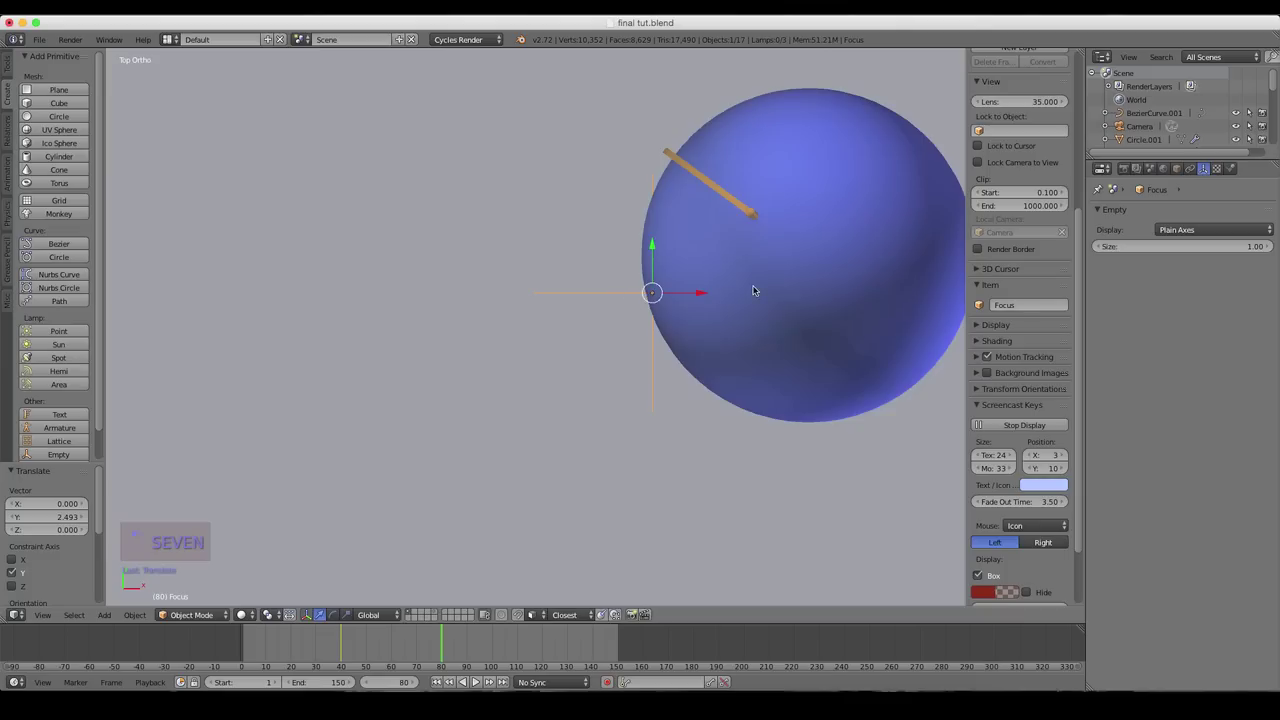
left_click_drag(679, 285, 806, 462)
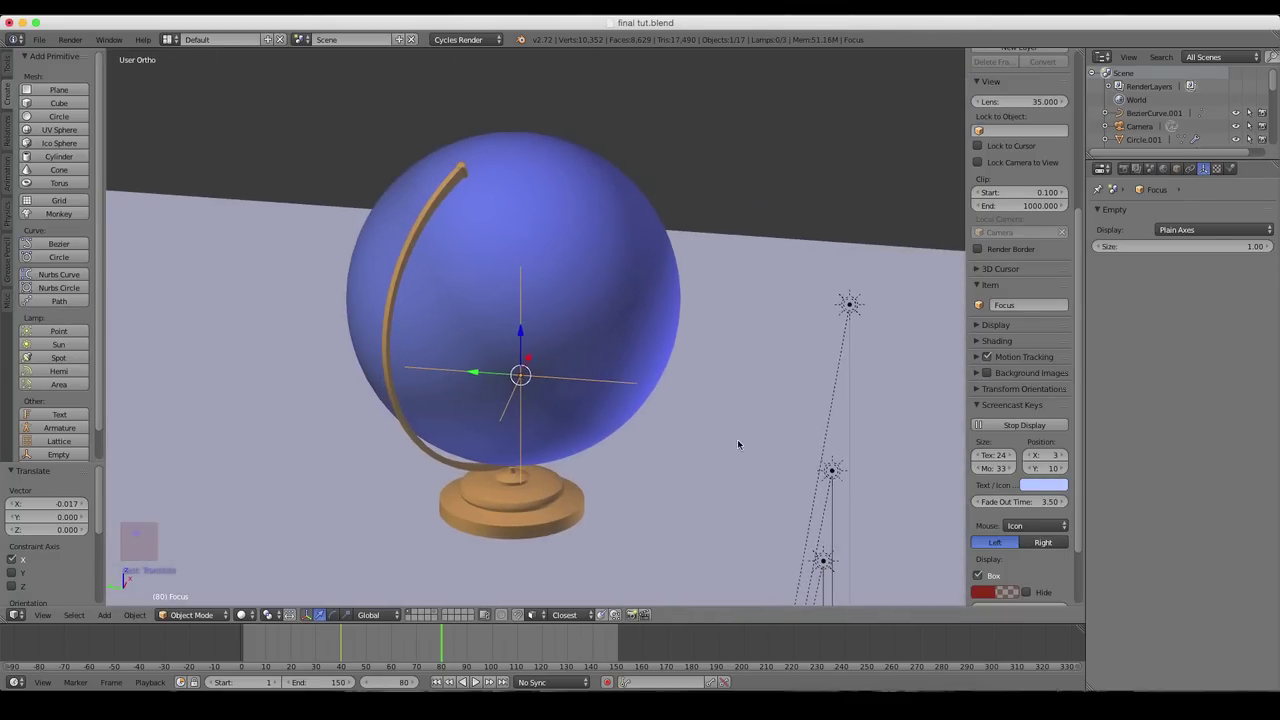
key("7")
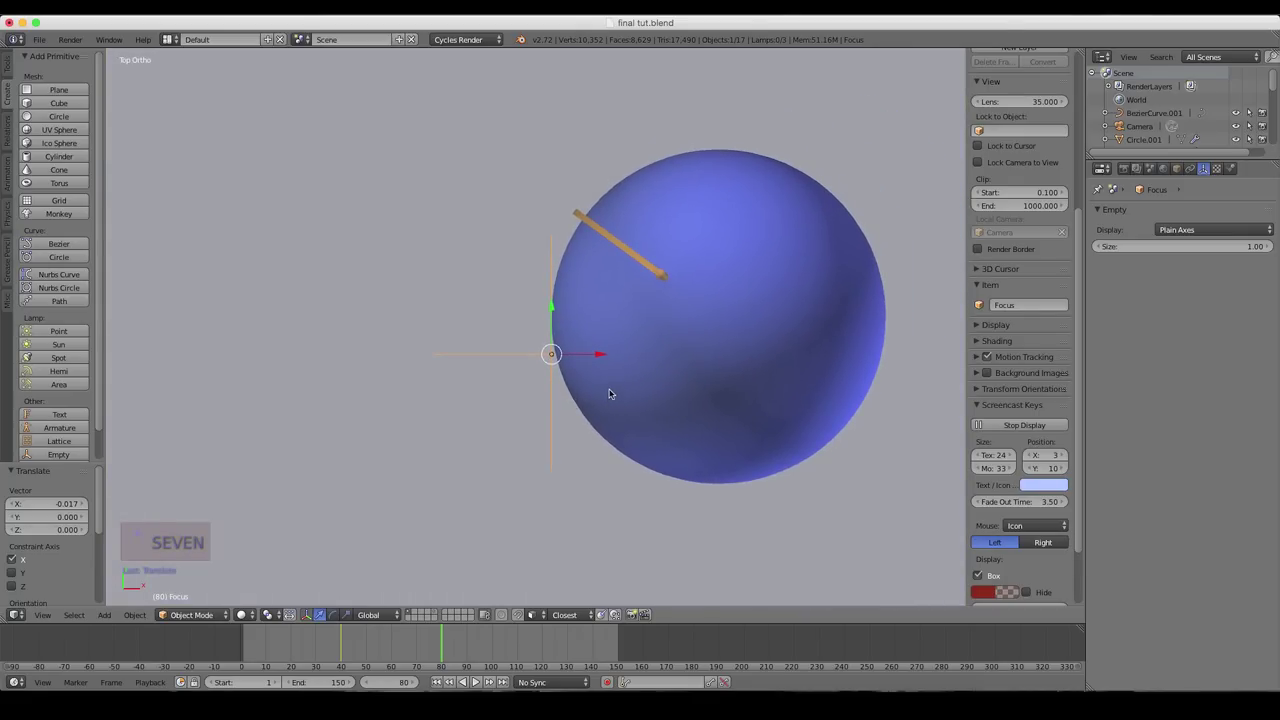
key("g")
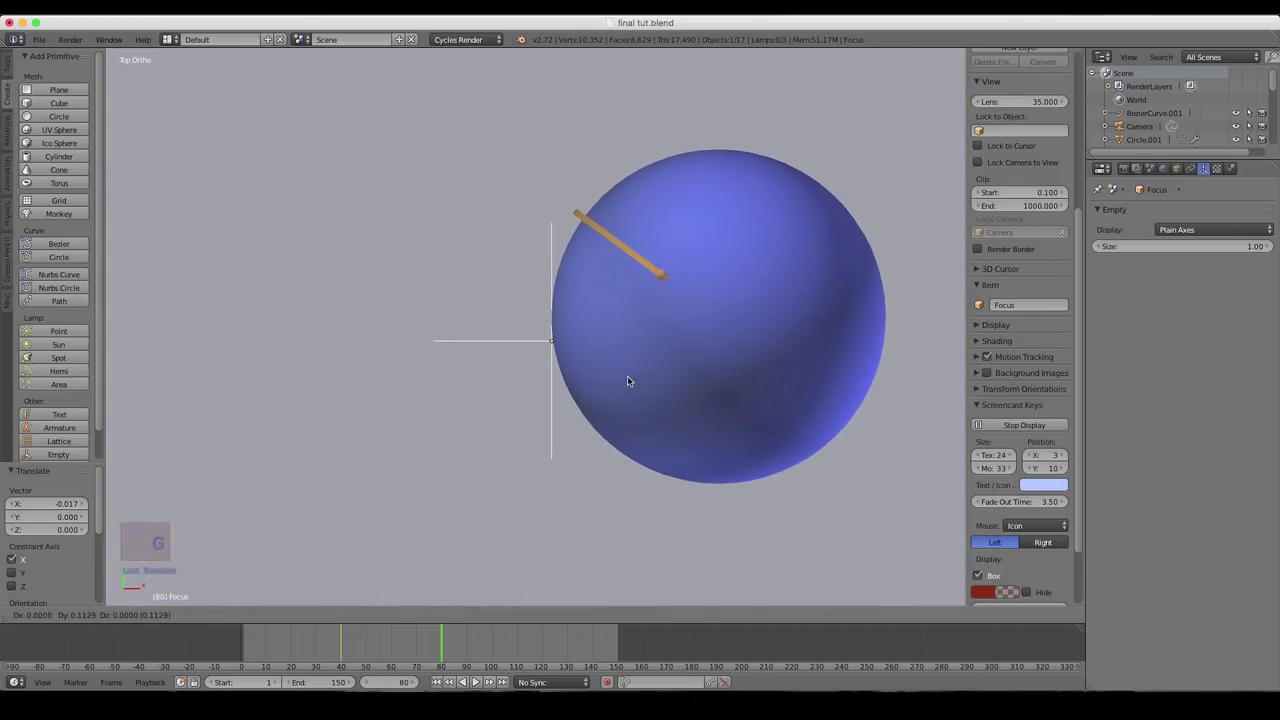
middle_click(639, 316)
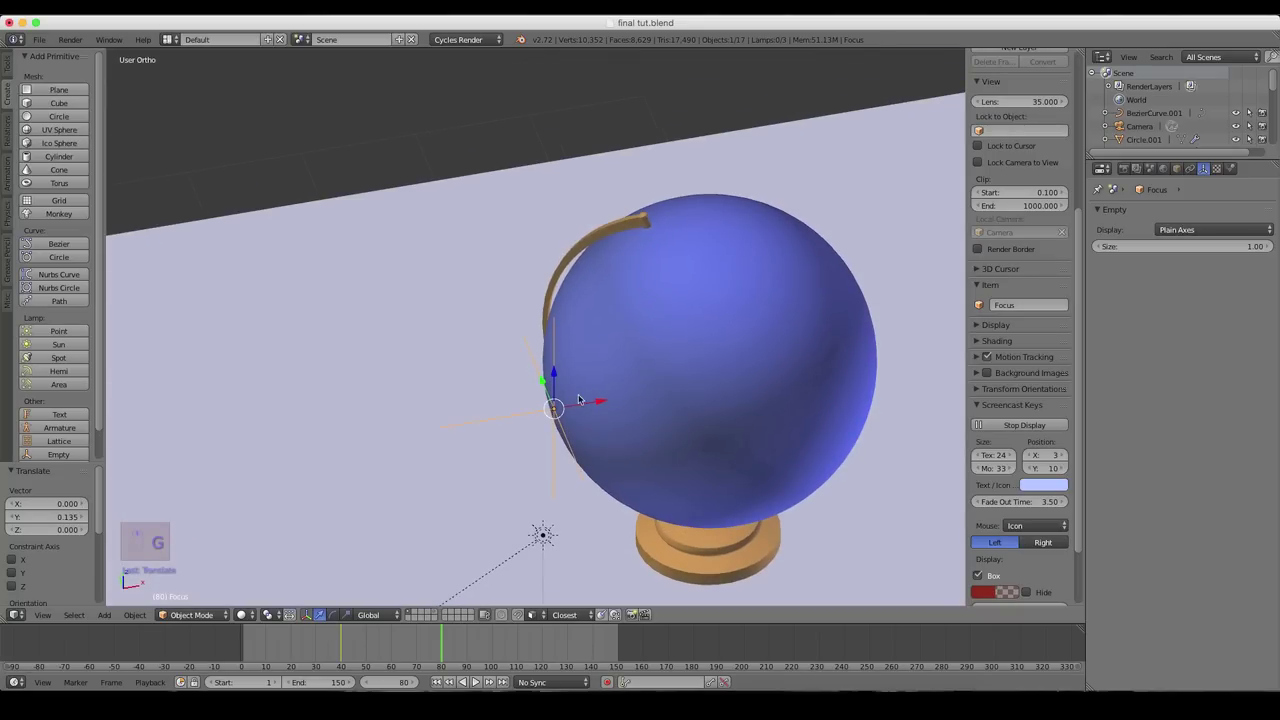
left_click_drag(590, 401, 696, 421)
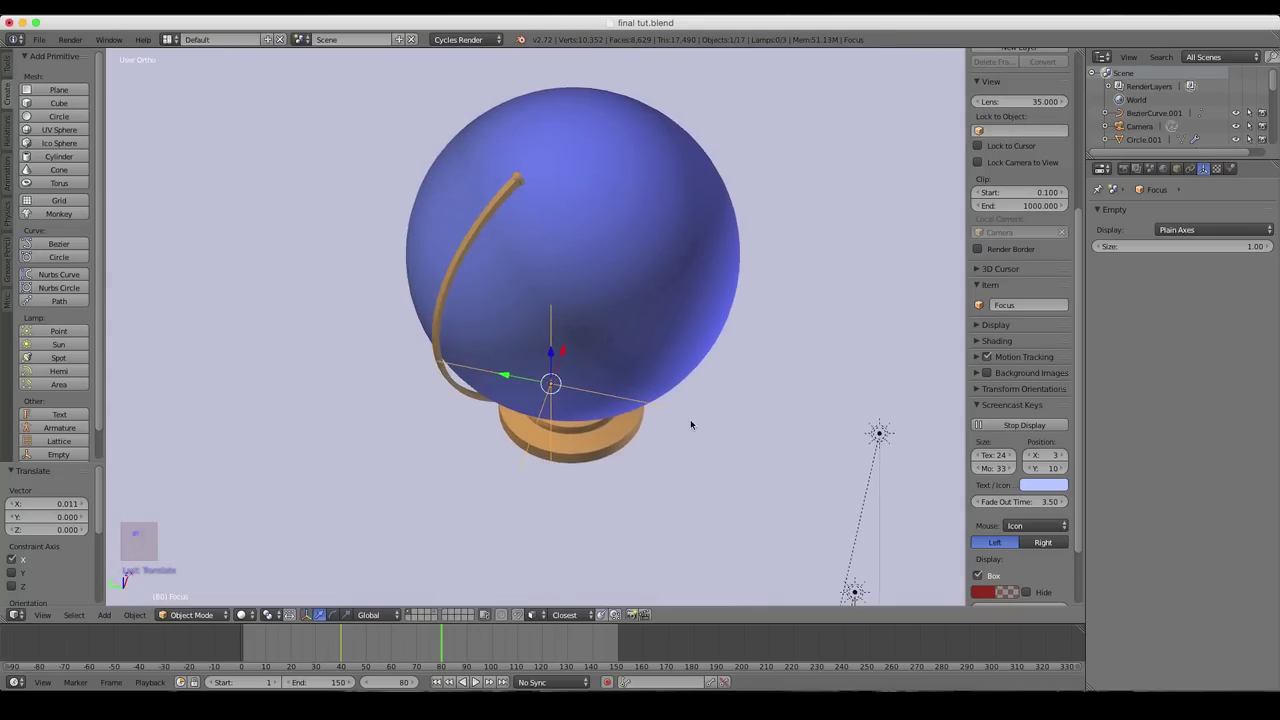
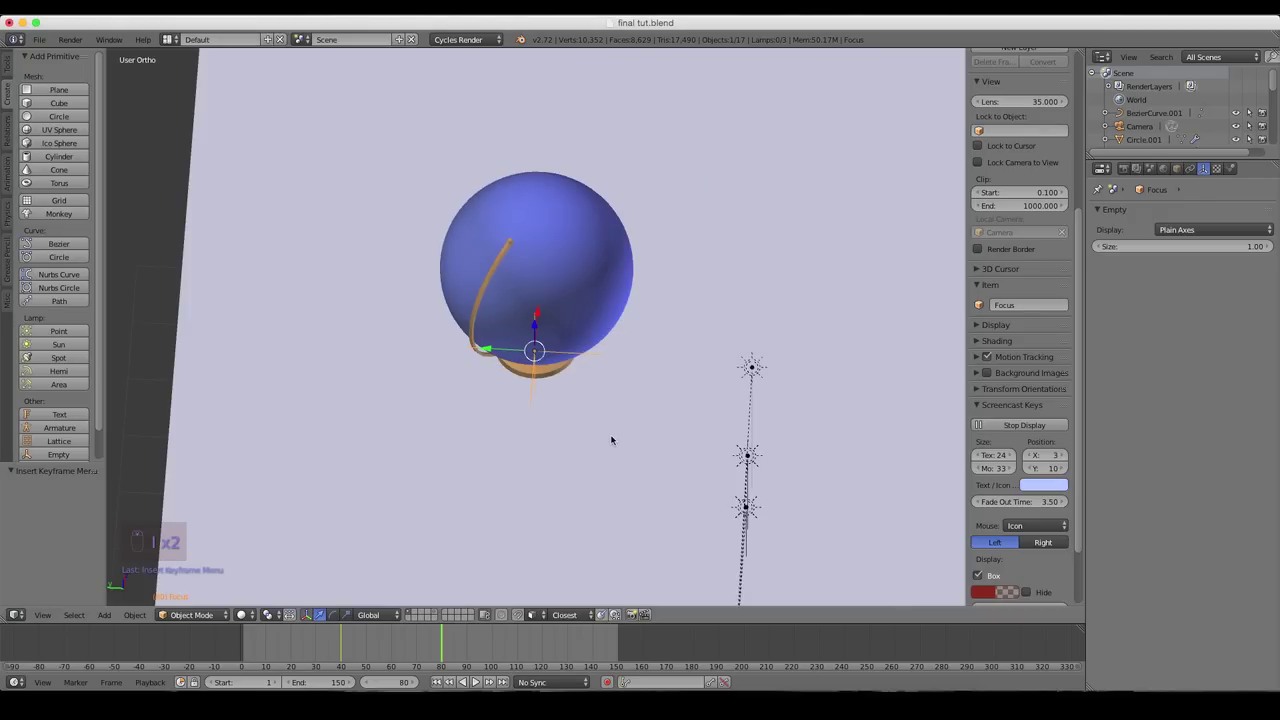
- Scrub the rendered camera view so the compass is sharp at frame 40 and the globe at frame 81
key("0")
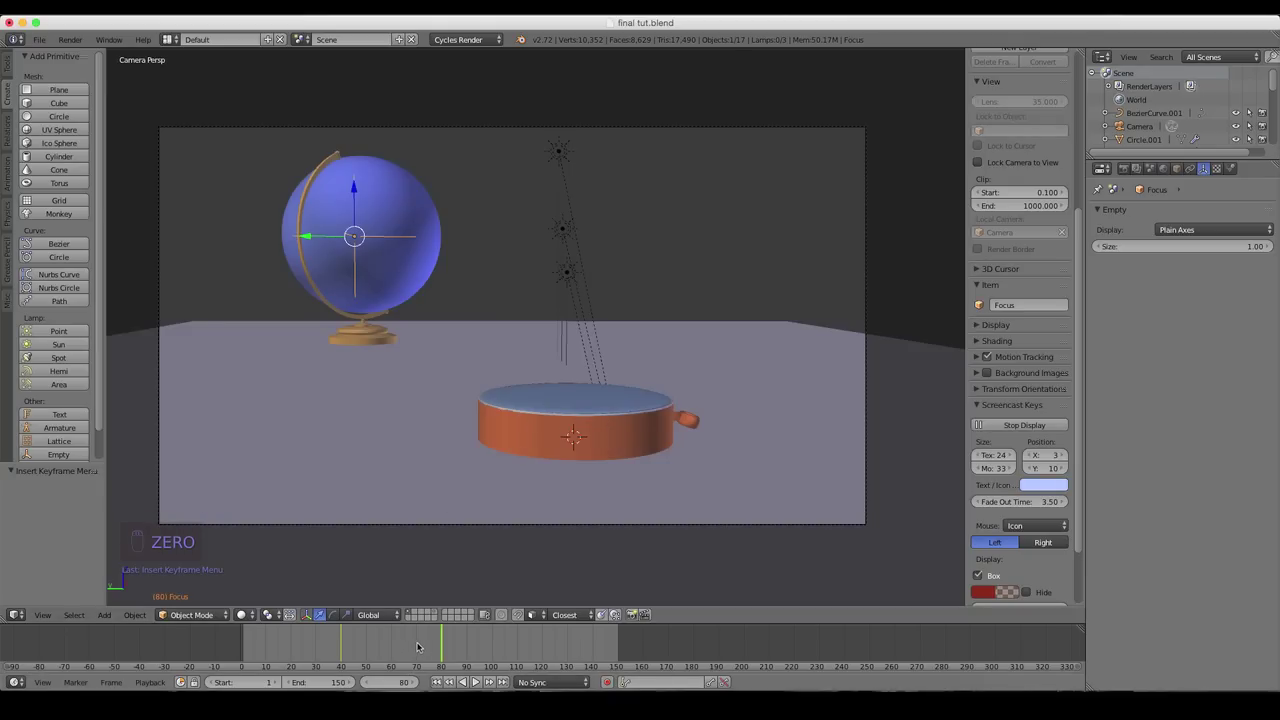
left_click_drag(441, 638, 354, 634)
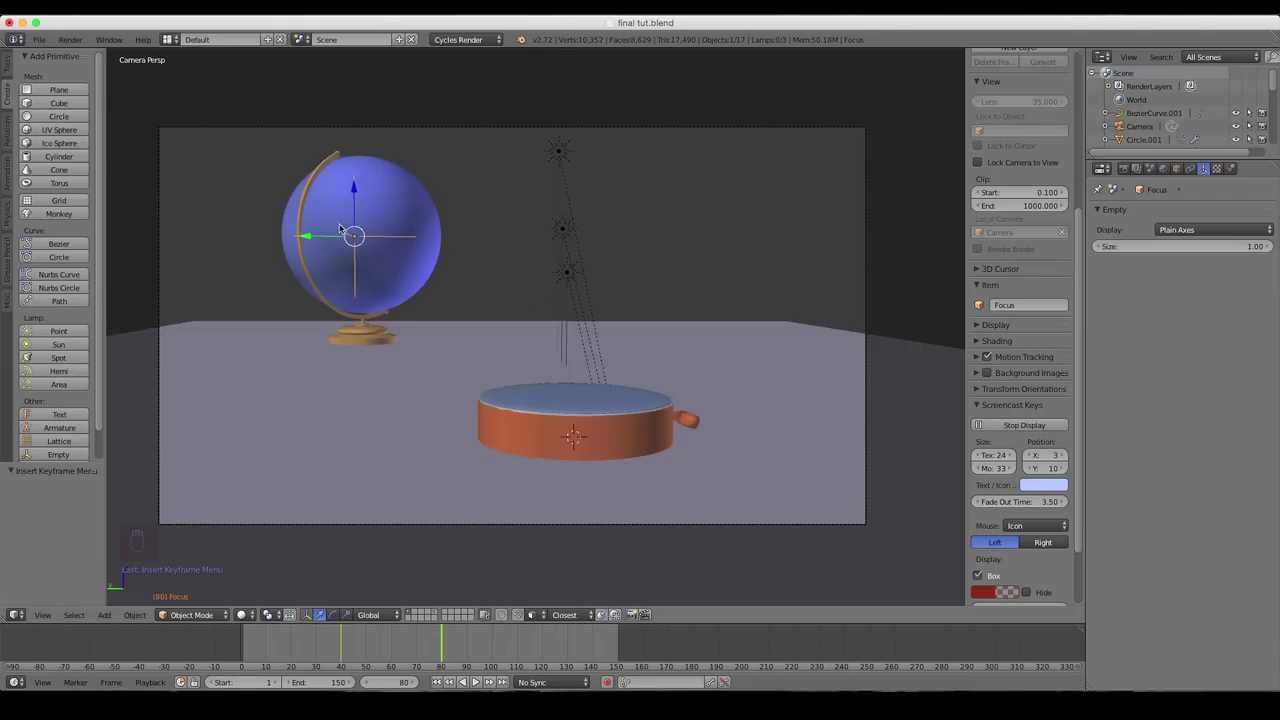
key("shift+z")
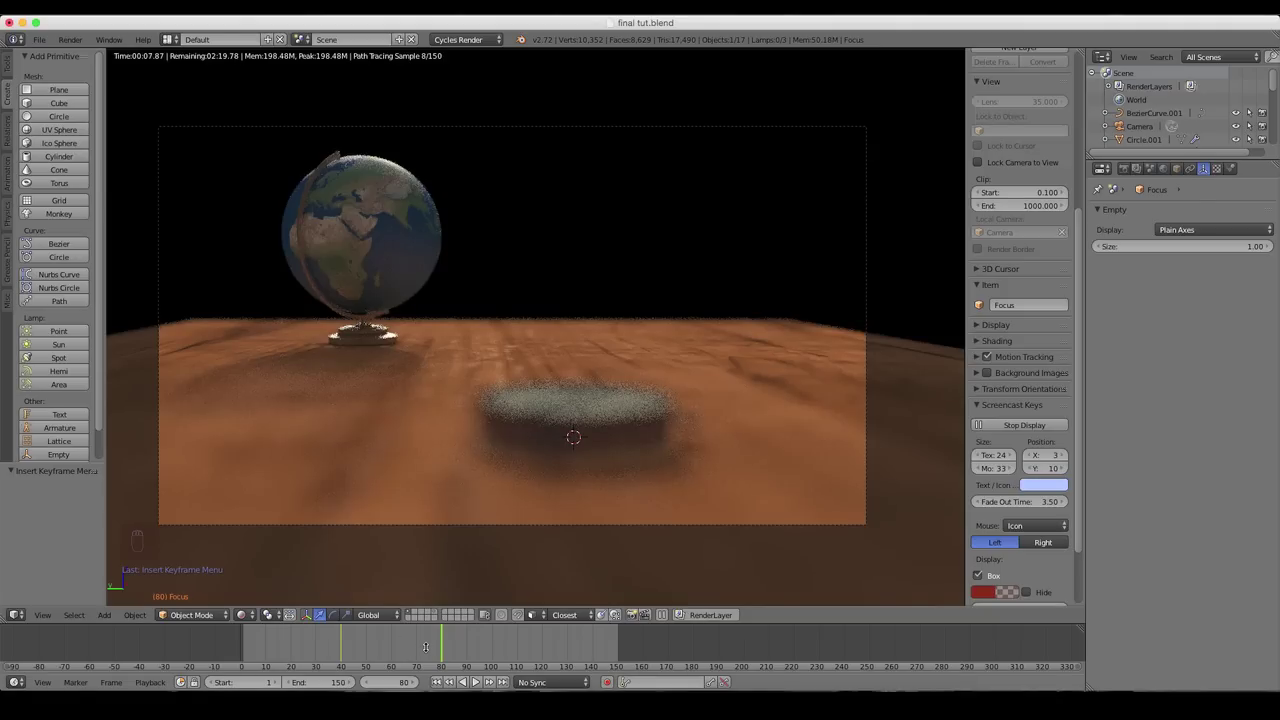
left_click_drag(435, 644, 354, 640)
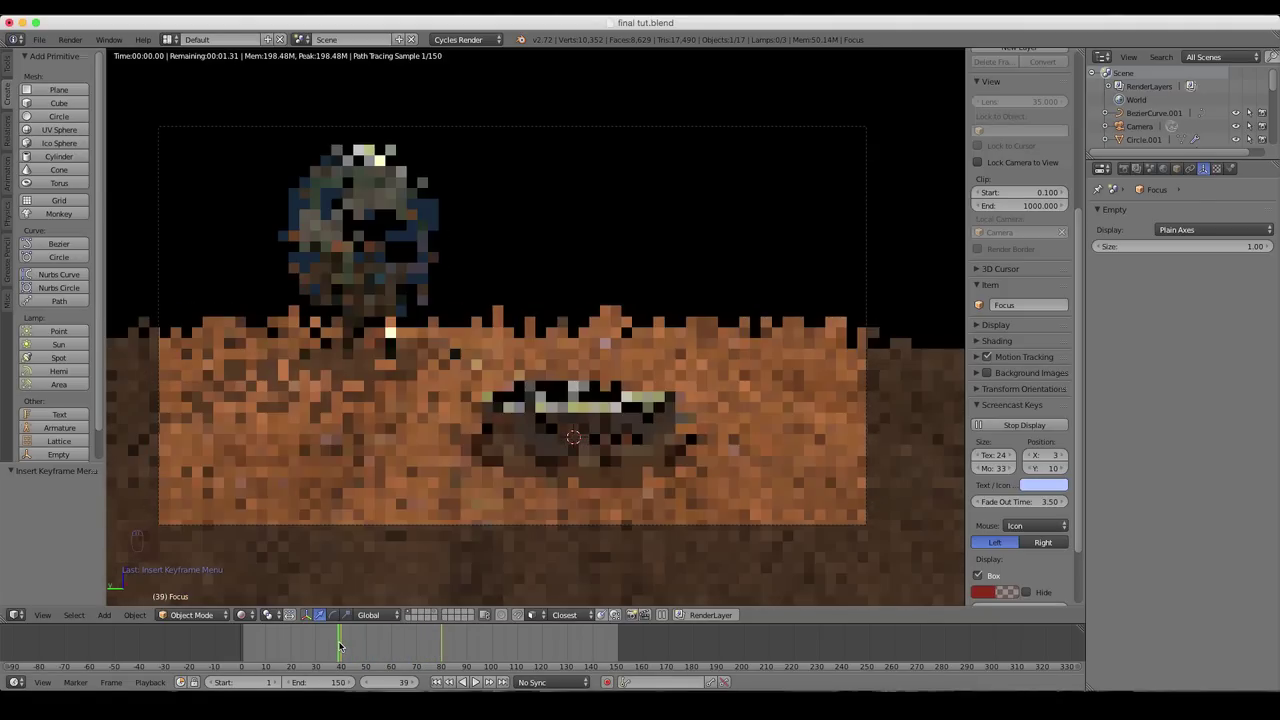
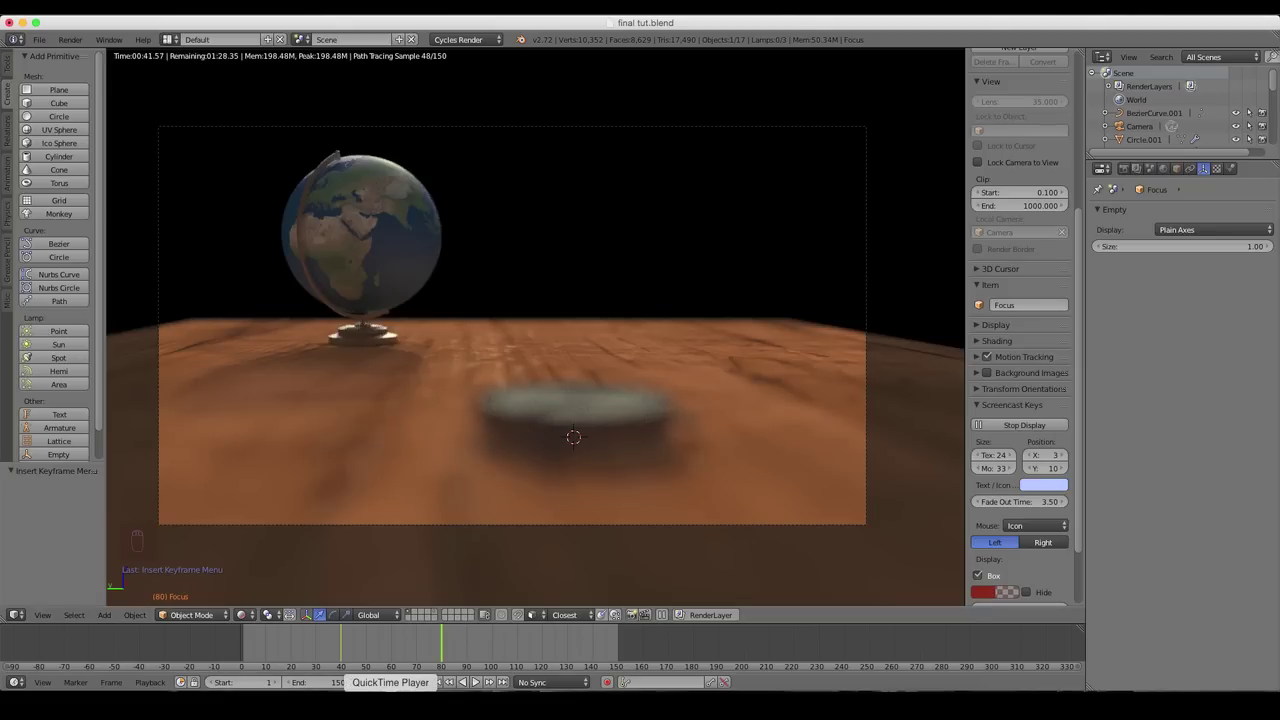
left_click_drag(419, 638, 340, 635)
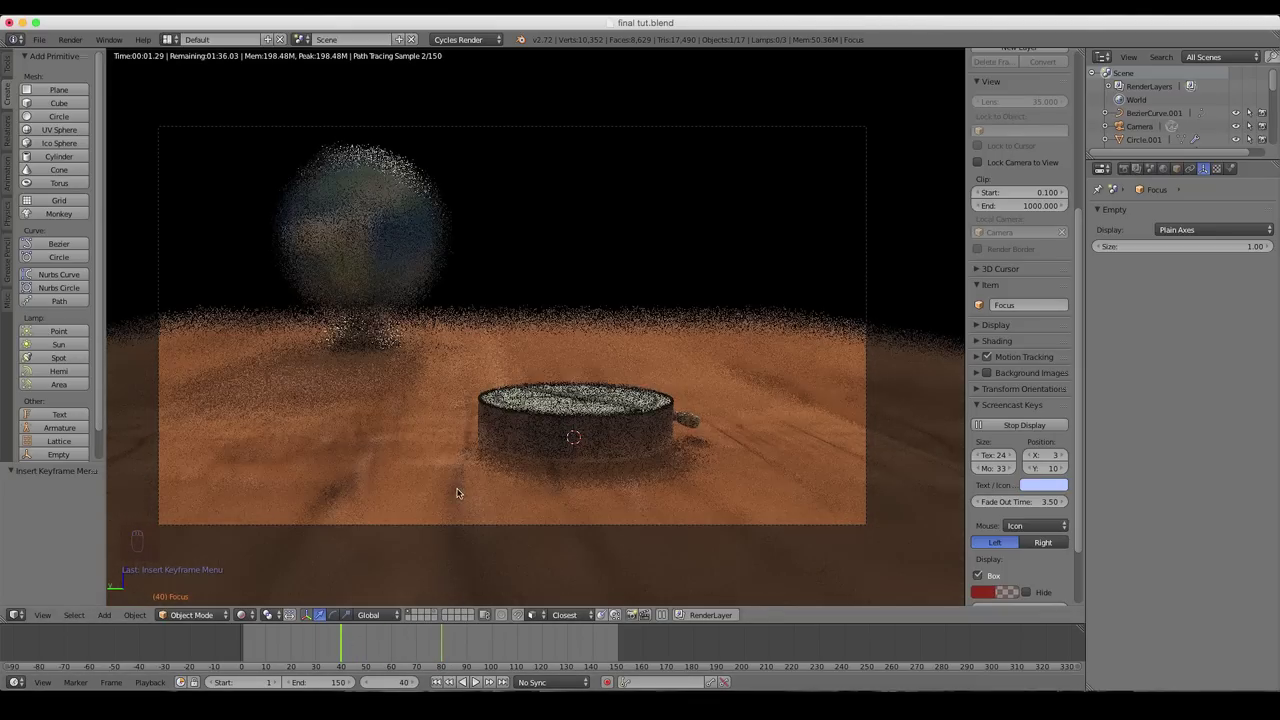
left_click_drag(404, 645, 610, 586)
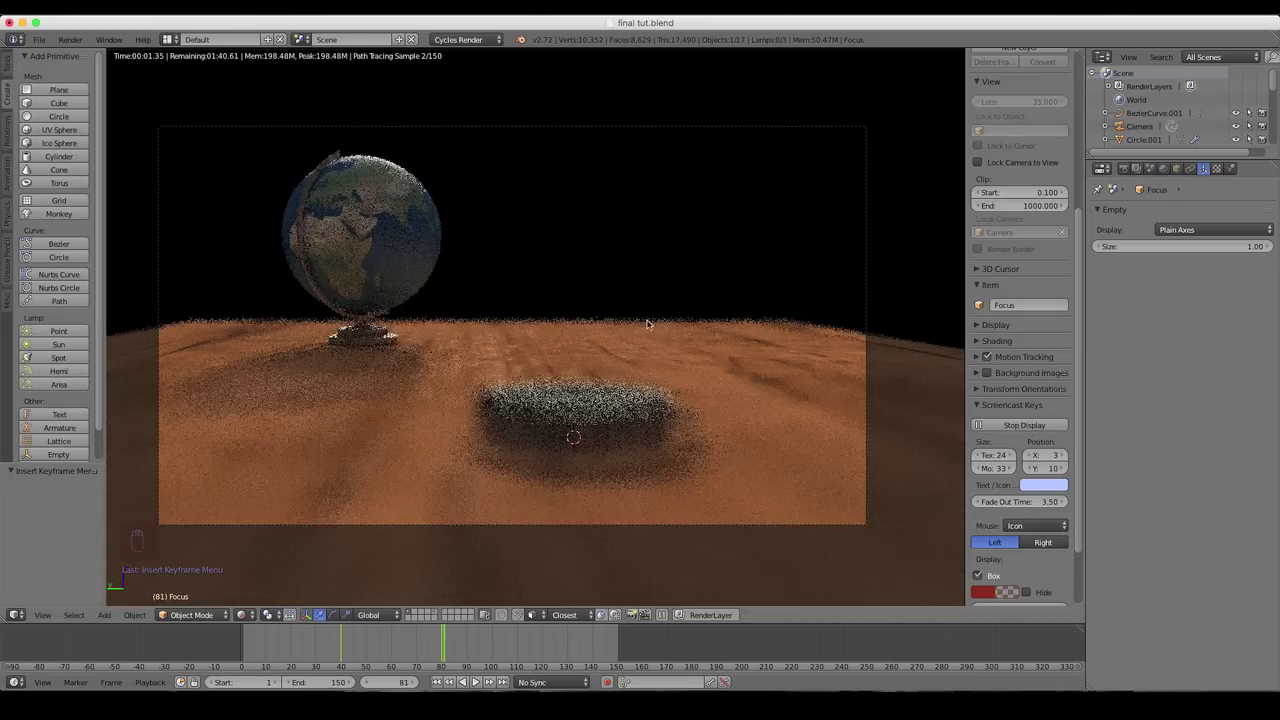
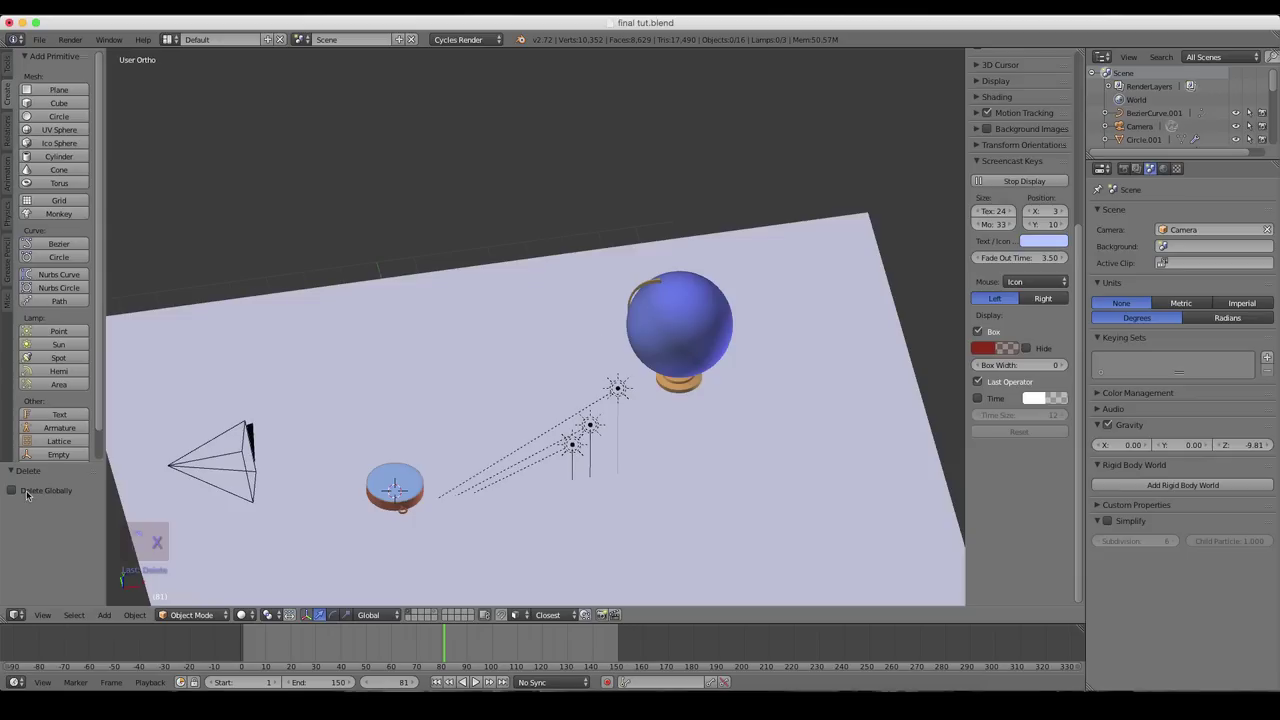
- Delete the old camera and look down on the scene from above
key("x")
key("7")
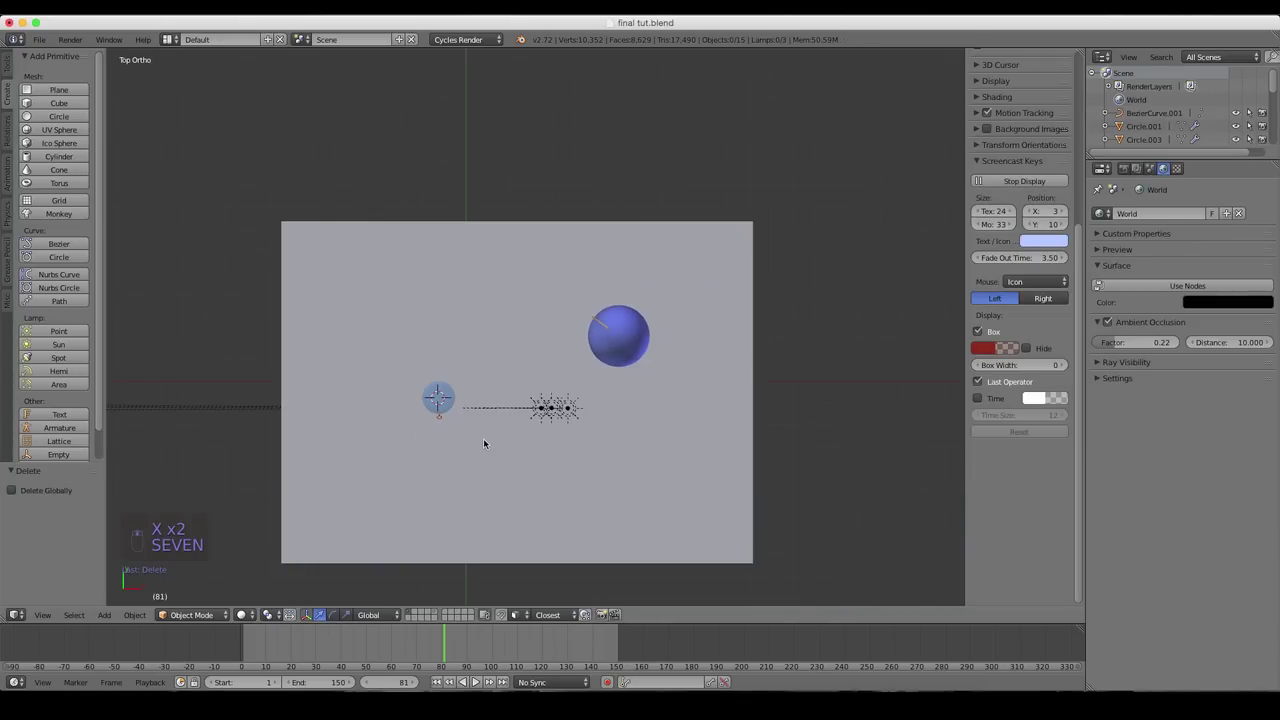
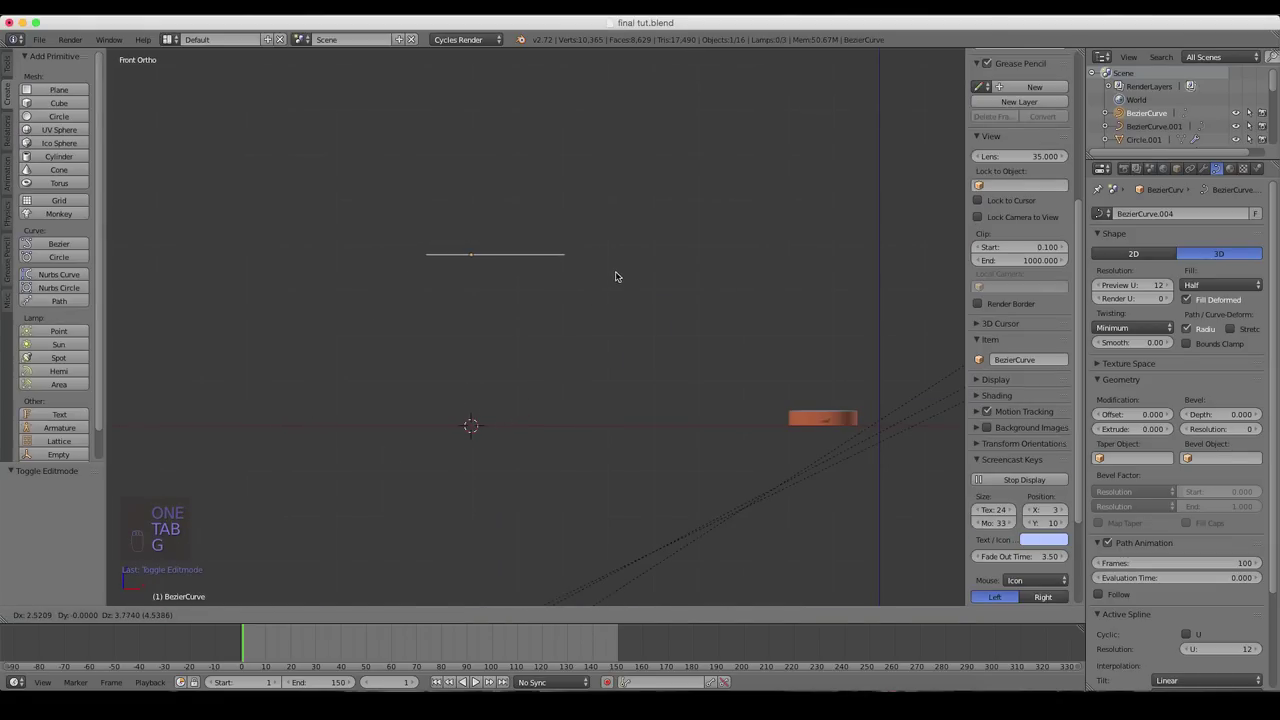
- Move the new Bezier curve up above the table and further left, checking it from the front
left_click_drag(676, 246, 678, 333)
left_click_drag(678, 333, 665, 298)
key("2")
key("1")
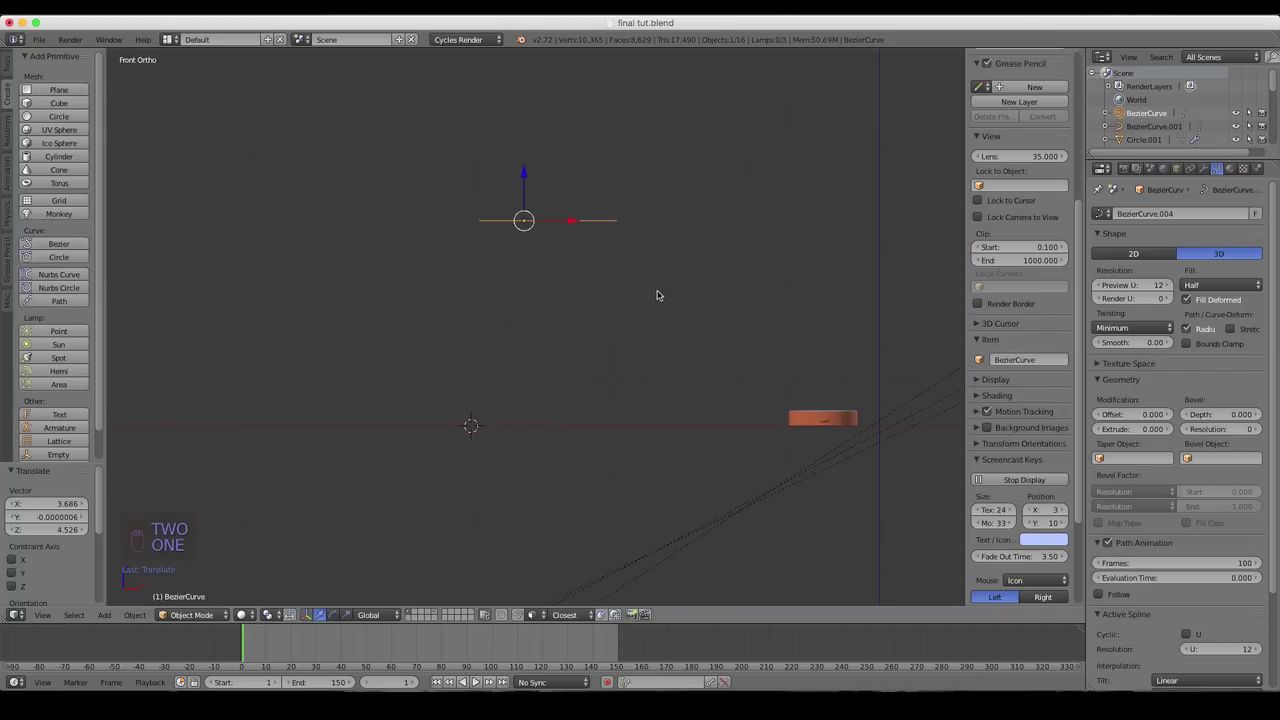
key("g")
left_click_drag(612, 263, 442, 344)
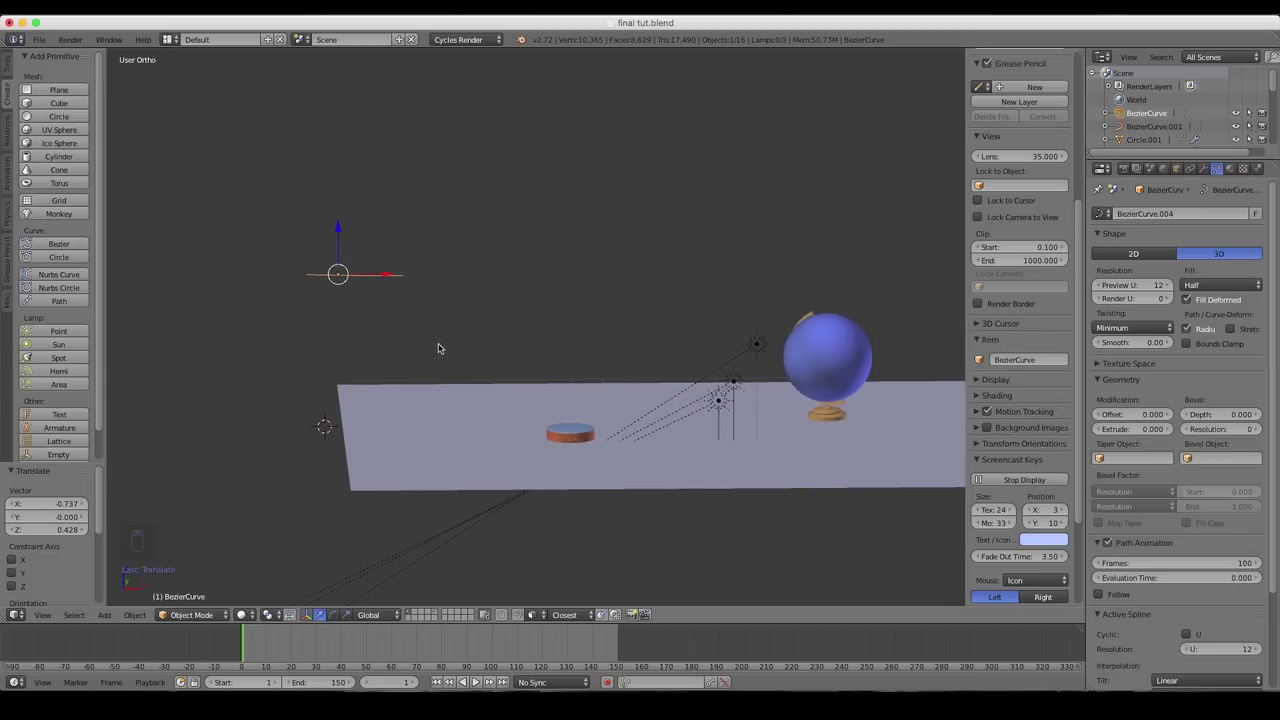
left_click_drag(444, 273, 390, 281)
key("1")
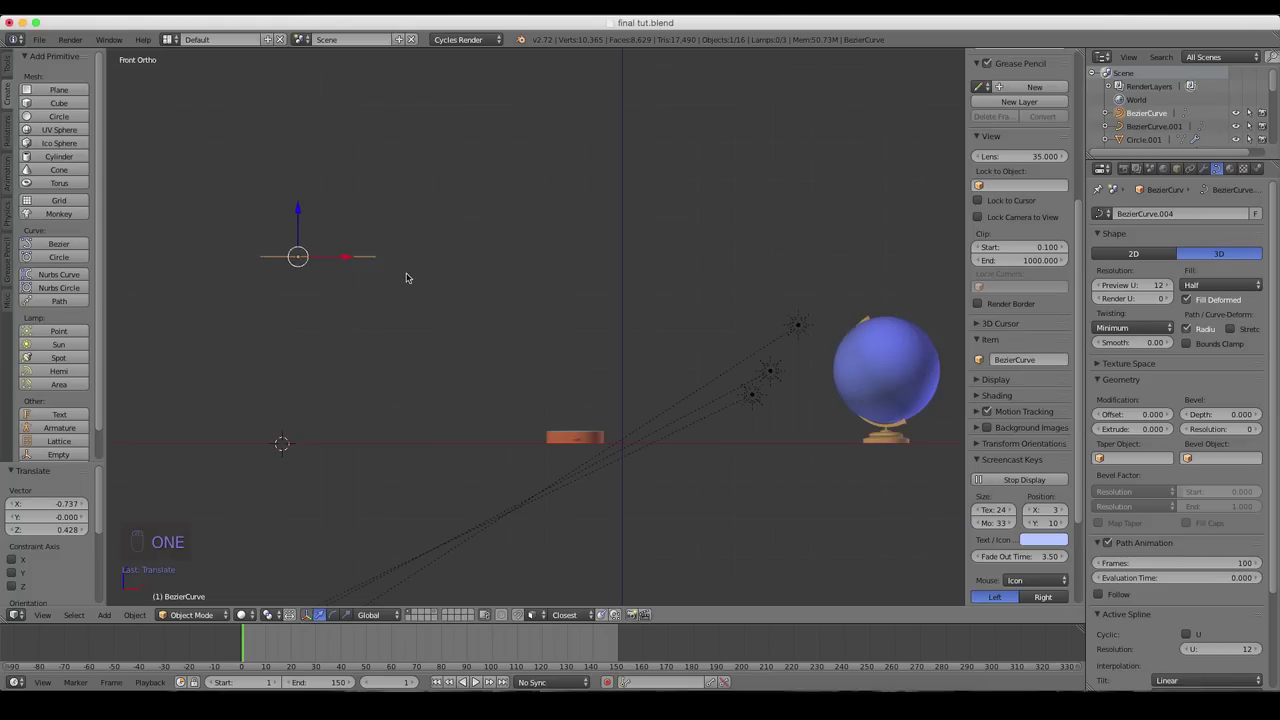
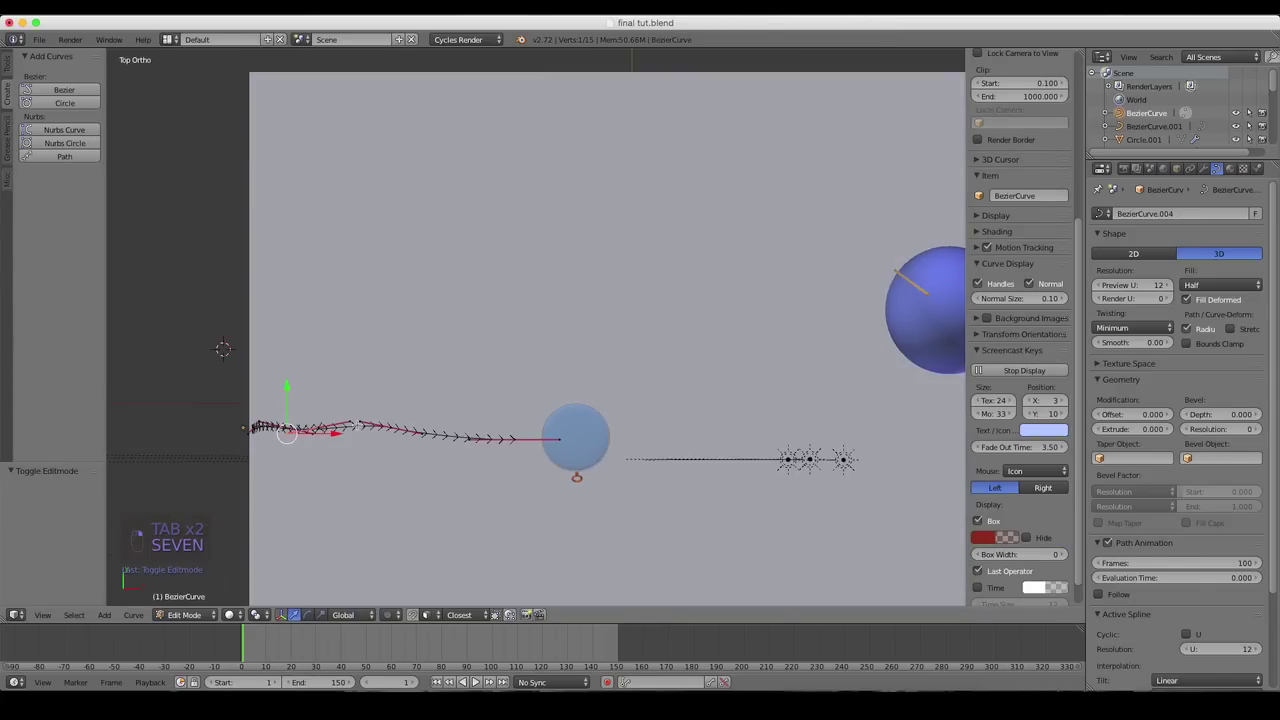
- Move the curve's control points to shape the sweeping arc down toward the compass
key("g")
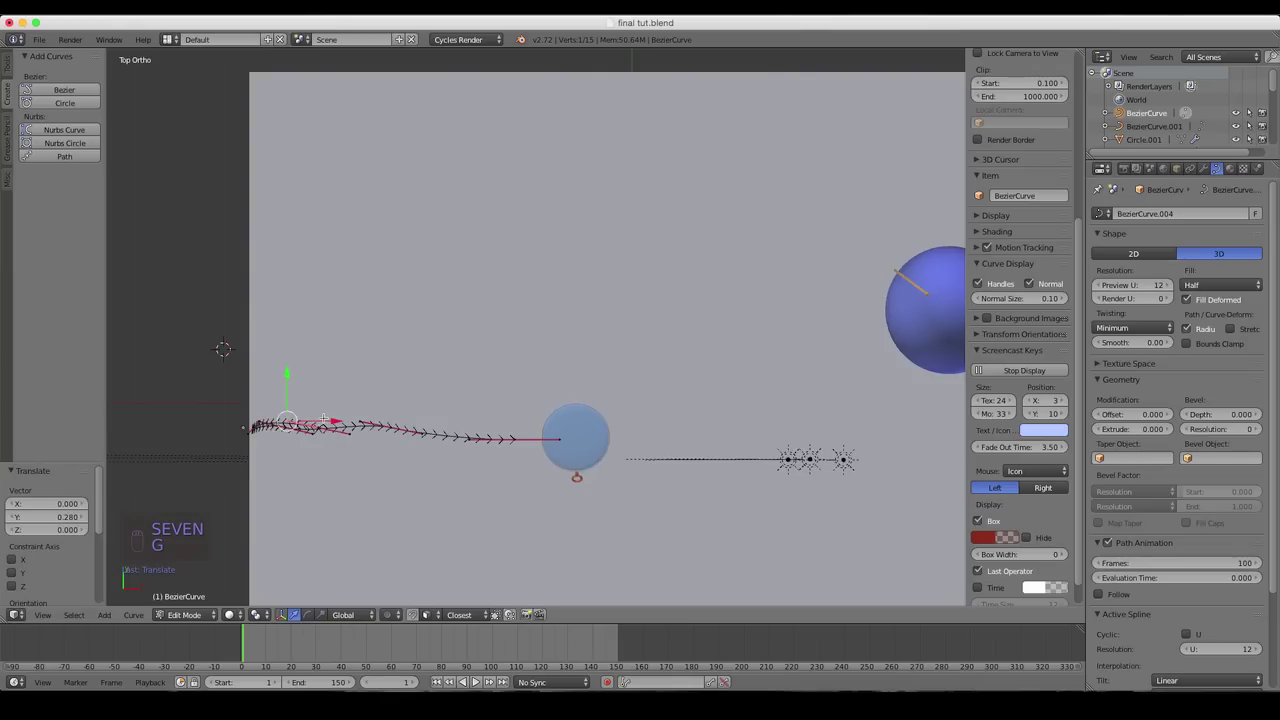
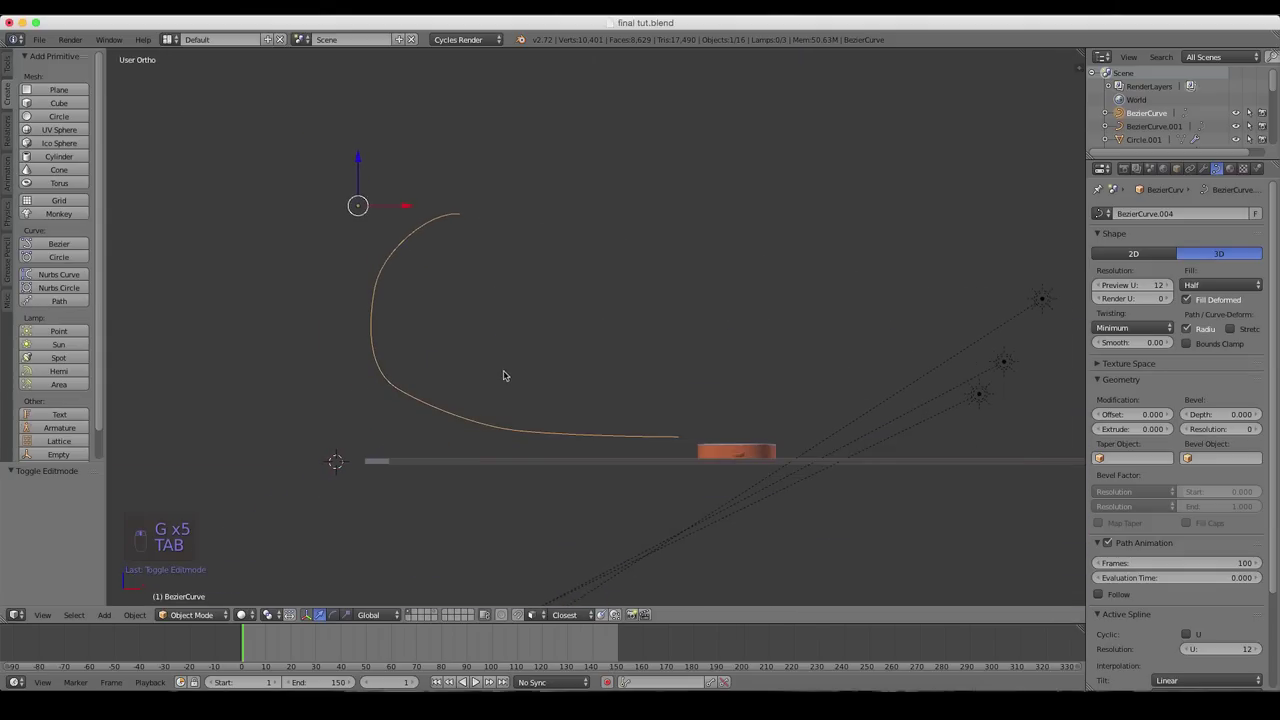
- Add a new camera (Camera.005) at the upper start point of the sweeping Bezier curve
key("2")
key("1")
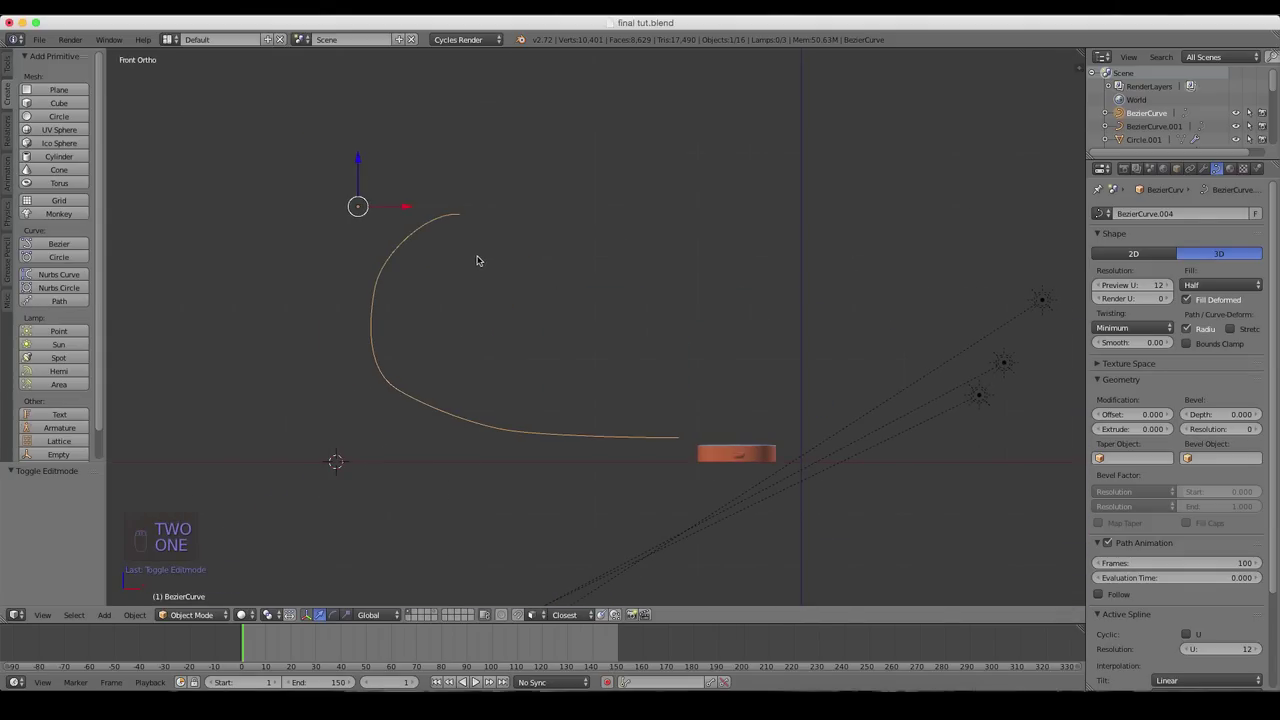
left_click_drag(486, 250, 489, 310)
key("KP_7")
left_click_drag(483, 372, 496, 363)
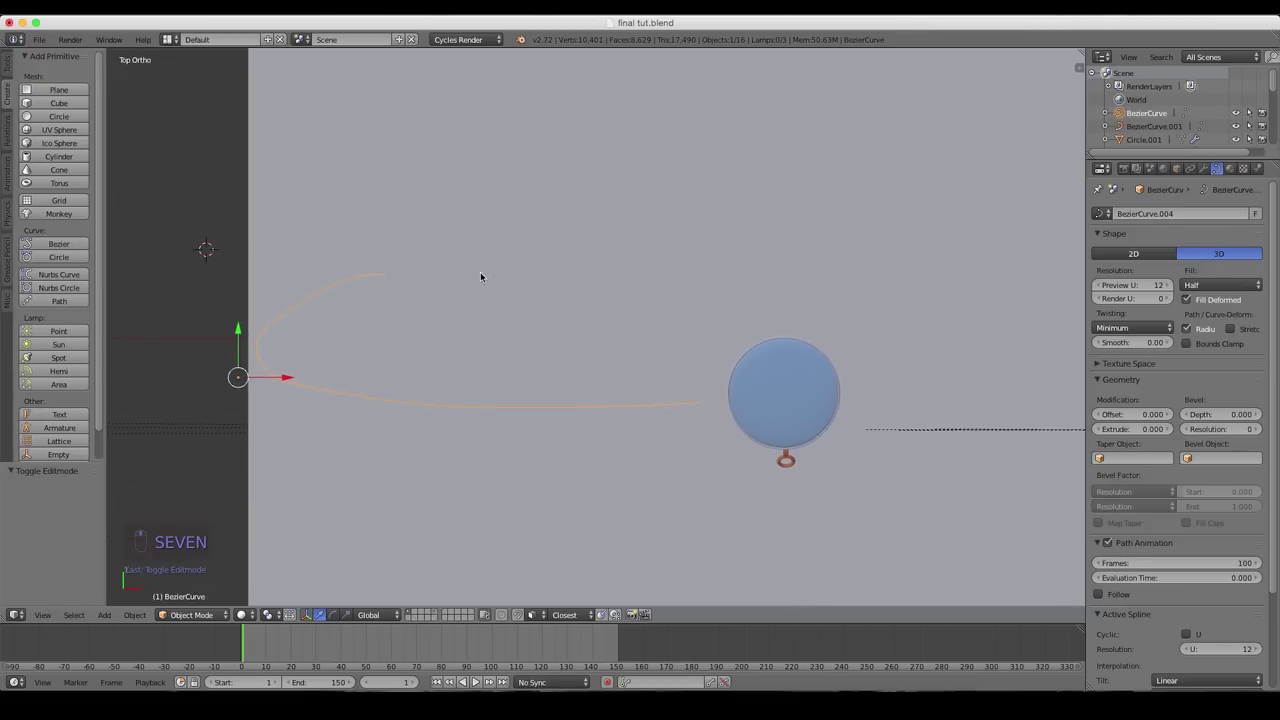
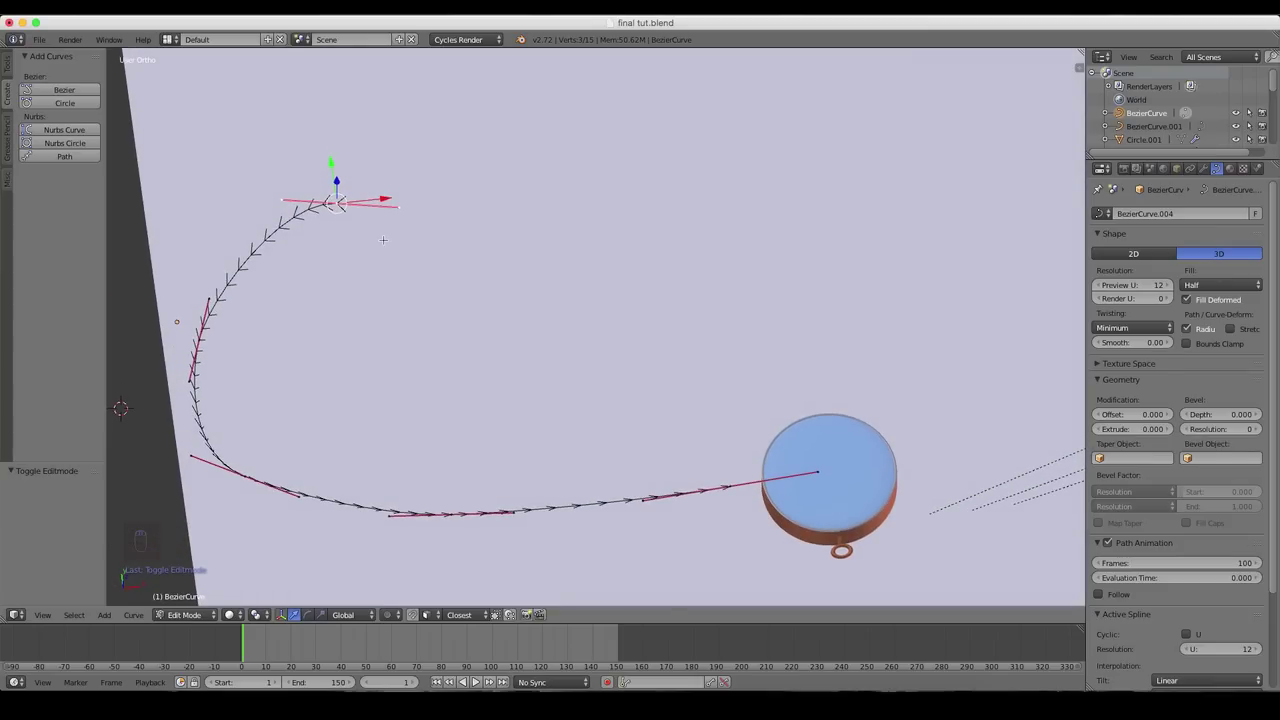
key("shift+s")
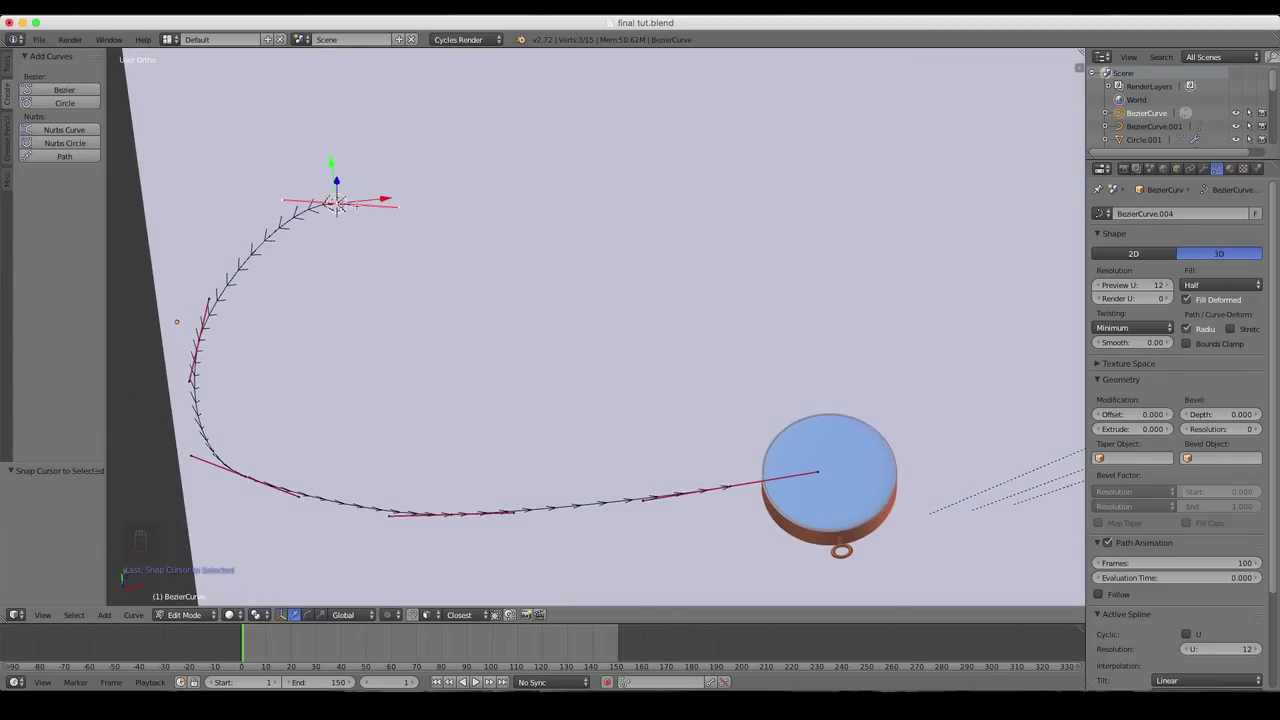
key("Tab")
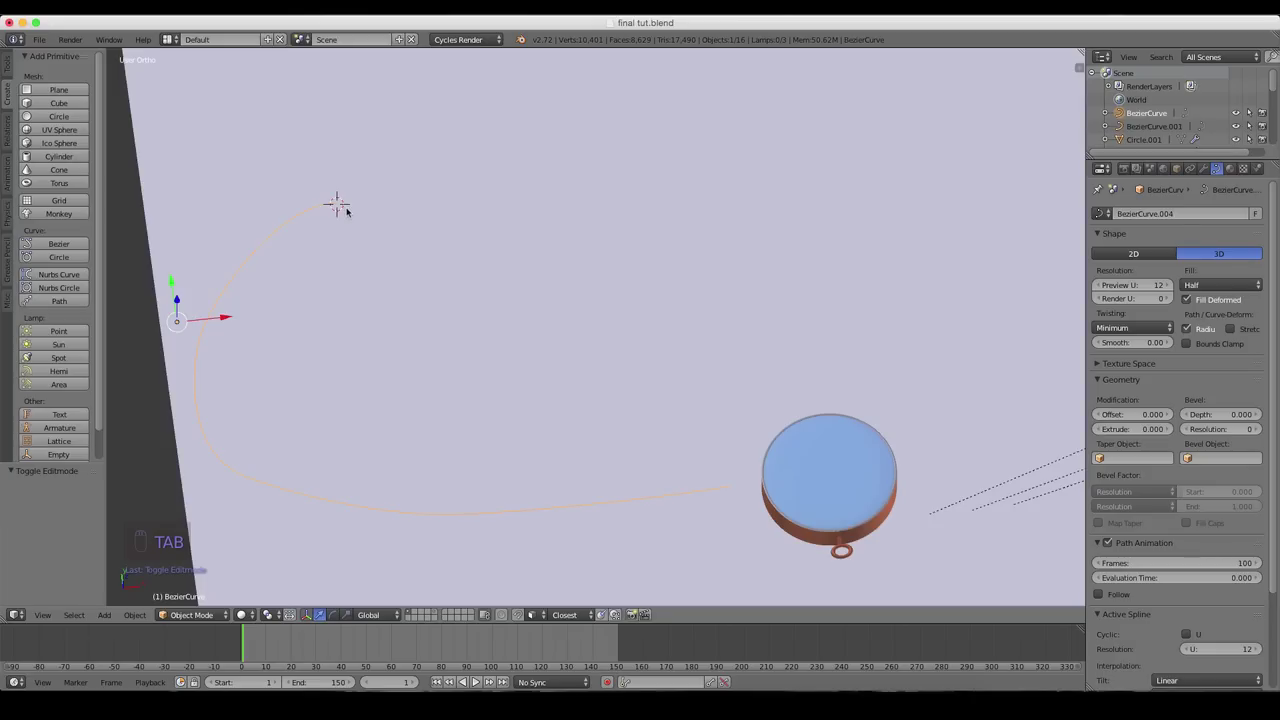
key("shift+a")
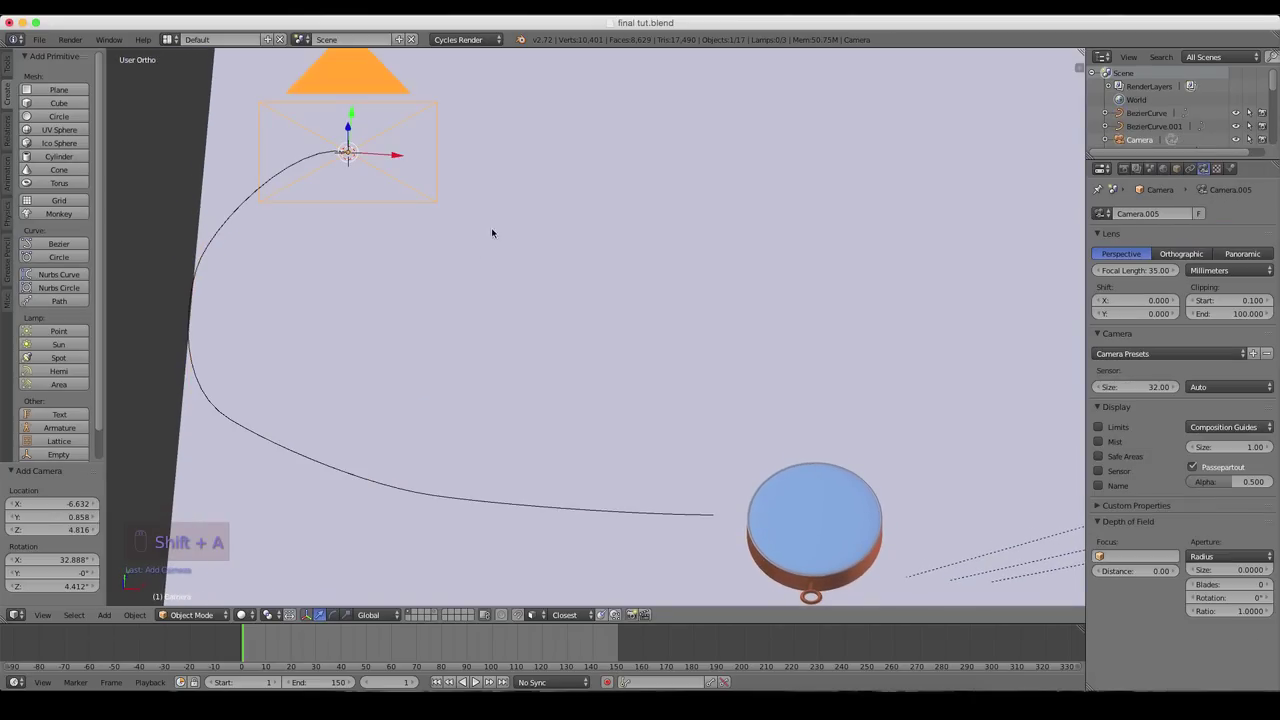
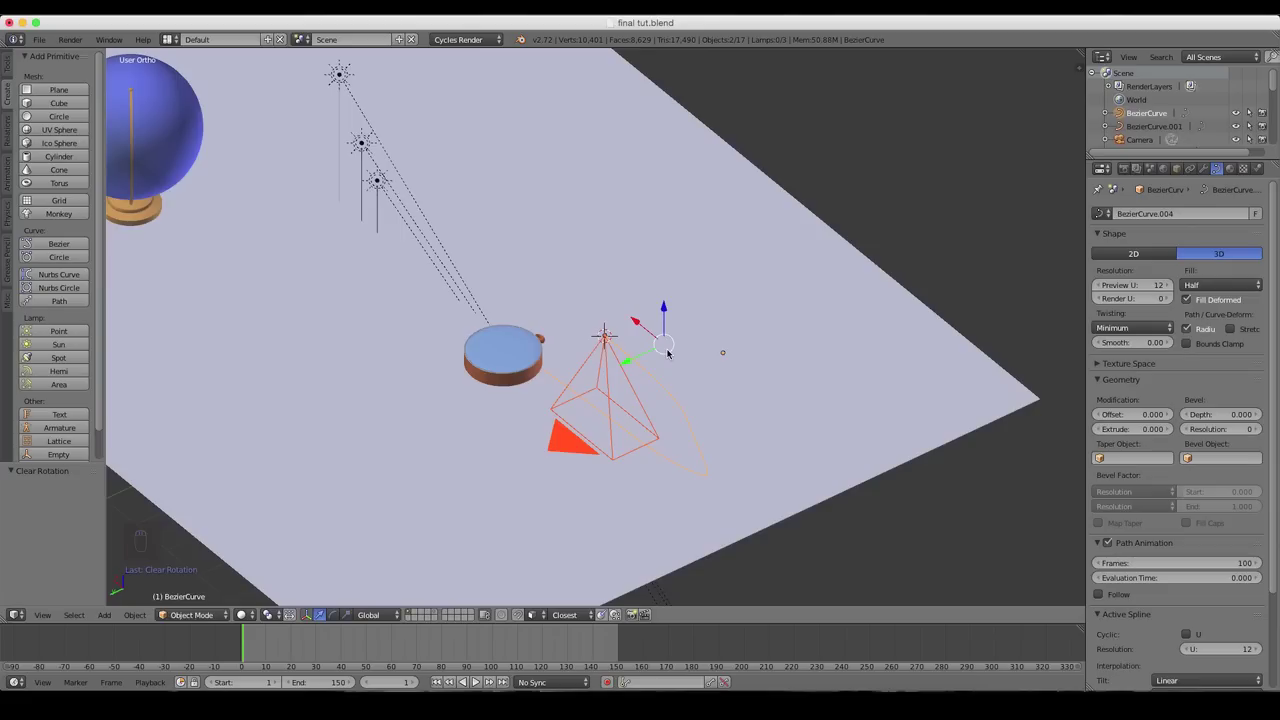
- Parent Camera.005 to the BezierCurve.004 path with Follow Path
key("ctrl+p")
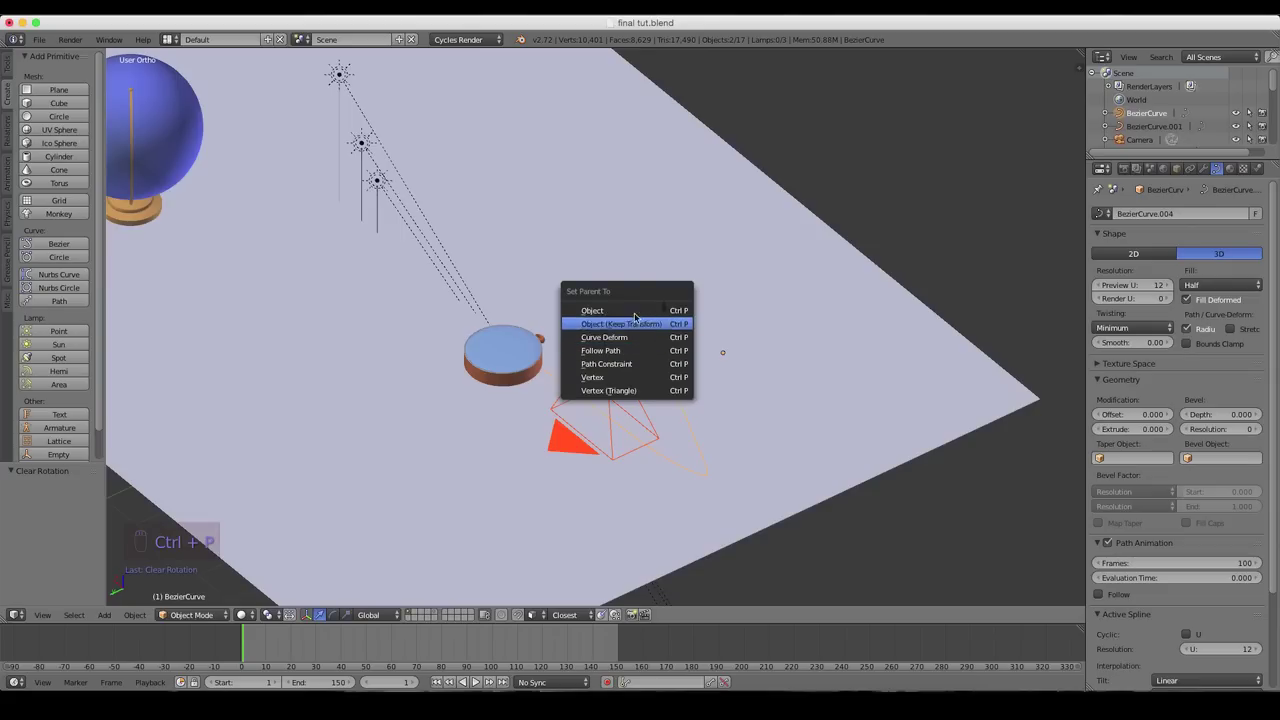
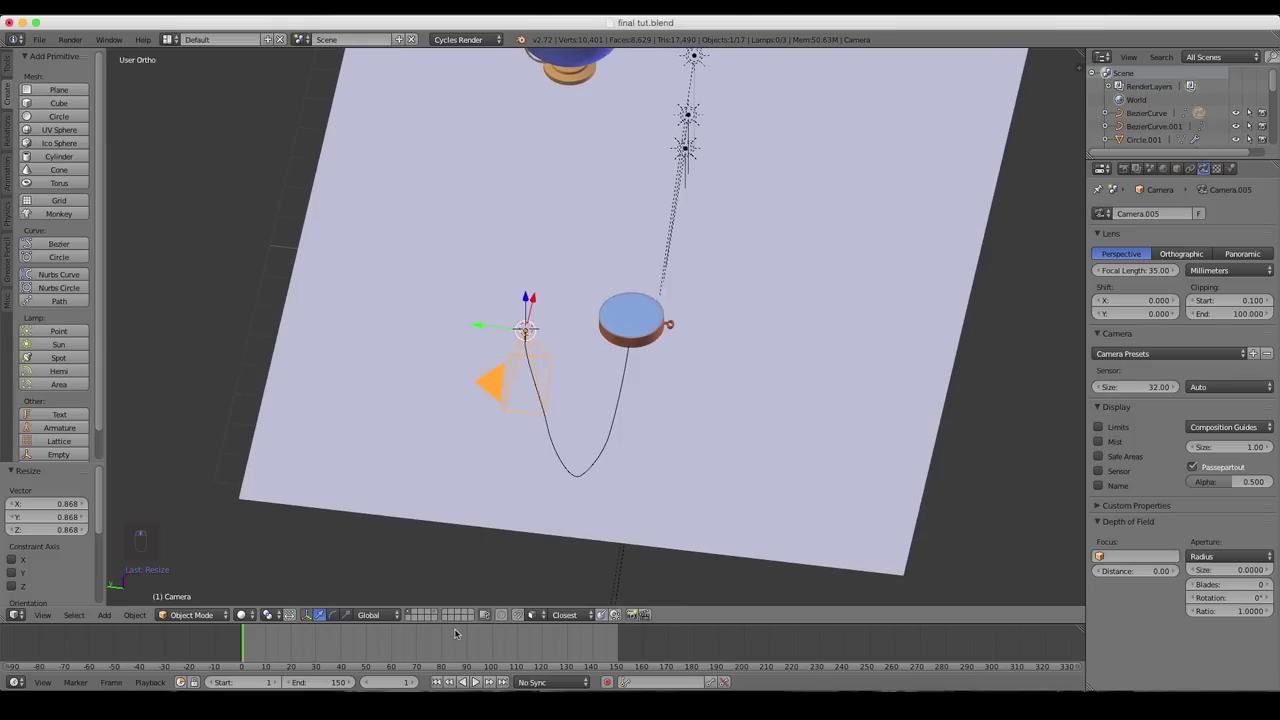
- Scrub the timeline to frame 38 so the camera slides partway down the path
left_click_drag(454, 640, 296, 646)
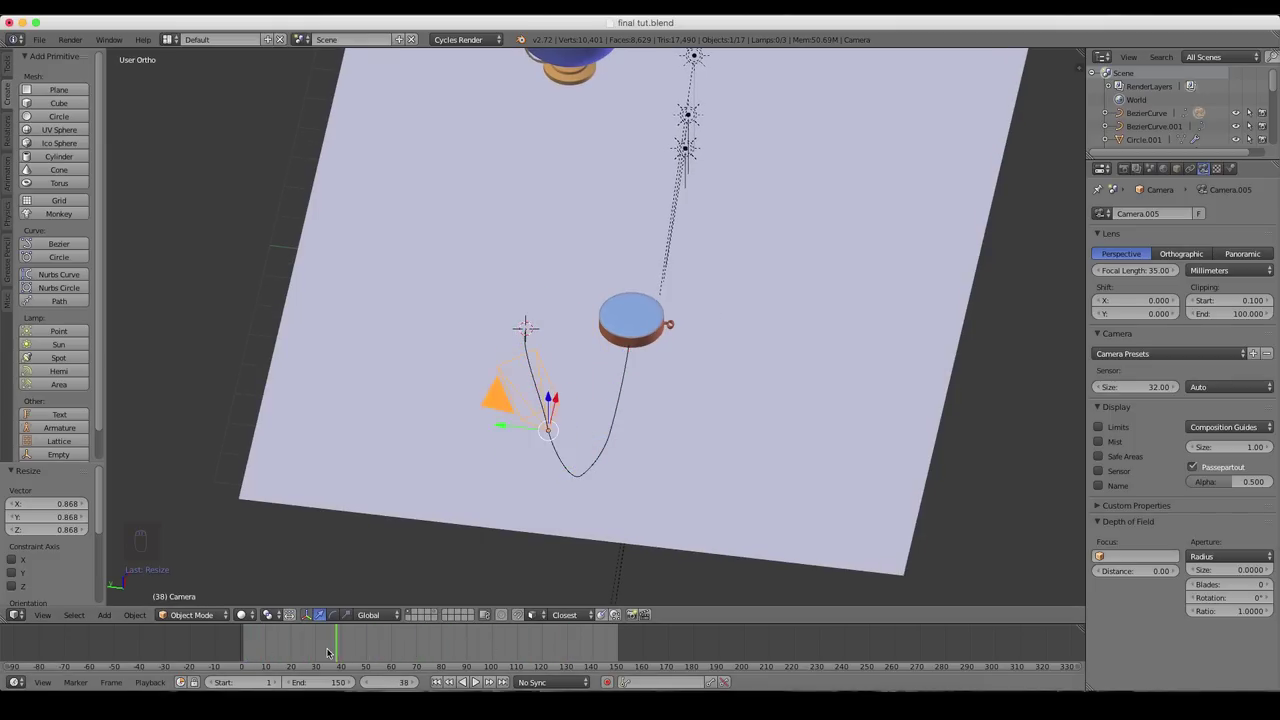
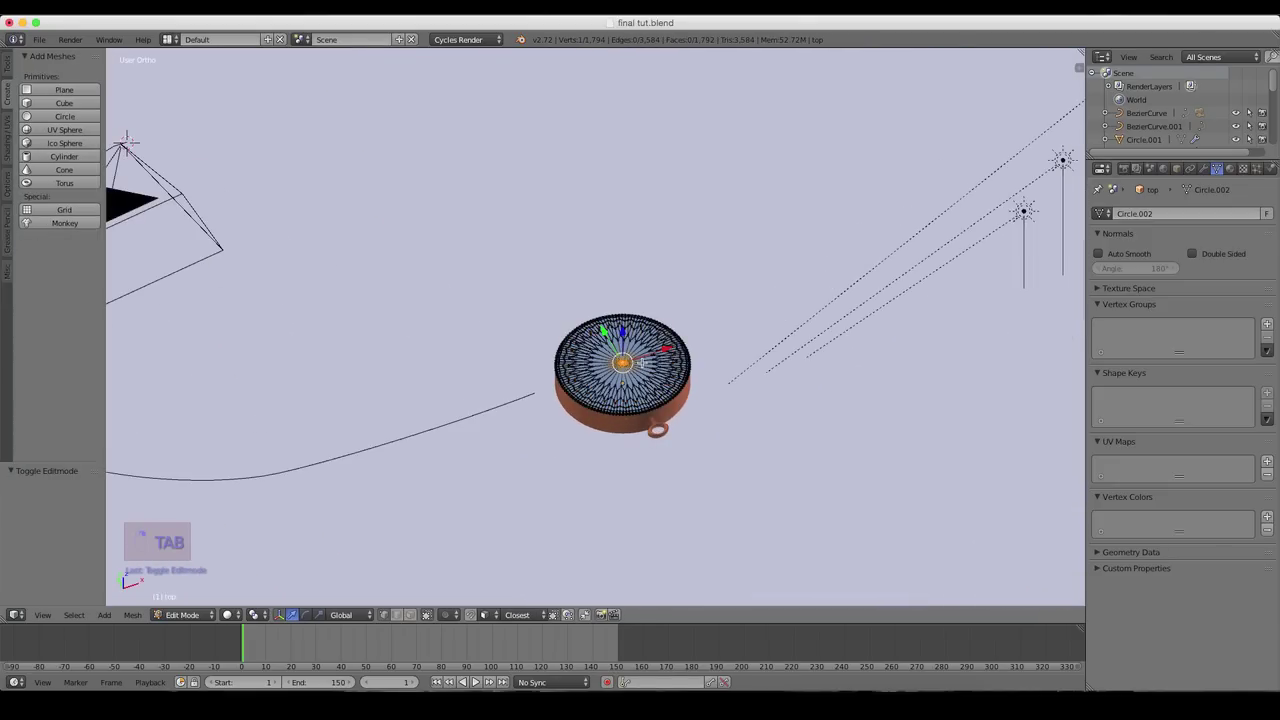
- Snap the 3D cursor to the compass face centre and add a Plain Axes empty named Focus there
key("shift+s")
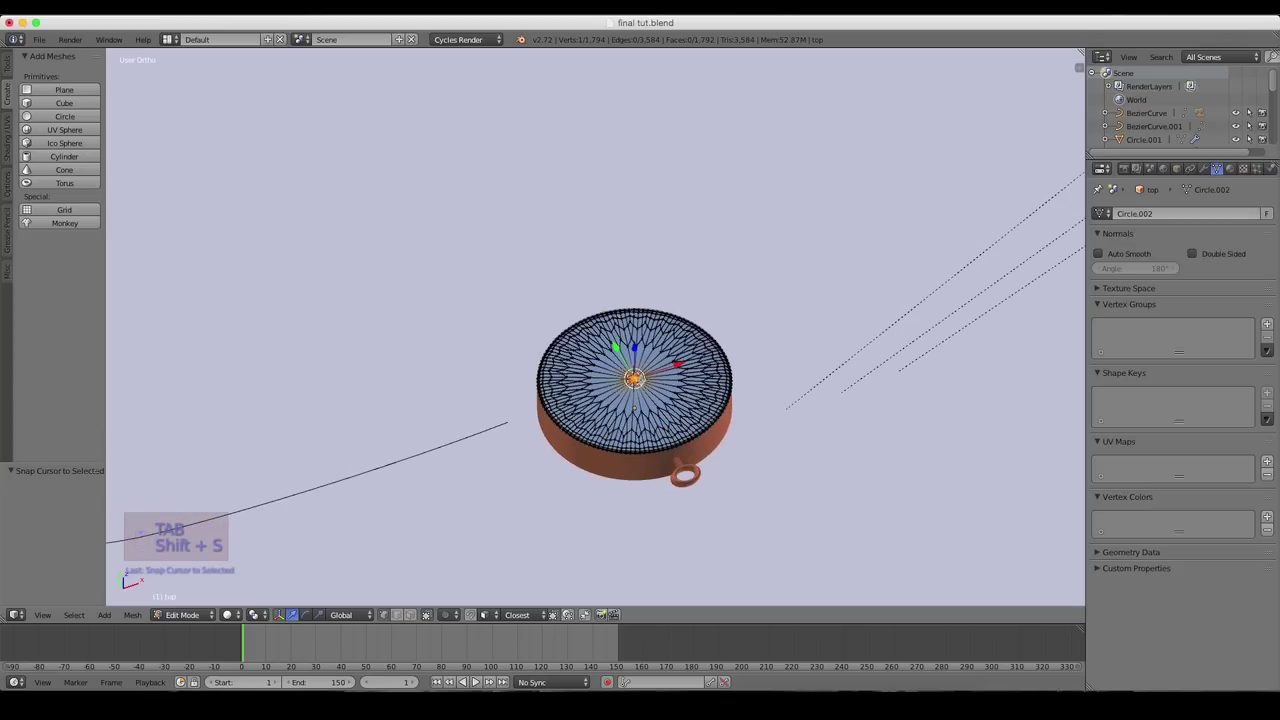
key("Tab")
key("shift+a")
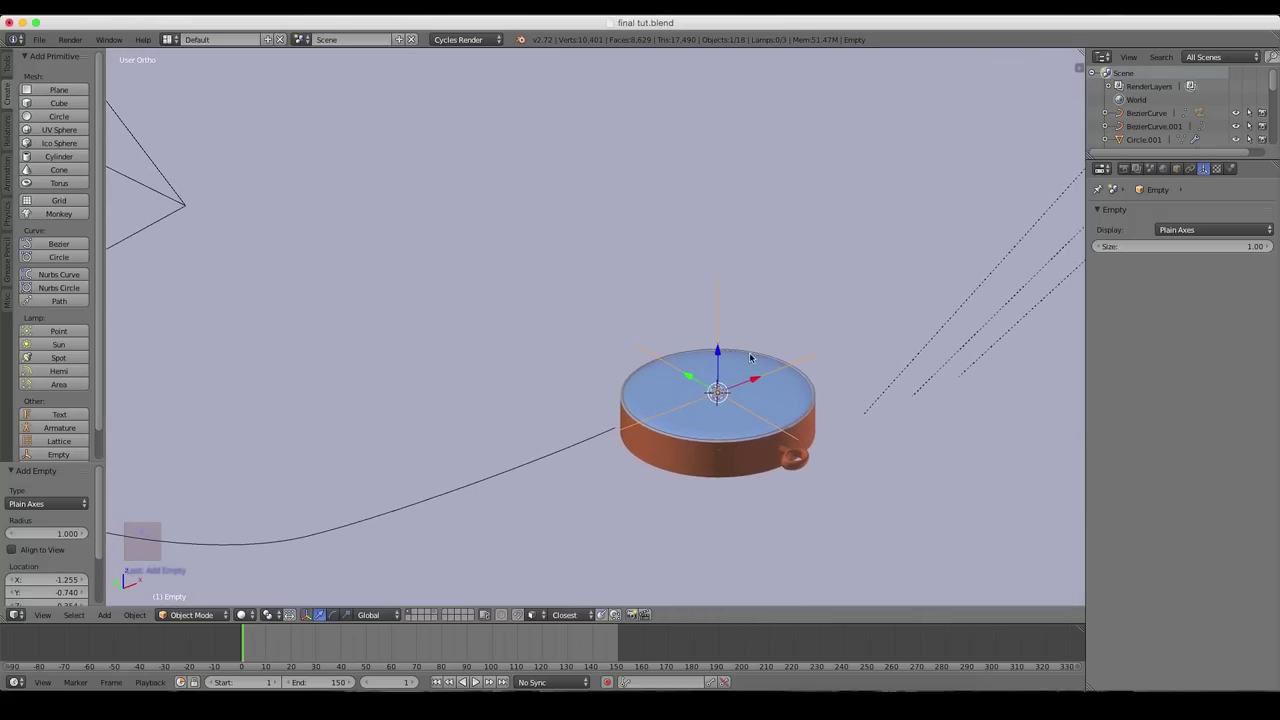
key("n")
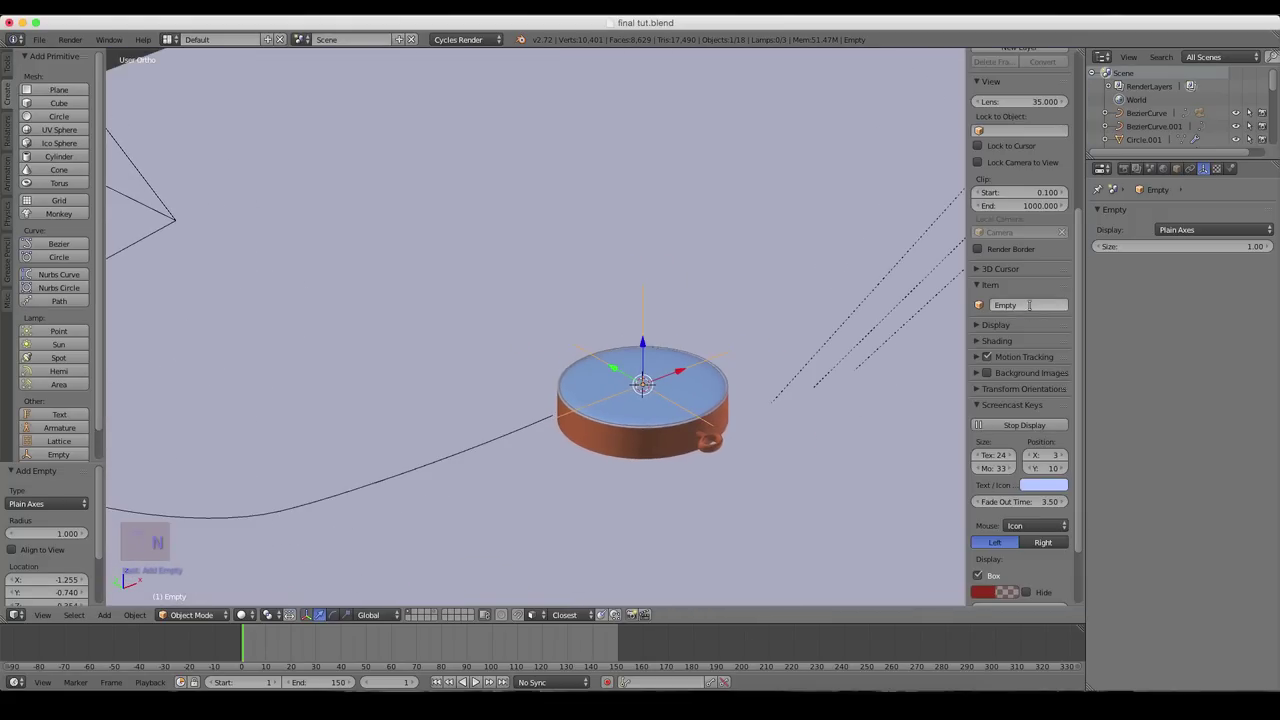
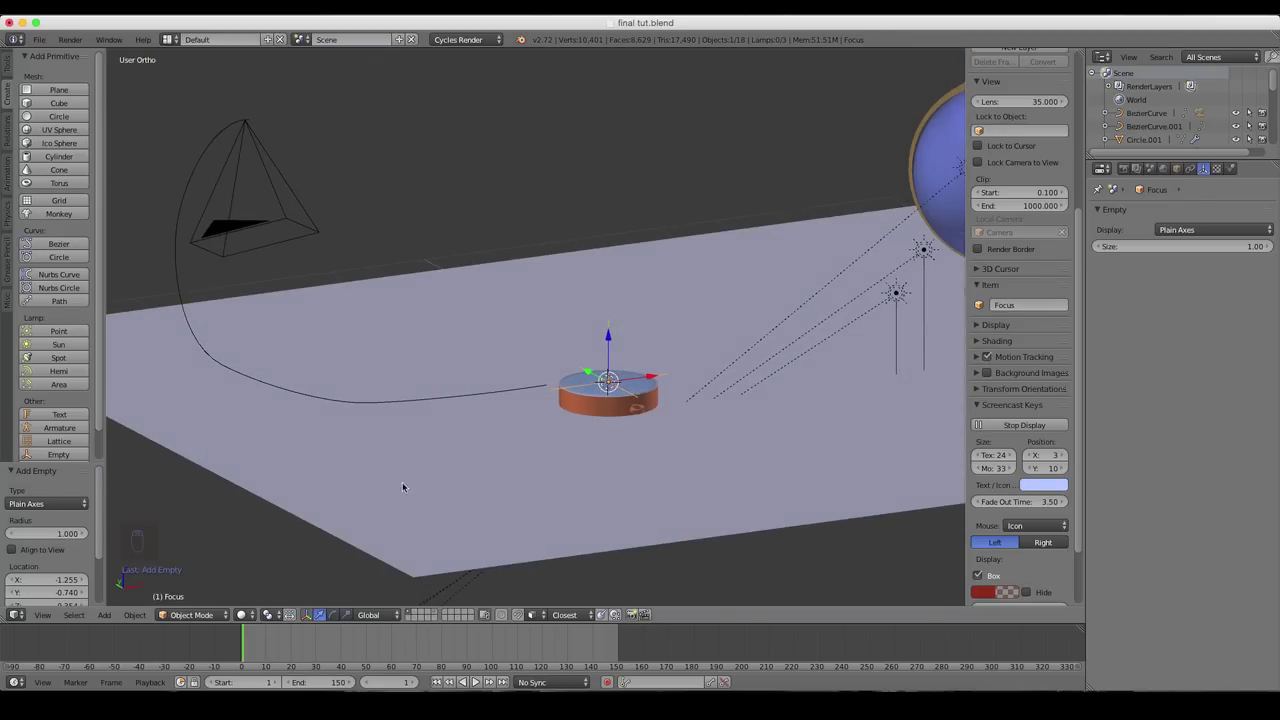
left_click_drag(626, 448, 258, 189)
left_click_drag(258, 189, 393, 194)
right_click(243, 132)
left_click_drag(393, 194, 489, 214)
key("KP_7")
left_click_drag(490, 214, 479, 246)
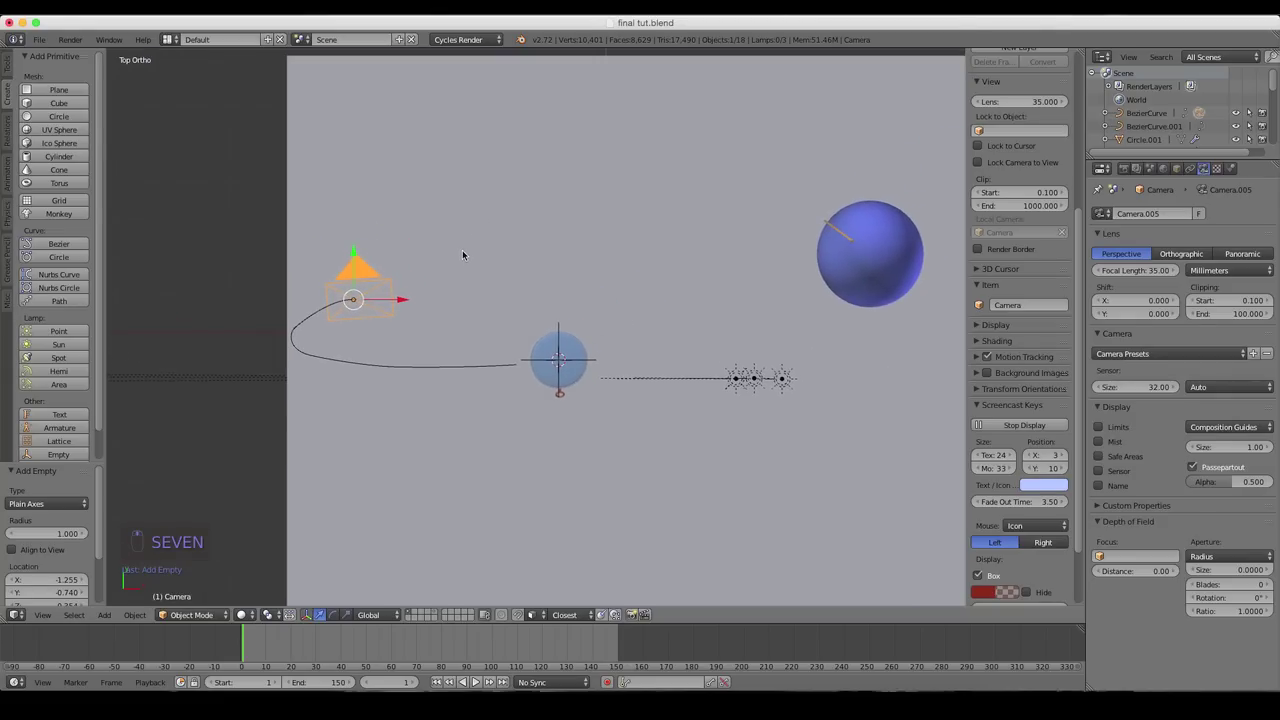
left_click_drag(507, 267, 388, 259)
key("5")
key("5")
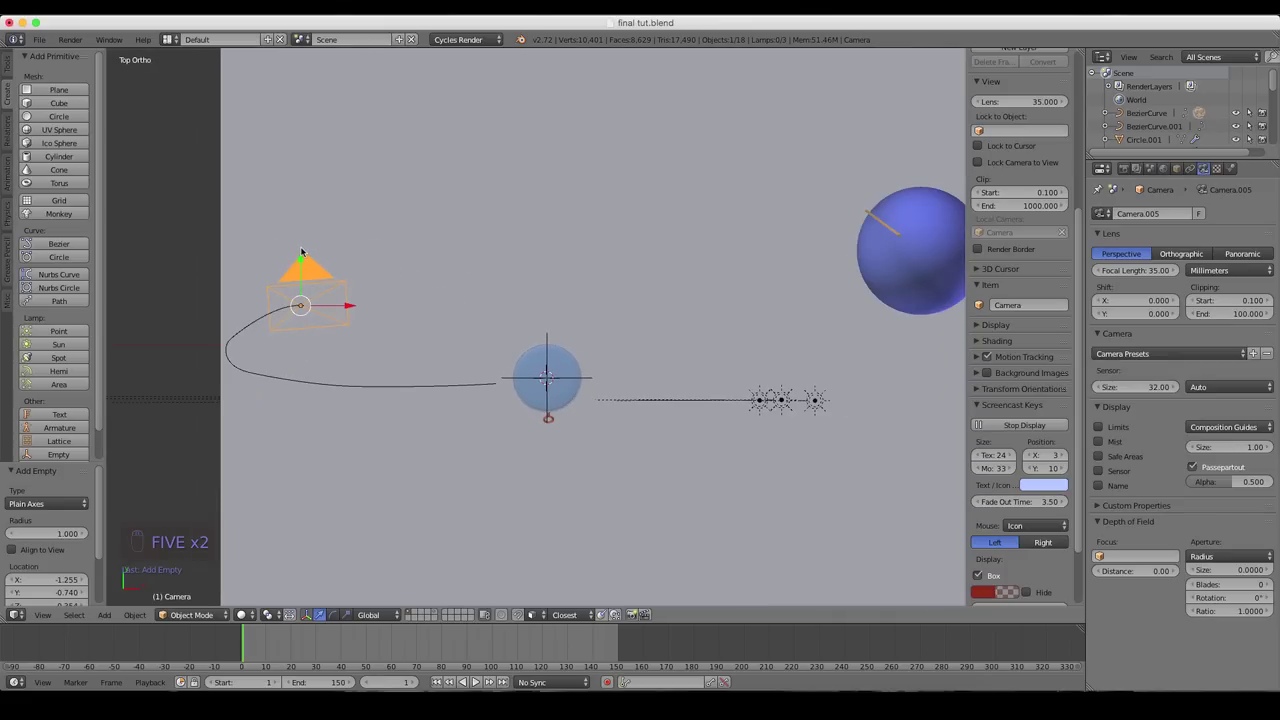
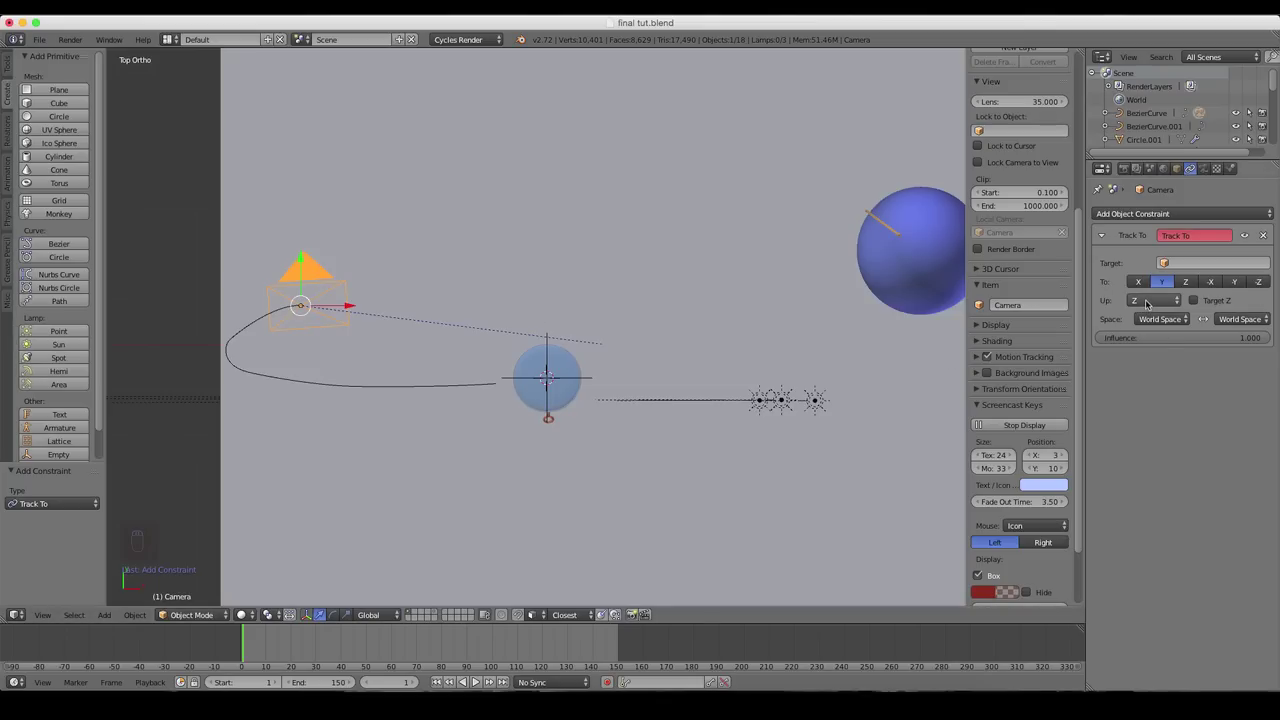
- Switch the camera's Track To constraint up axis from Z to Y
left_click(1147, 261)
- Confirm Y as the Track To up axis so the camera aims at the Focus empty
key("1")
left_click_drag(534, 233, 532, 280)
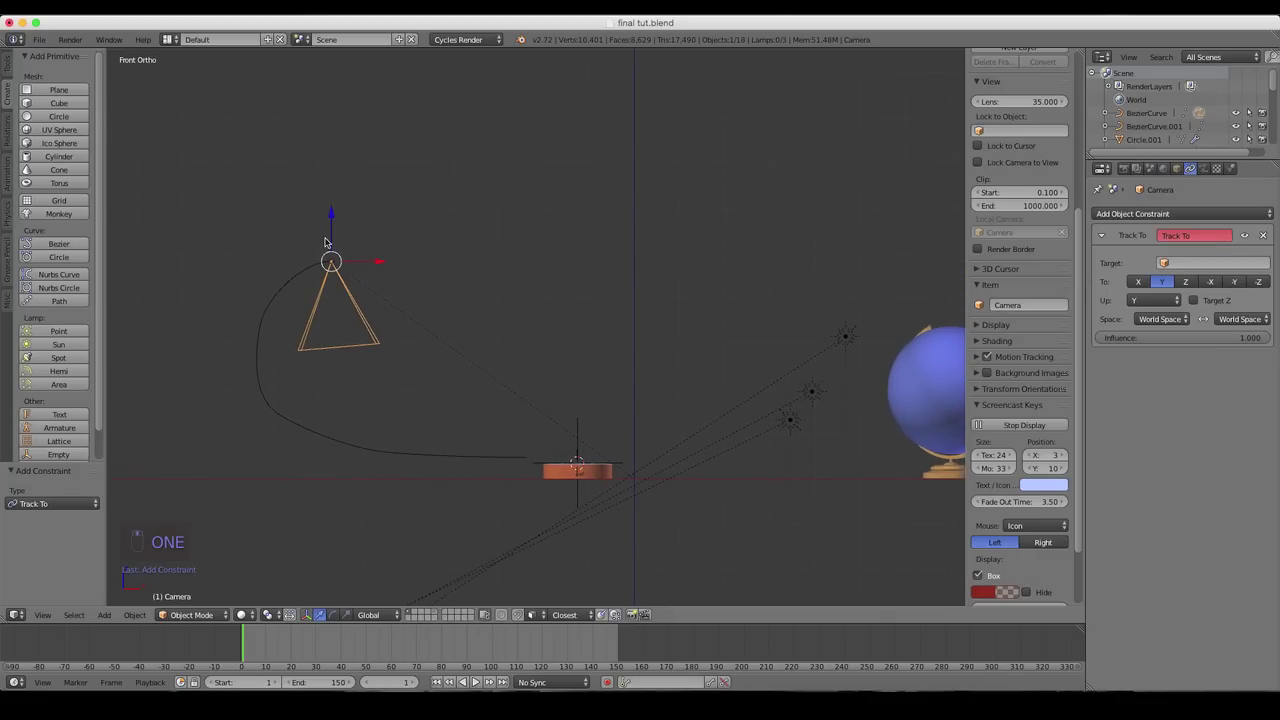
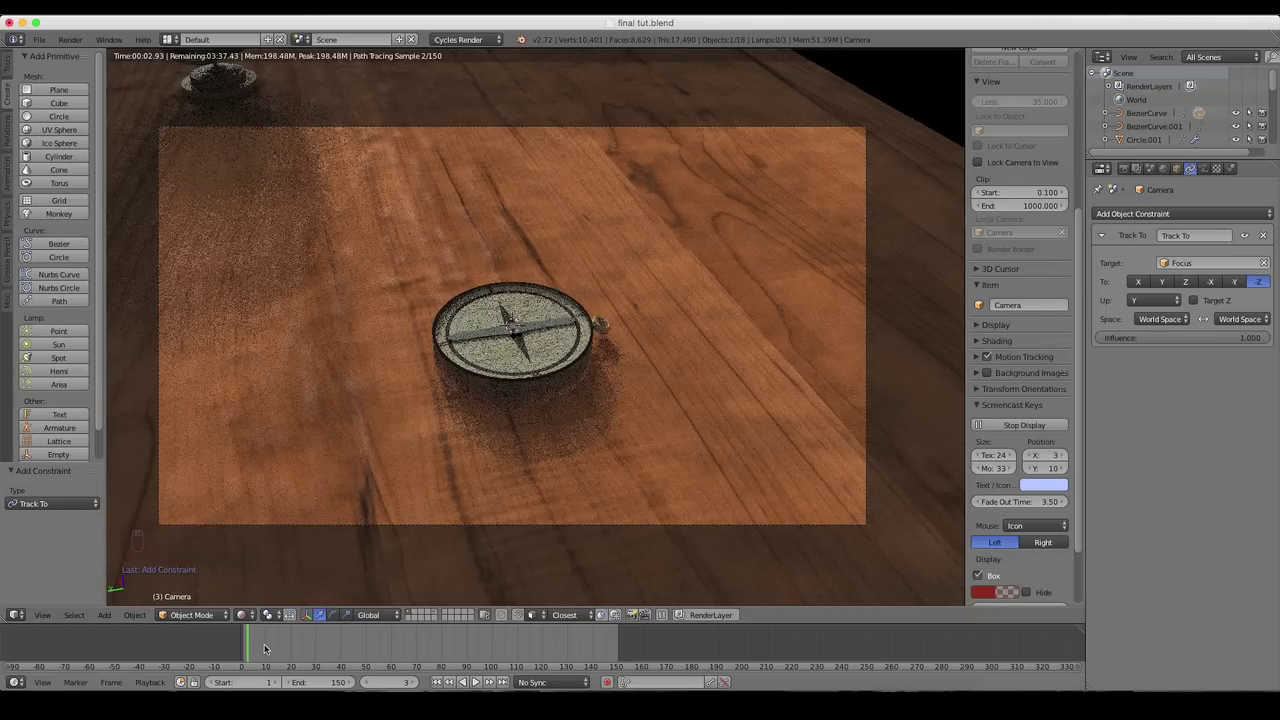
- Preview the rendered camera move, then return to frame 100 and solid shading
left_click_drag(271, 645, 340, 648)
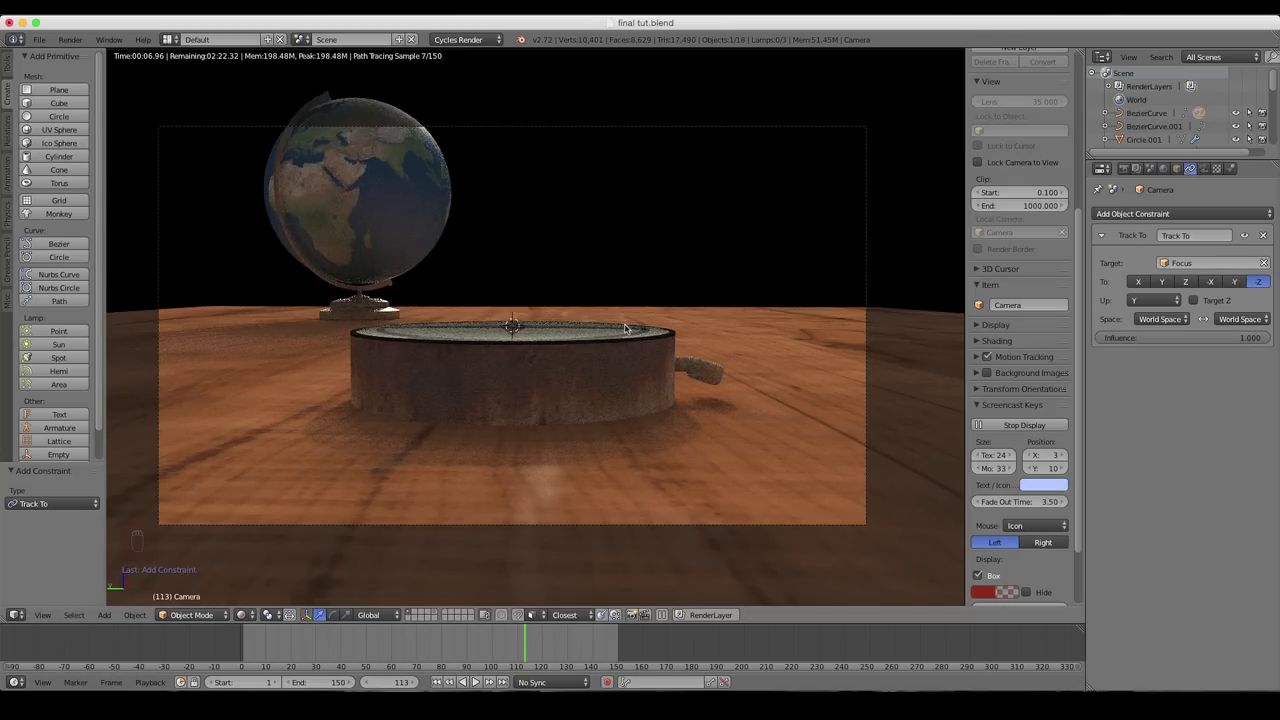
left_click_drag(522, 635, 495, 638)
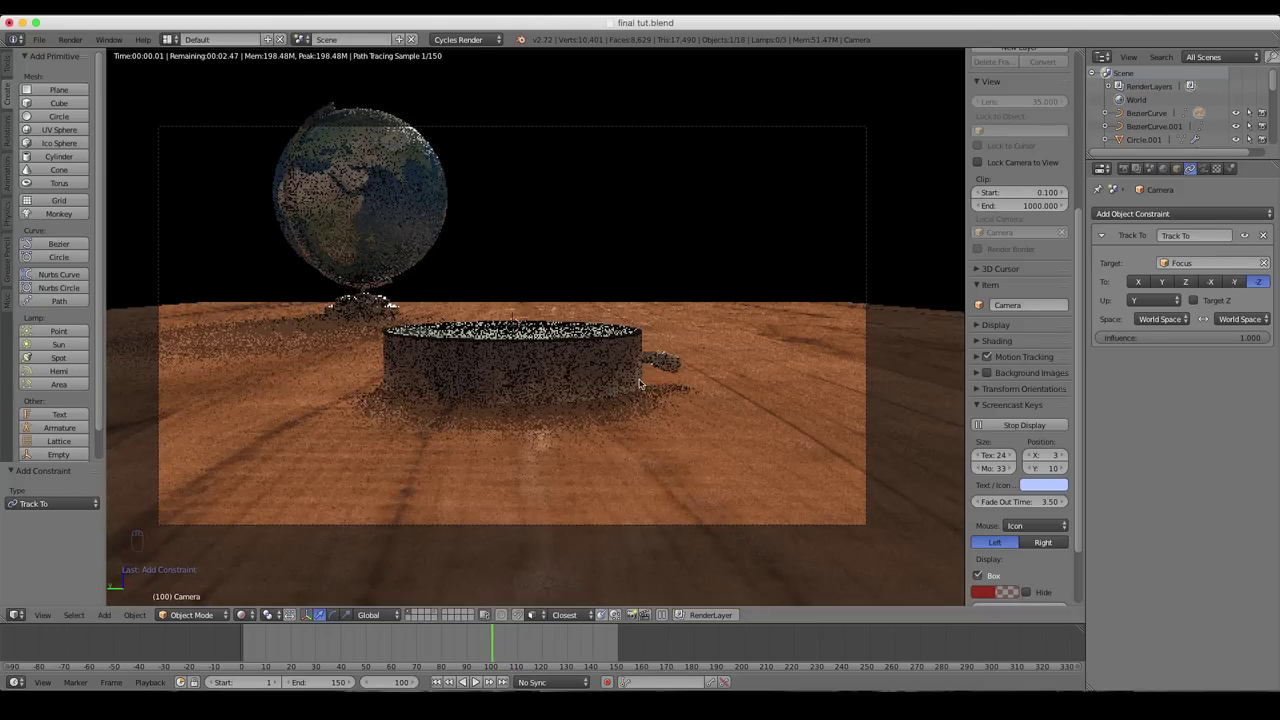
key("shift+z")
middle_click(641, 368)
left_click_drag(622, 370, 529, 390)
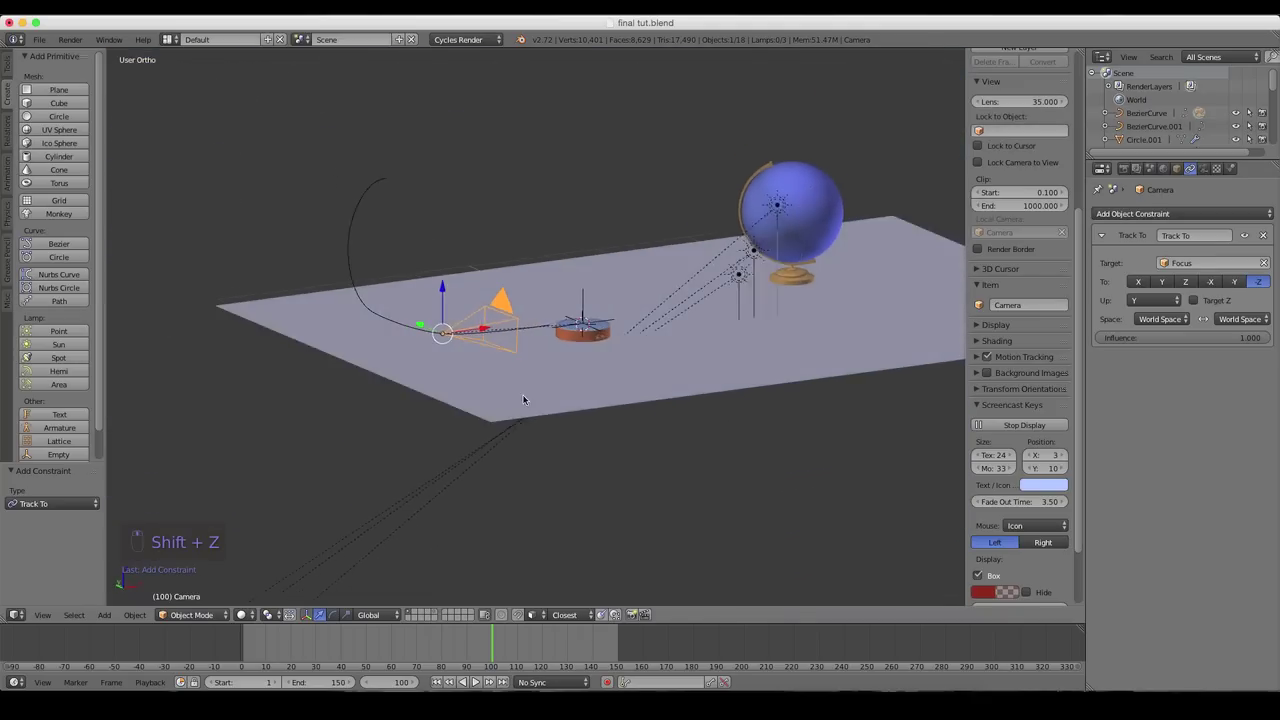
- View the compass and globe through the camera at frame 100, ready to keyframe Focus
left_click(346, 327)
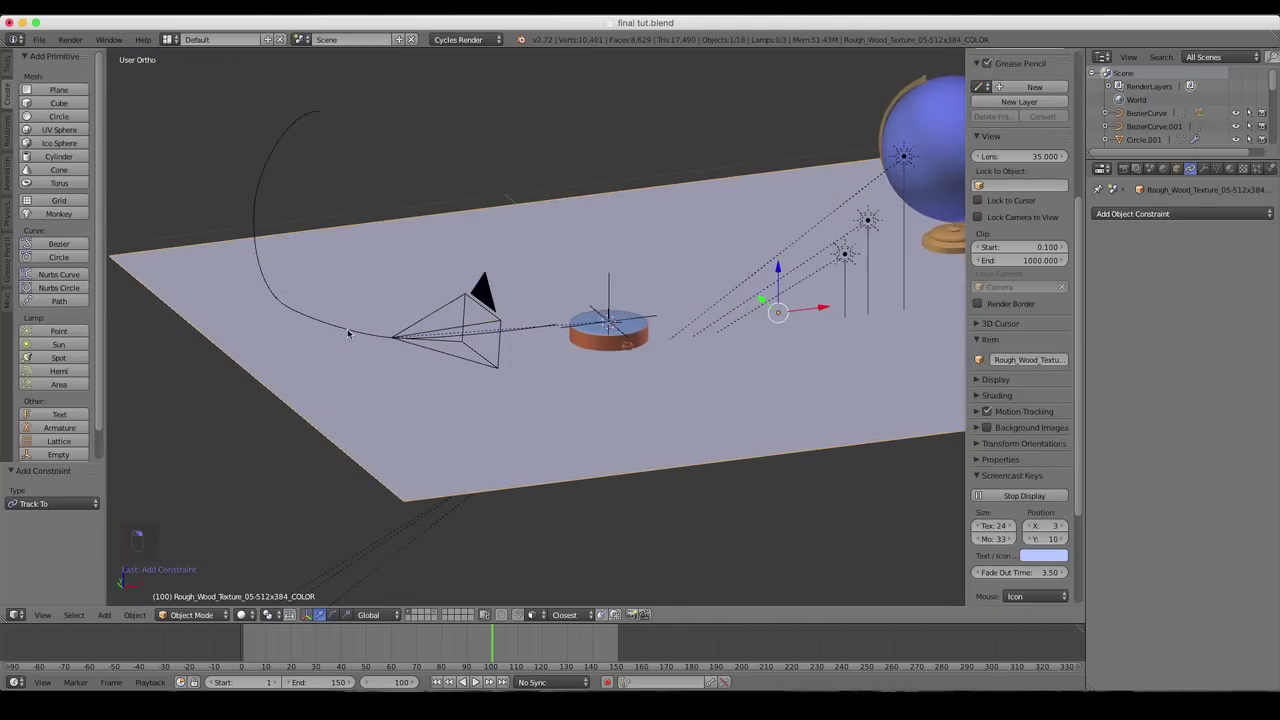
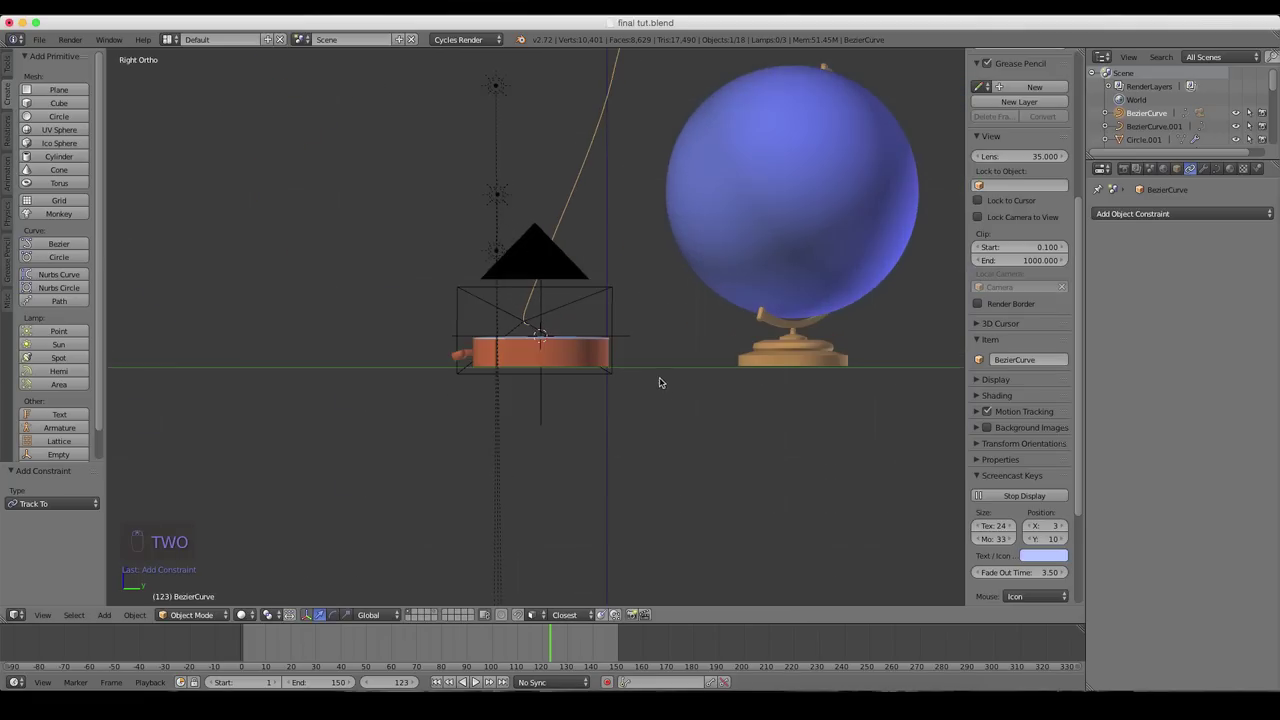
key("1")
left_click_drag(672, 307, 508, 424)
key("0")
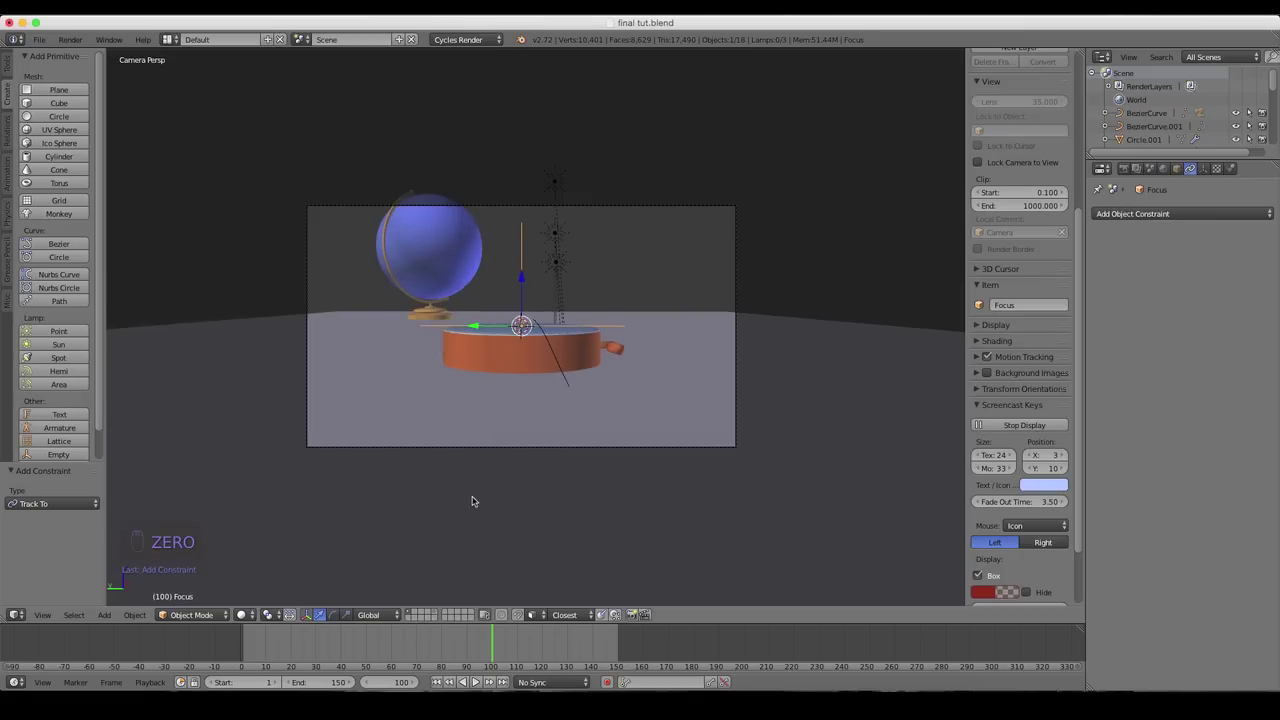
left_click_drag(492, 639, 505, 642)
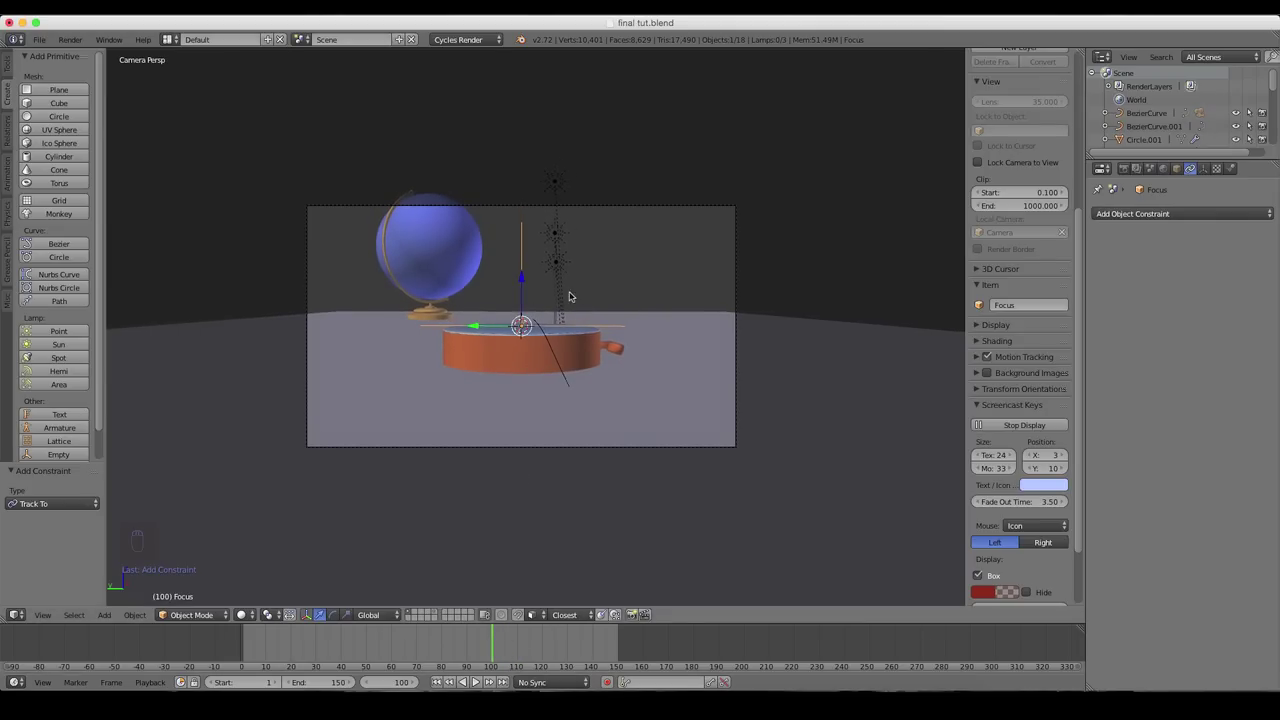
left_click_drag(573, 306, 518, 326)
- Keyframe the Focus empty's location at its starting position on the compass
left_click_drag(574, 472, 562, 459)
middle_click(561, 458)
key("i")
key("i")
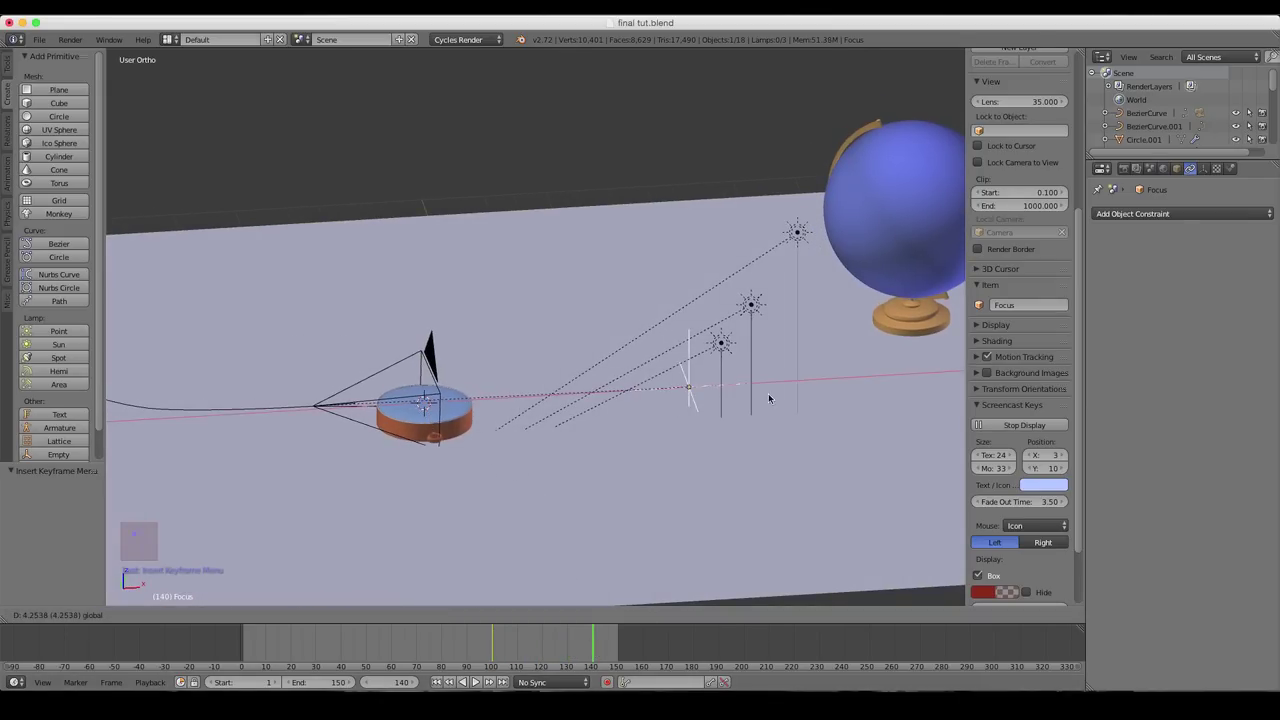
left_click(790, 377)
- Move the Focus empty across onto the globe in front and top views and keyframe its location
key("2")
middle_click(796, 376)
key("KP_1")
key("g")
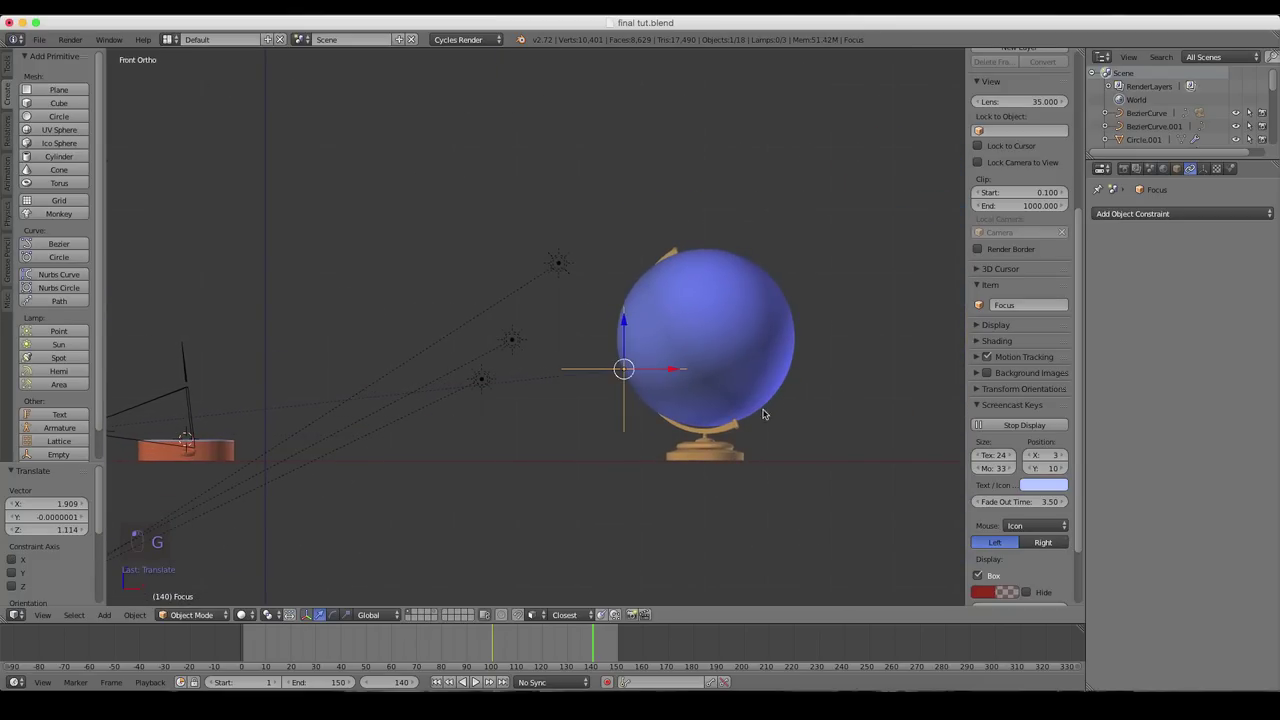
key("7")
left_click_drag(750, 433, 619, 345)
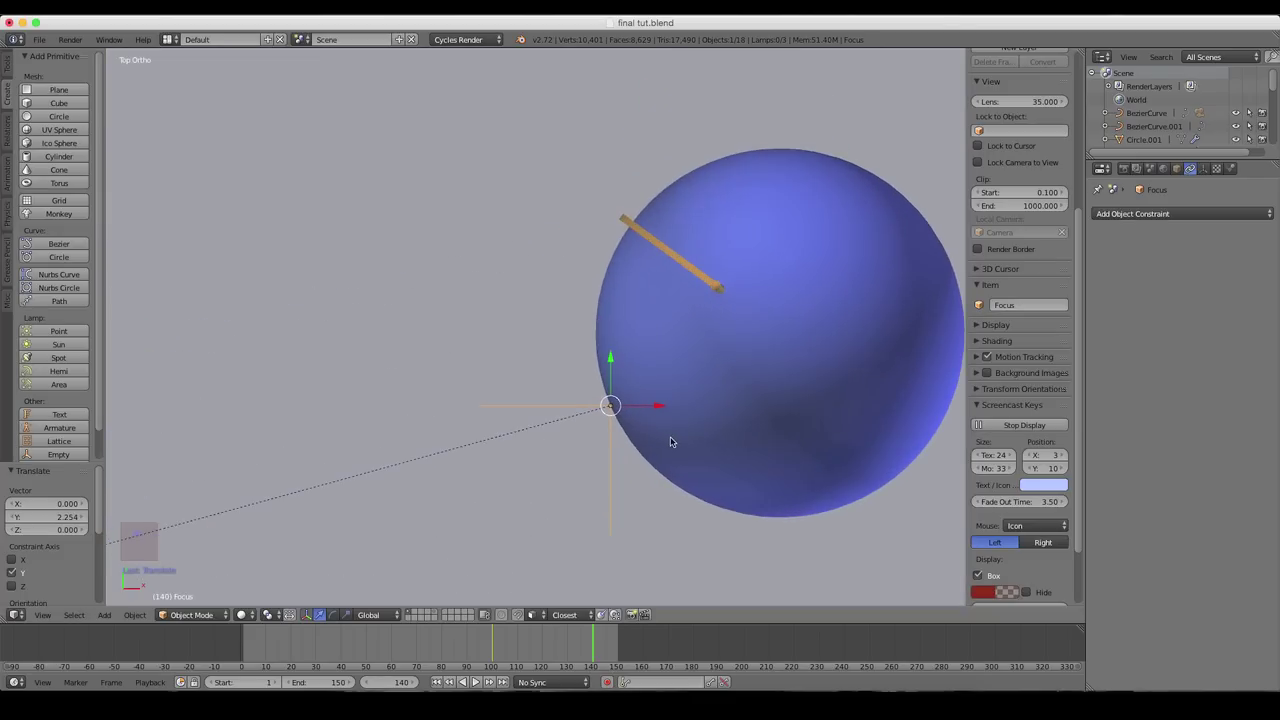
key("g")
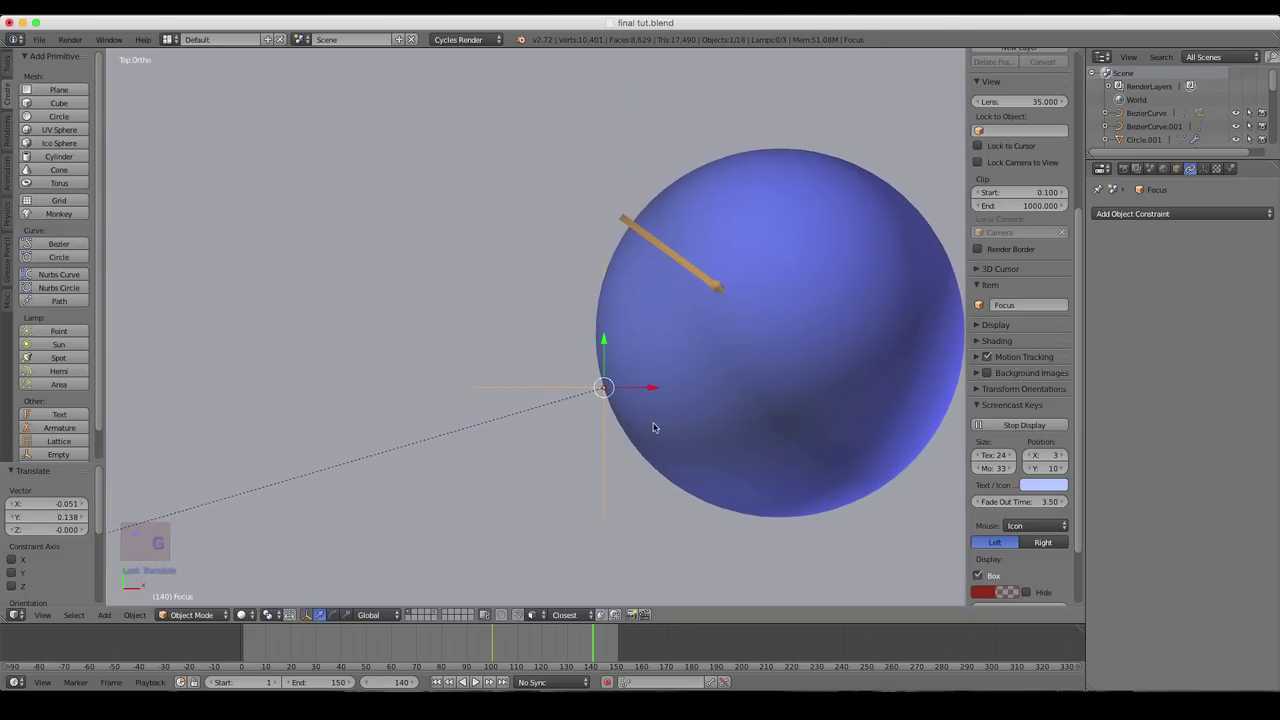
middle_click(692, 406)
left_click_drag(697, 402, 732, 375)
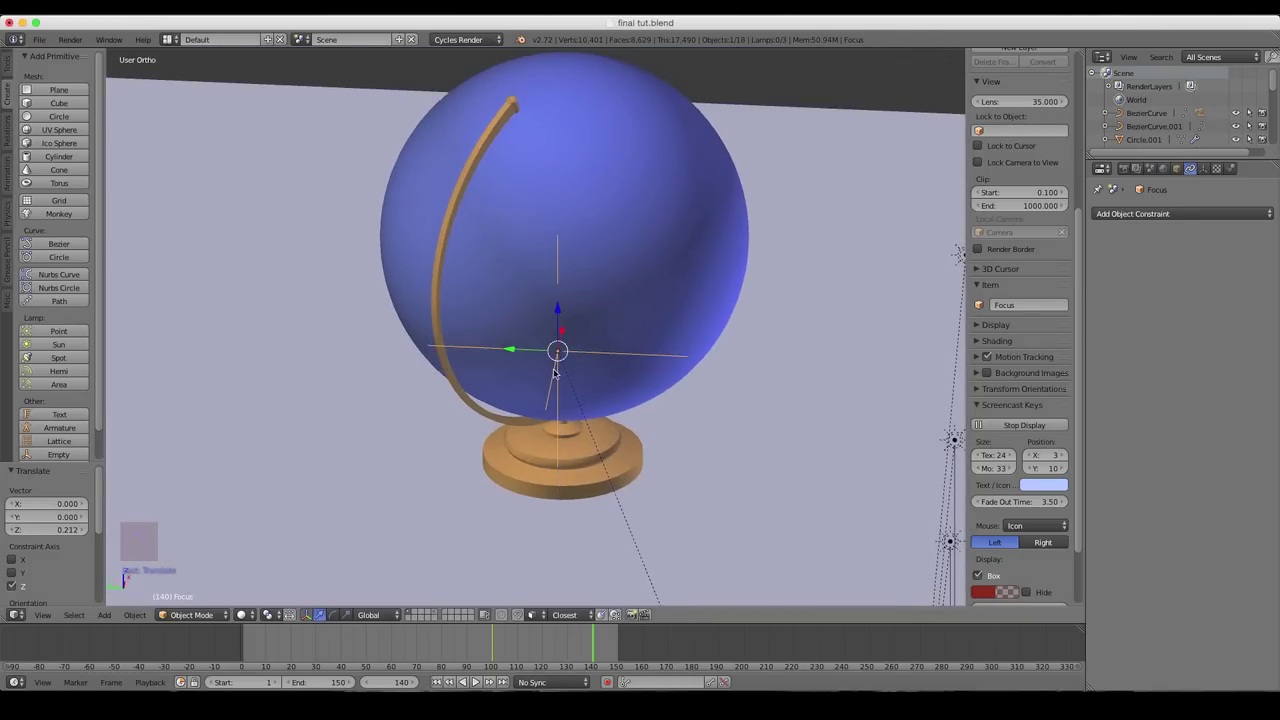
key("i")
key("i")
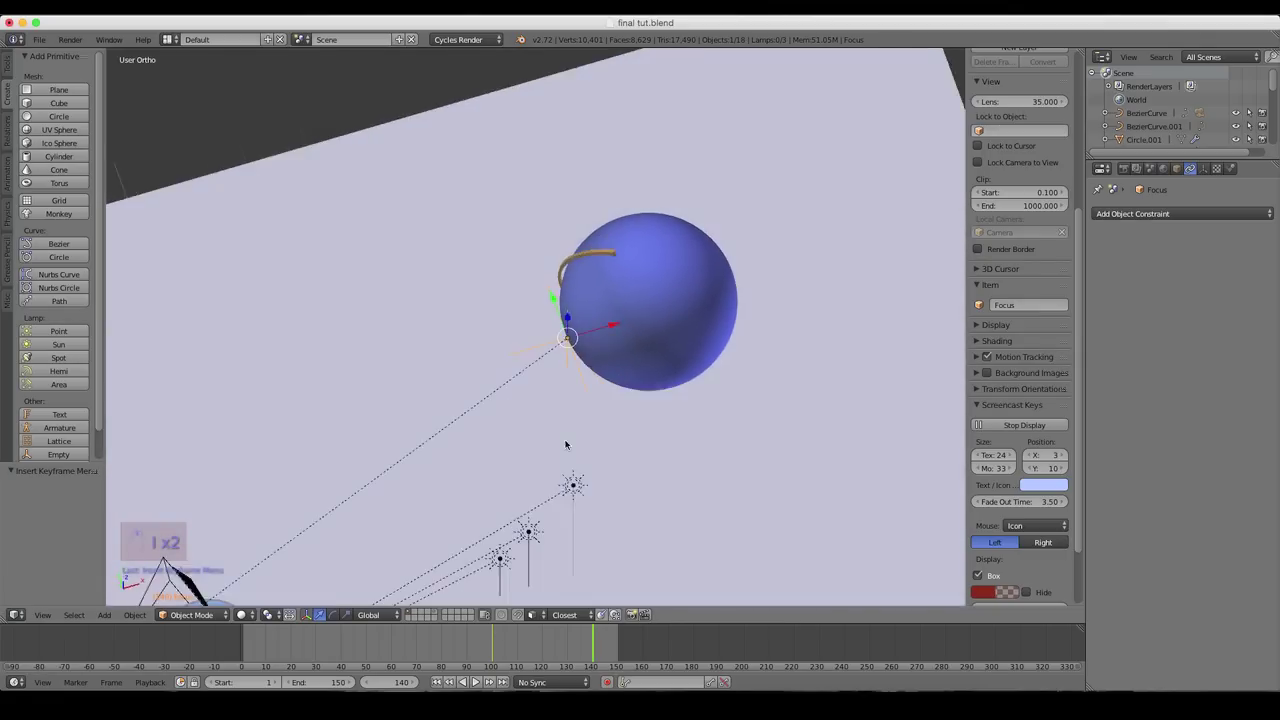
- Fine-tune Focus on the globe, record its location keyframe at frame 140, and view through the camera
key("7")
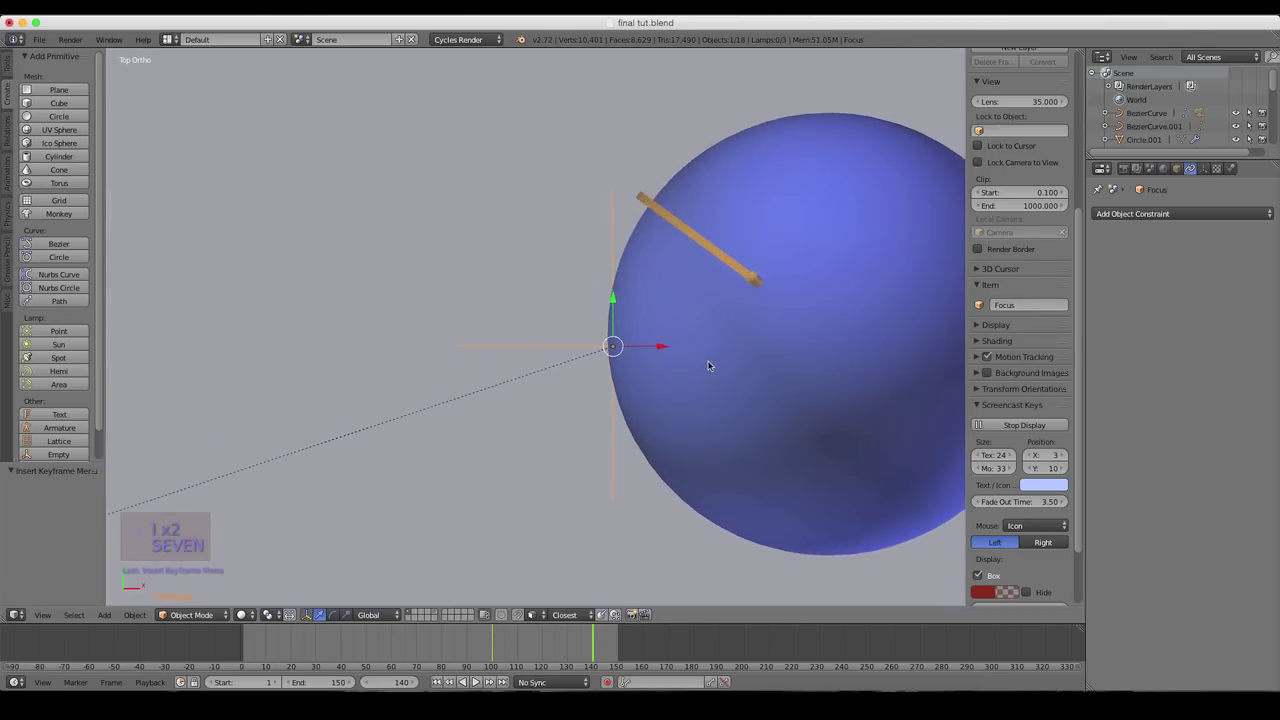
key("r")
key("g")
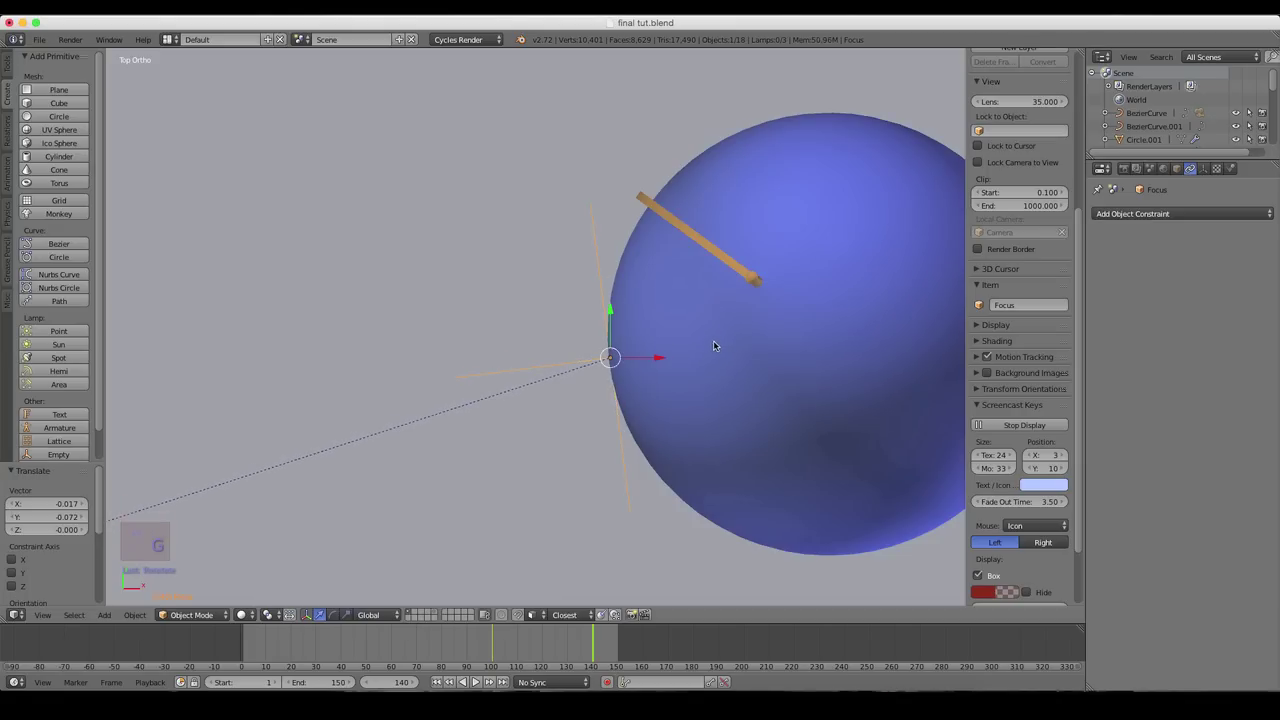
key("i")
key("i")
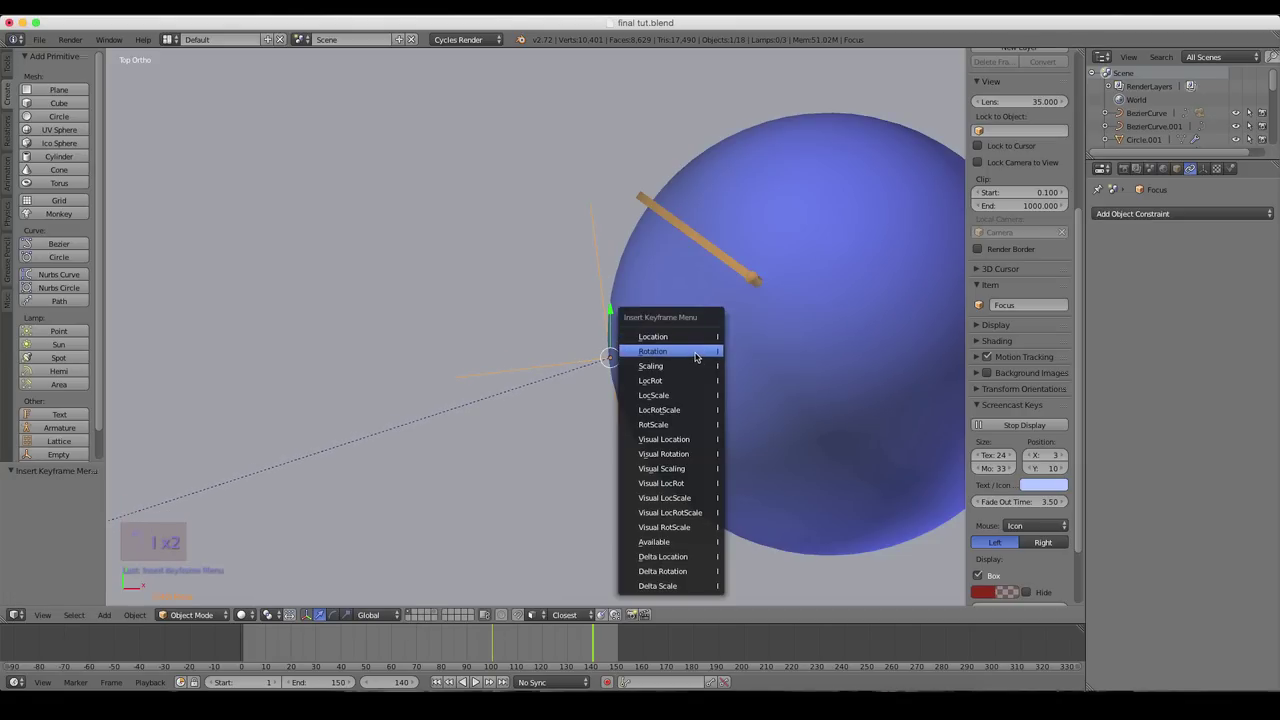
left_click_drag(683, 327, 704, 265)
key("0")
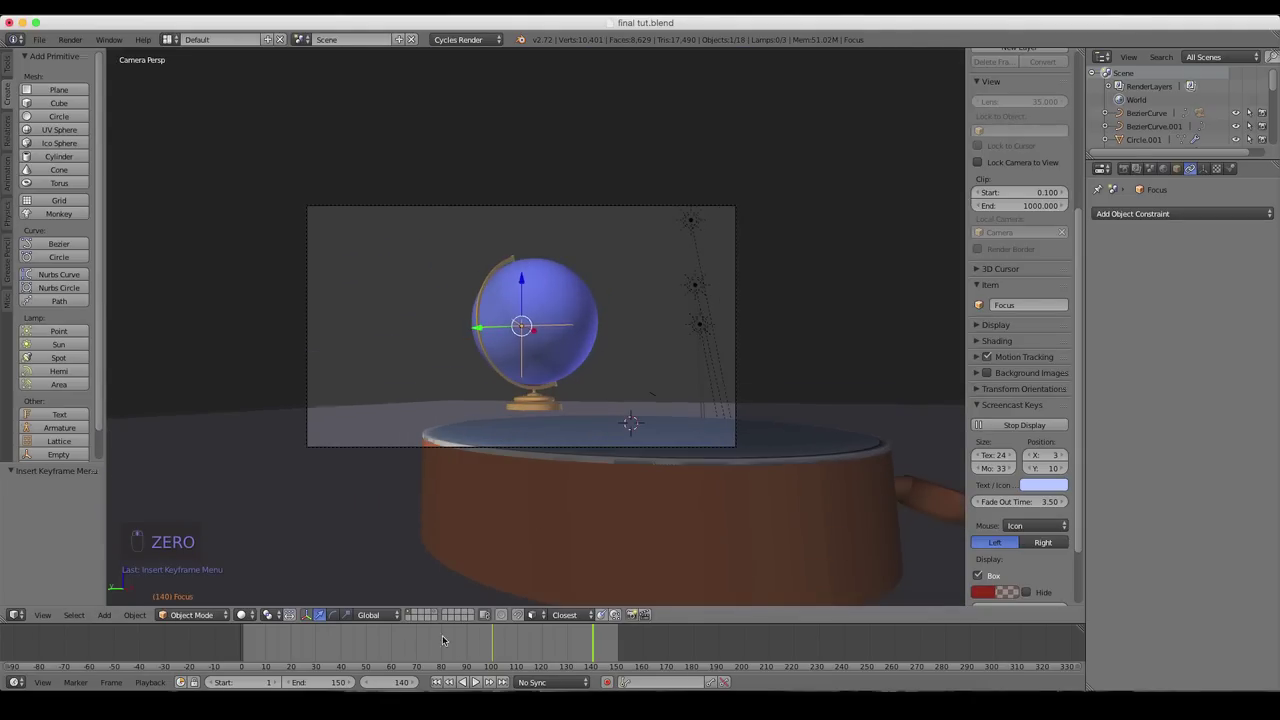
left_click_drag(572, 636, 511, 632)
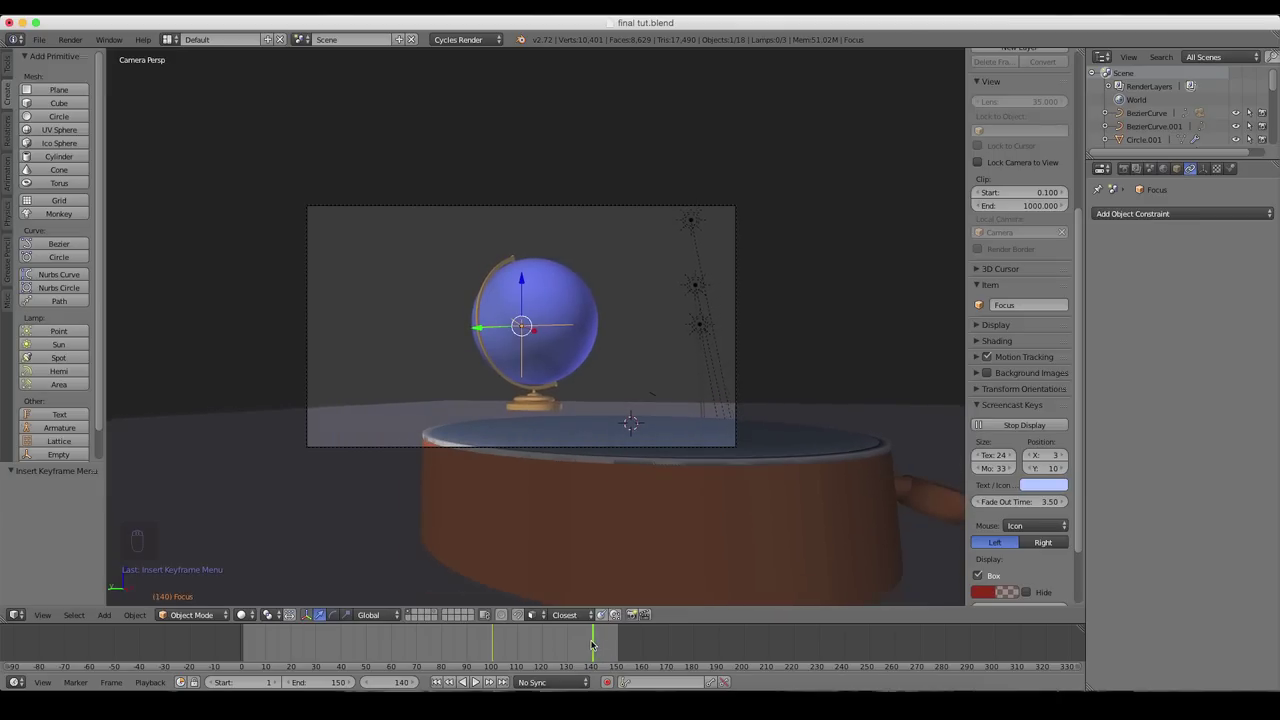
left_click_drag(582, 624, 599, 630)
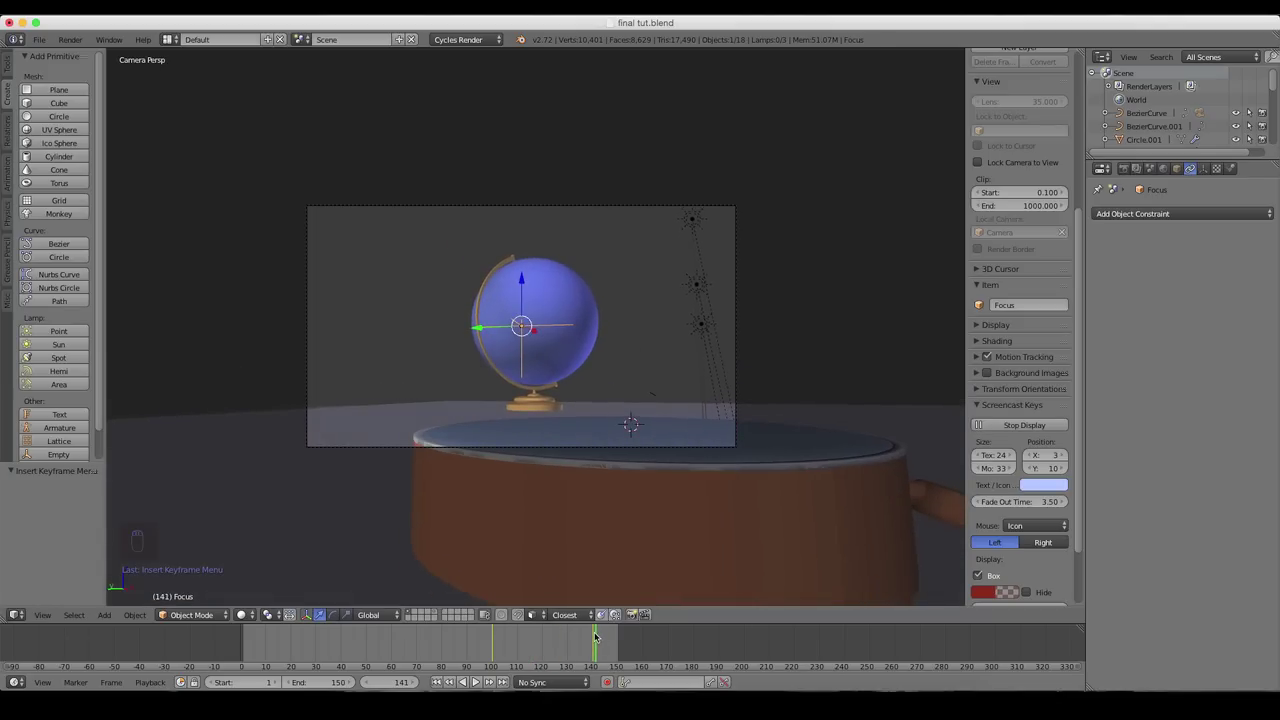
left_click_drag(489, 324, 533, 292)
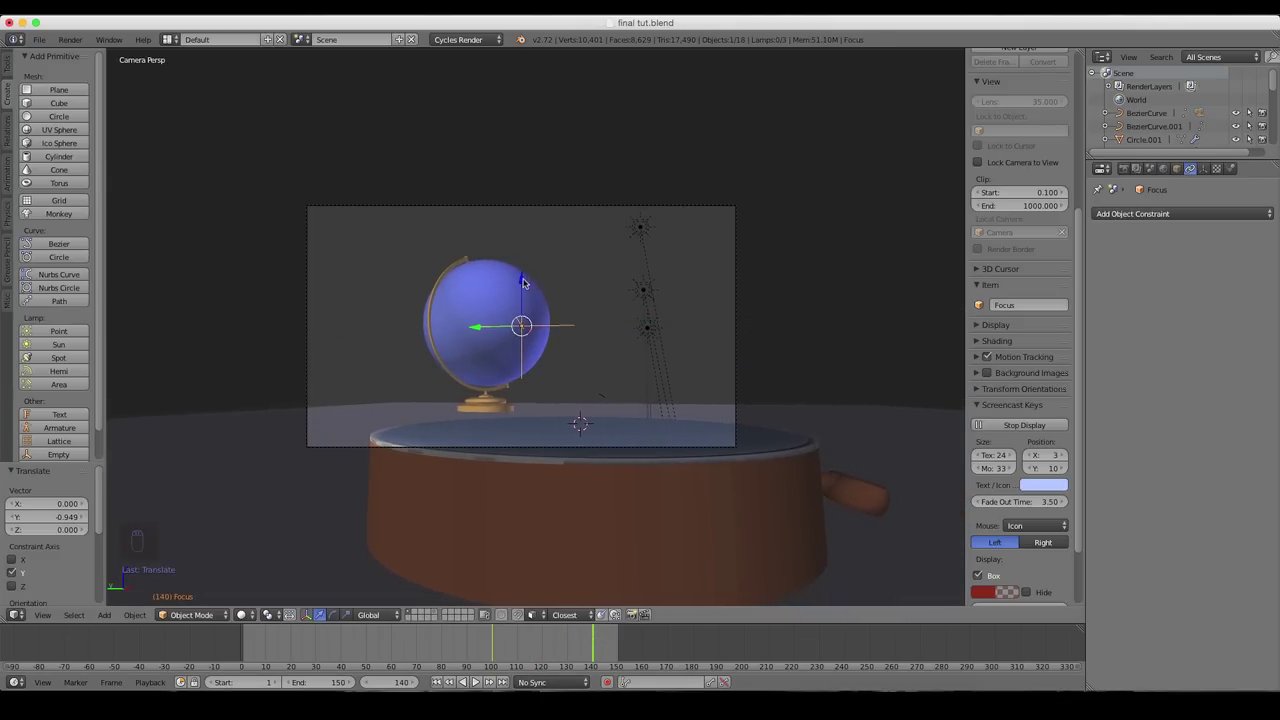
left_click_drag(524, 290, 493, 326)
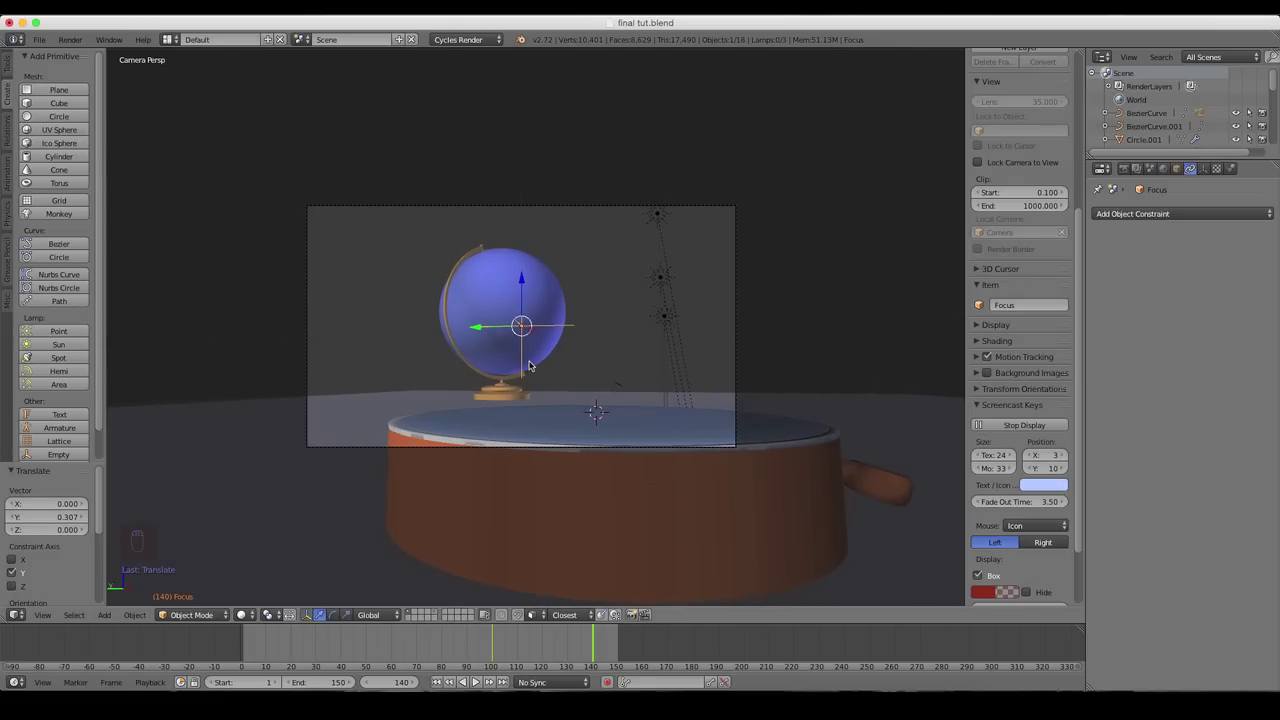
key("super+z")
key("z")
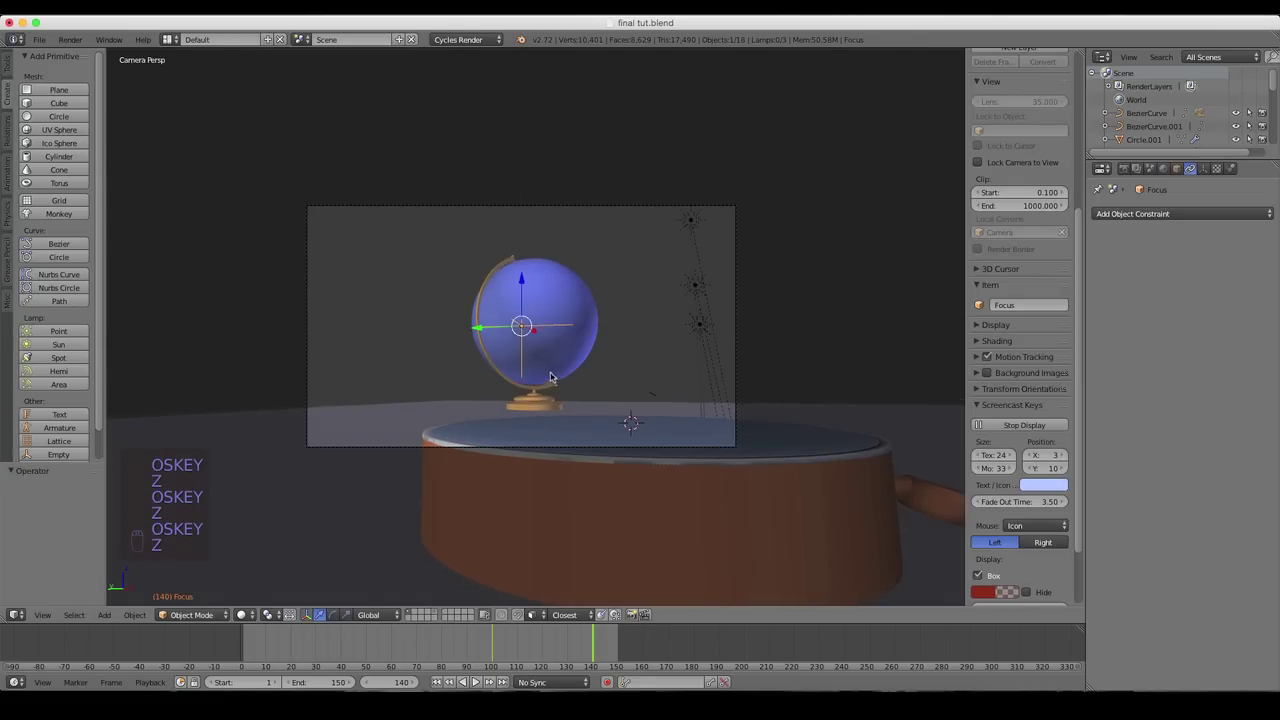
- Select the Bezier camera path in top view and shift it slightly along X
key("2")
left_click_drag(537, 366, 448, 363)
key("1")
left_click(270, 441)
left_click_drag(289, 433, 389, 399)
key("7")
right_click(397, 402)
left_click(392, 396)
key("g")
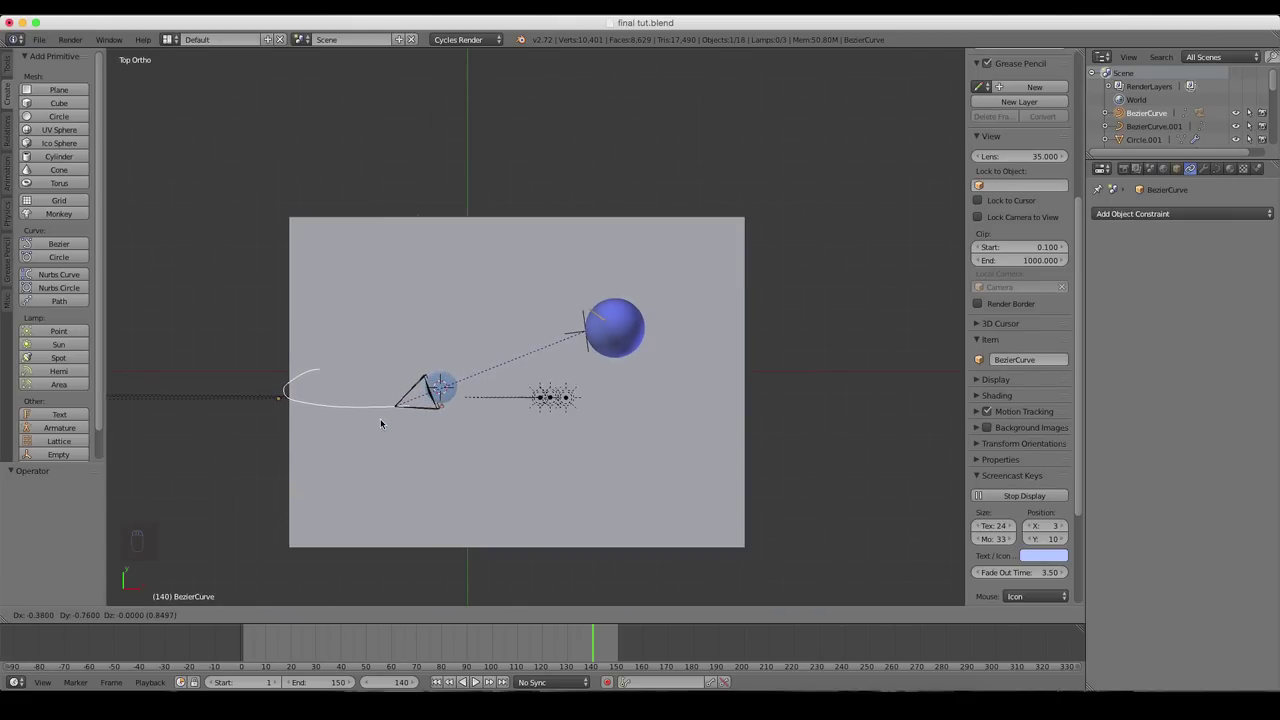
left_click_drag(381, 416, 586, 644)
- Scrub the camera view through frames 131 and 129 to check the shot near the end
key("0")
left_click_drag(580, 644, 342, 627)
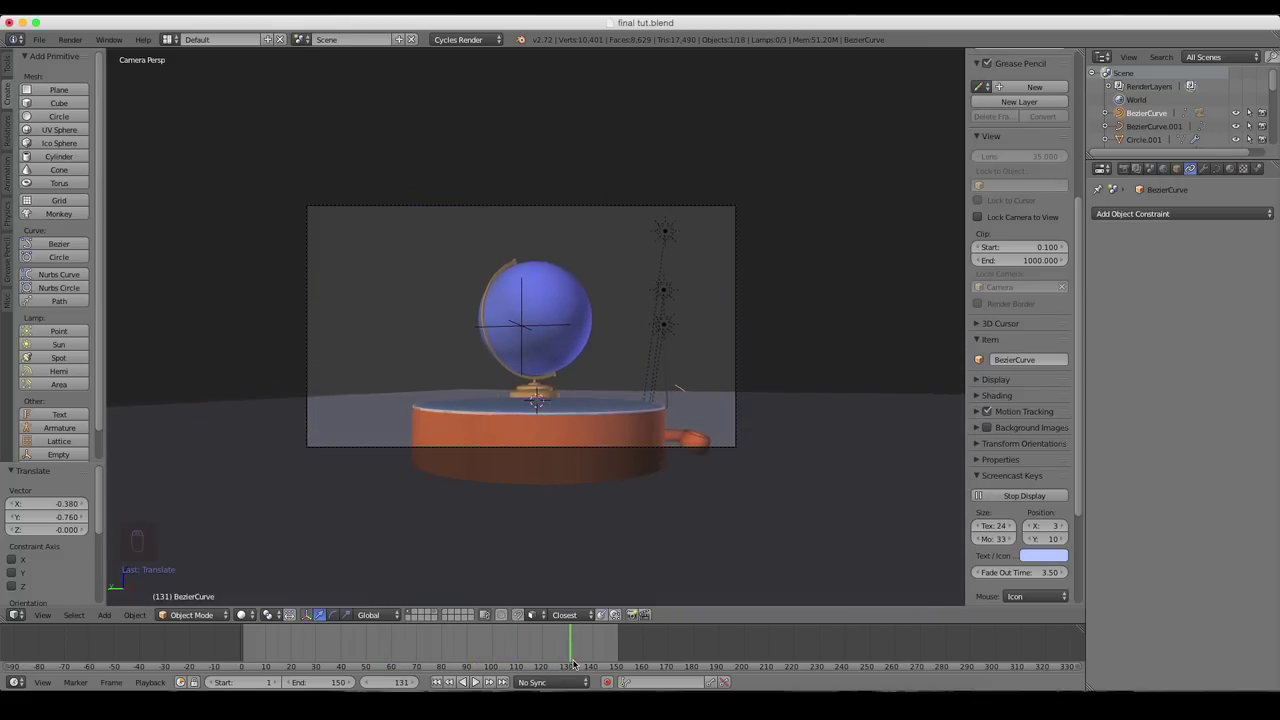
left_click_drag(611, 644, 590, 643)
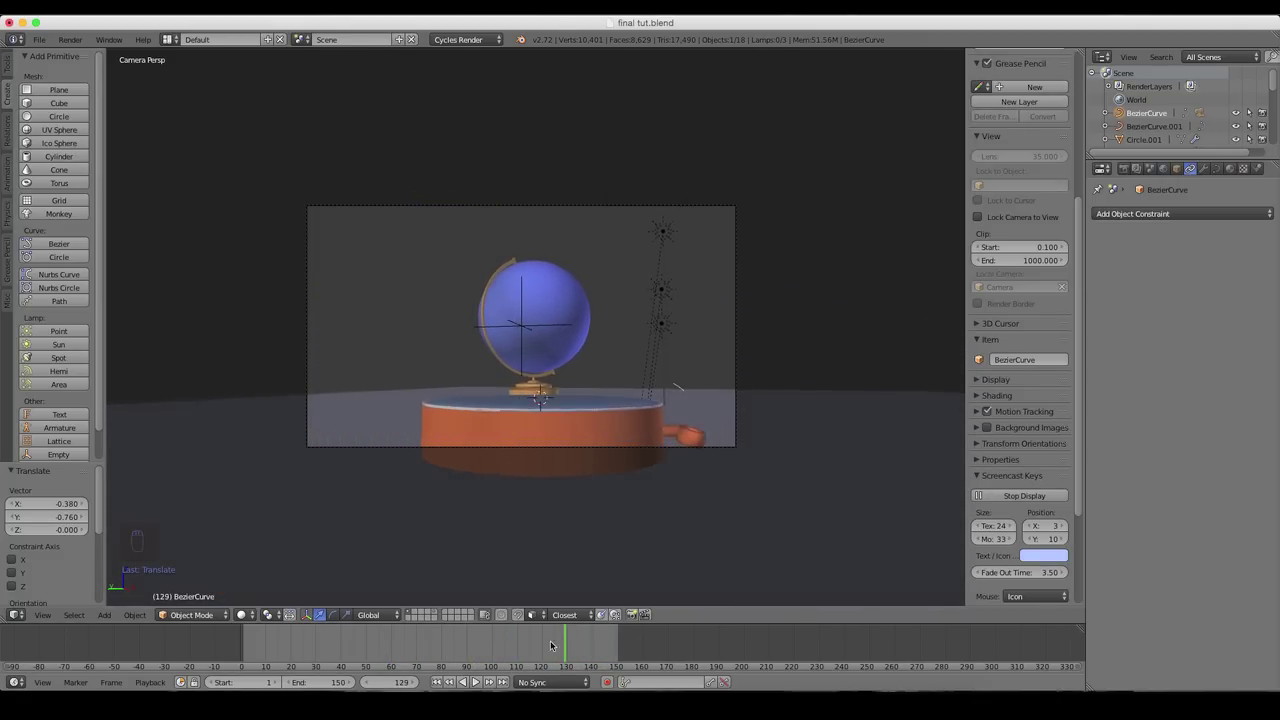
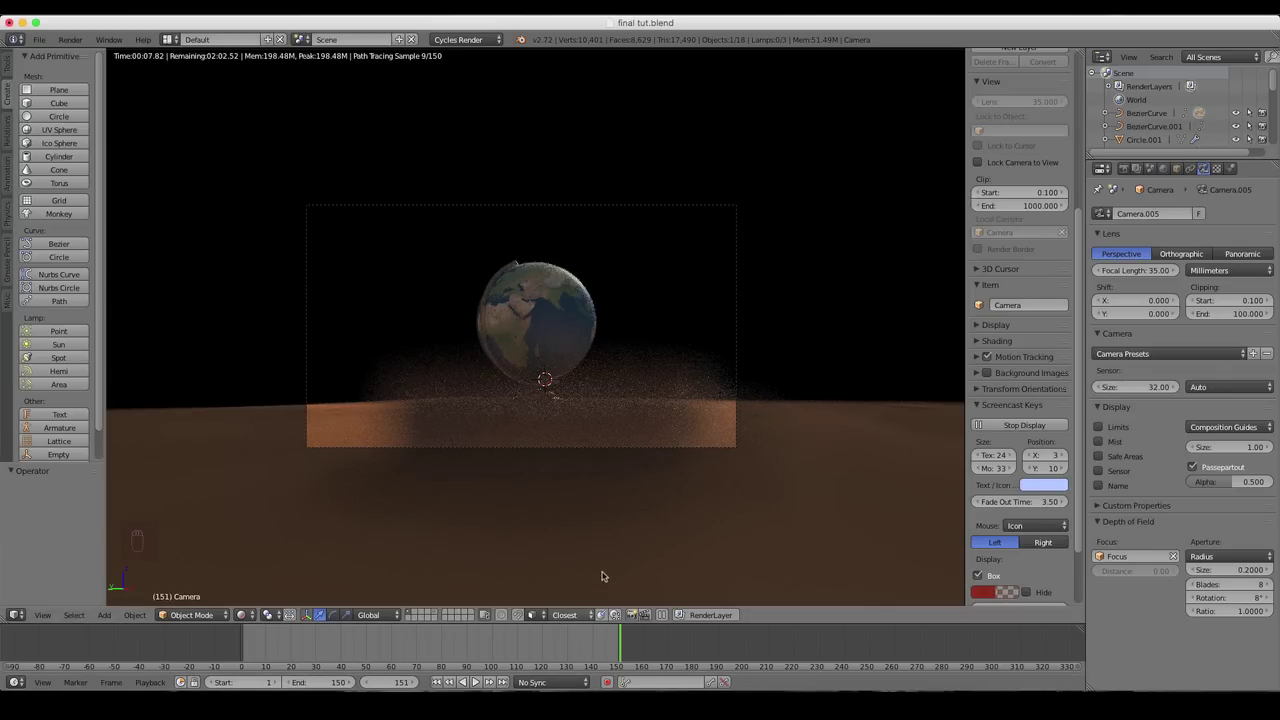
- Scrub the rendered preview back to frame 1 for compass focus, then ahead to frame 130 on the globe
left_click_drag(587, 644, 522, 637)
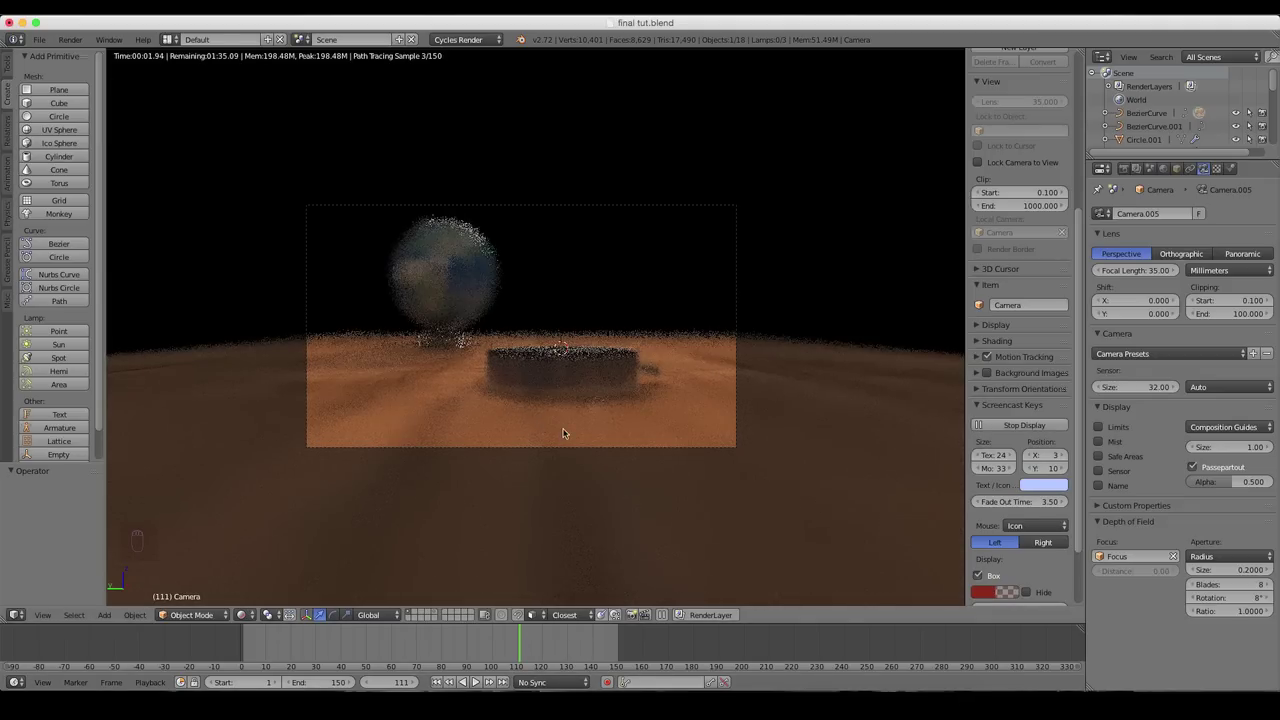
left_click_drag(502, 643, 373, 436)
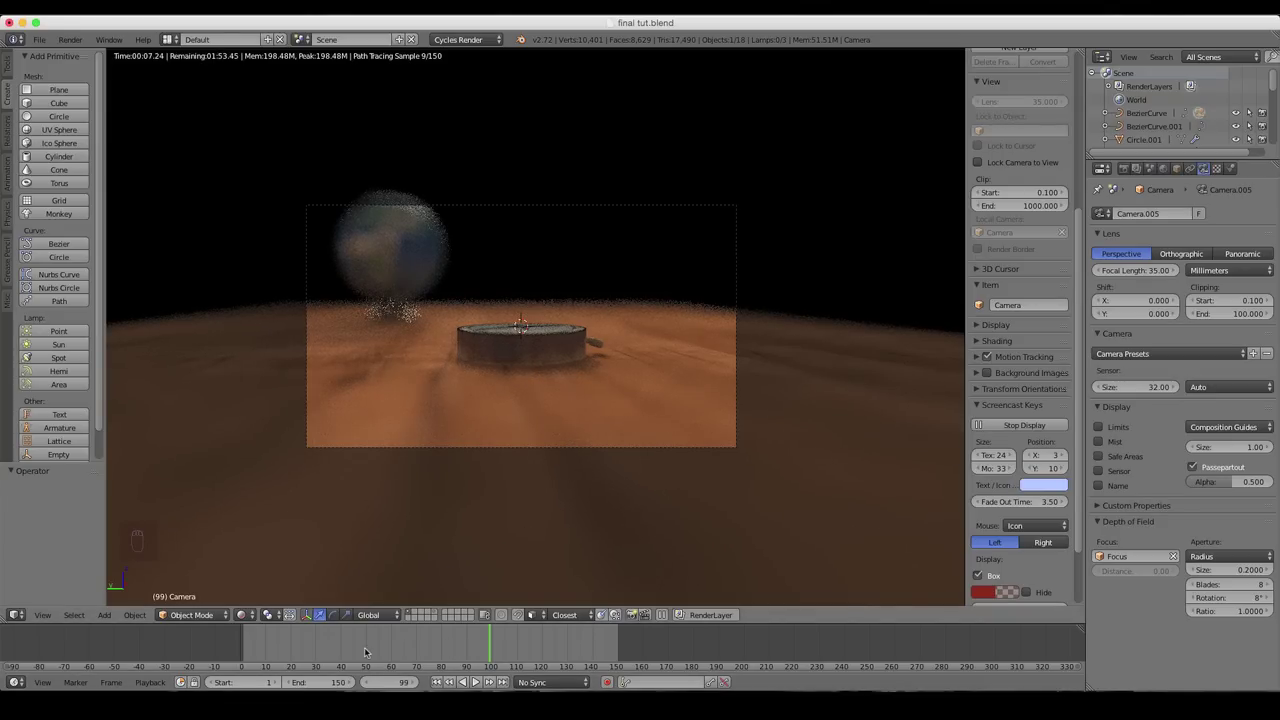
left_click_drag(404, 668, 314, 663)
left_click_drag(312, 656, 248, 652)
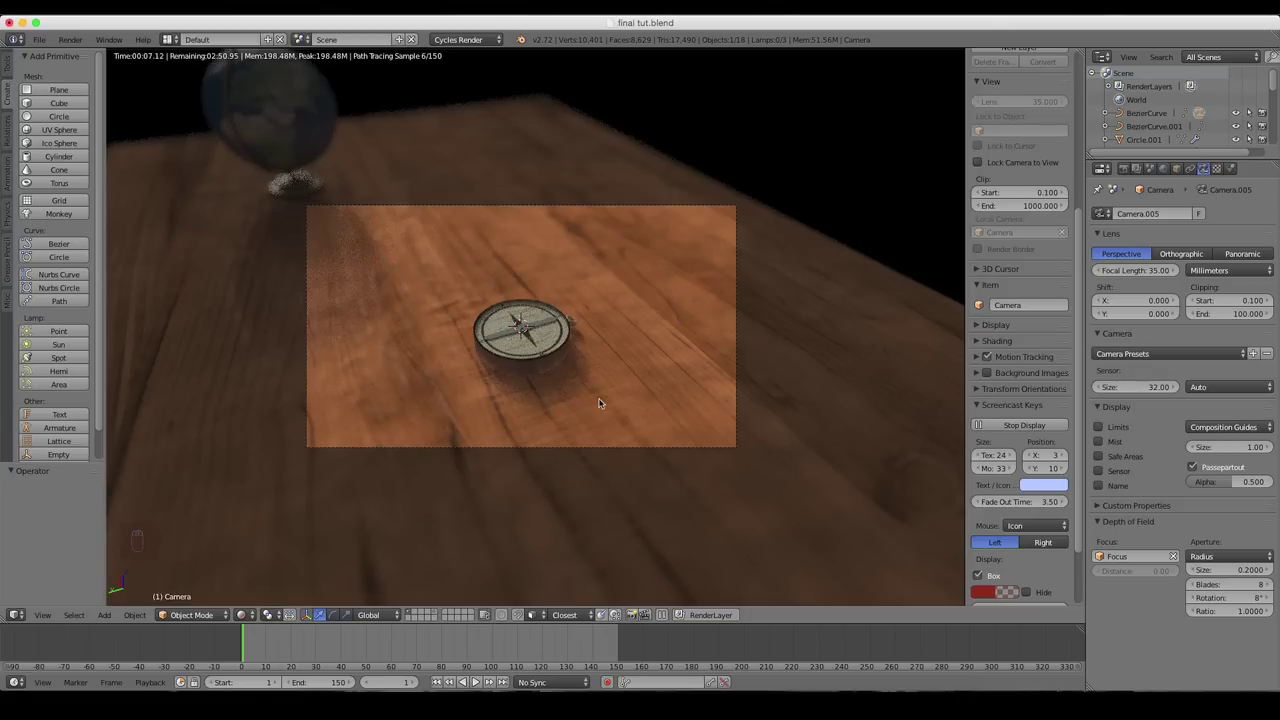
left_click_drag(384, 647, 546, 663)
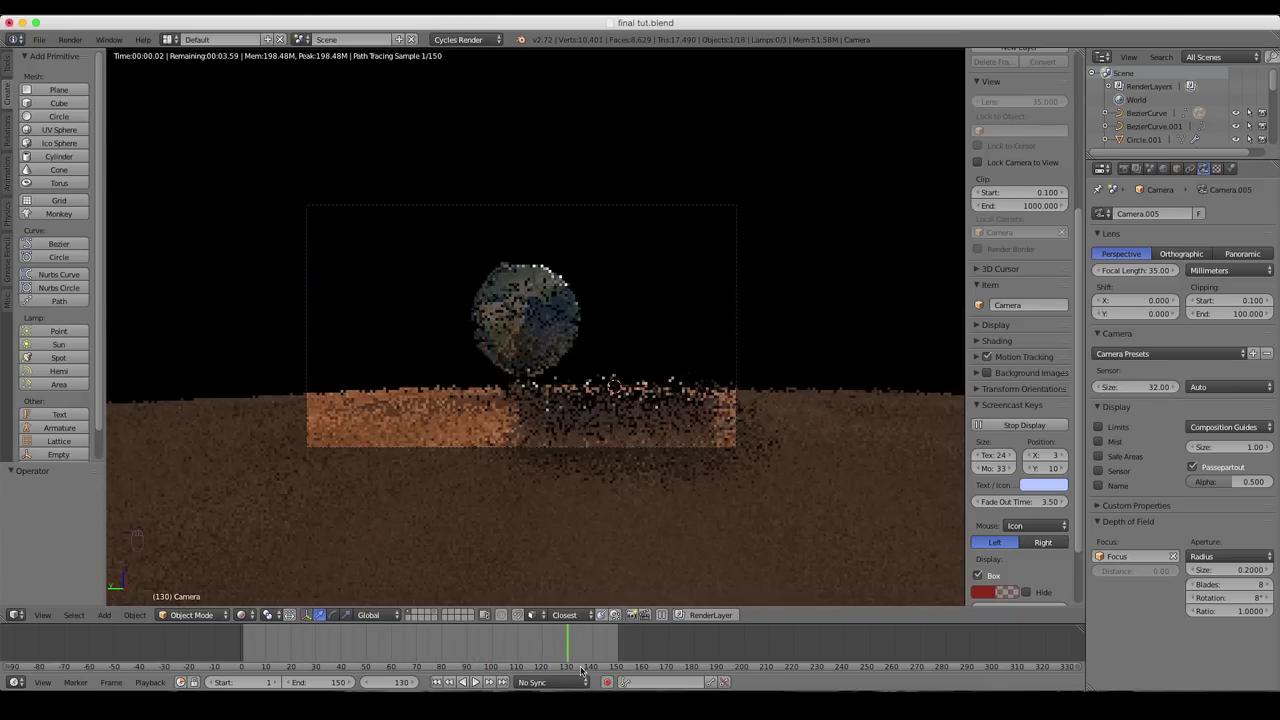
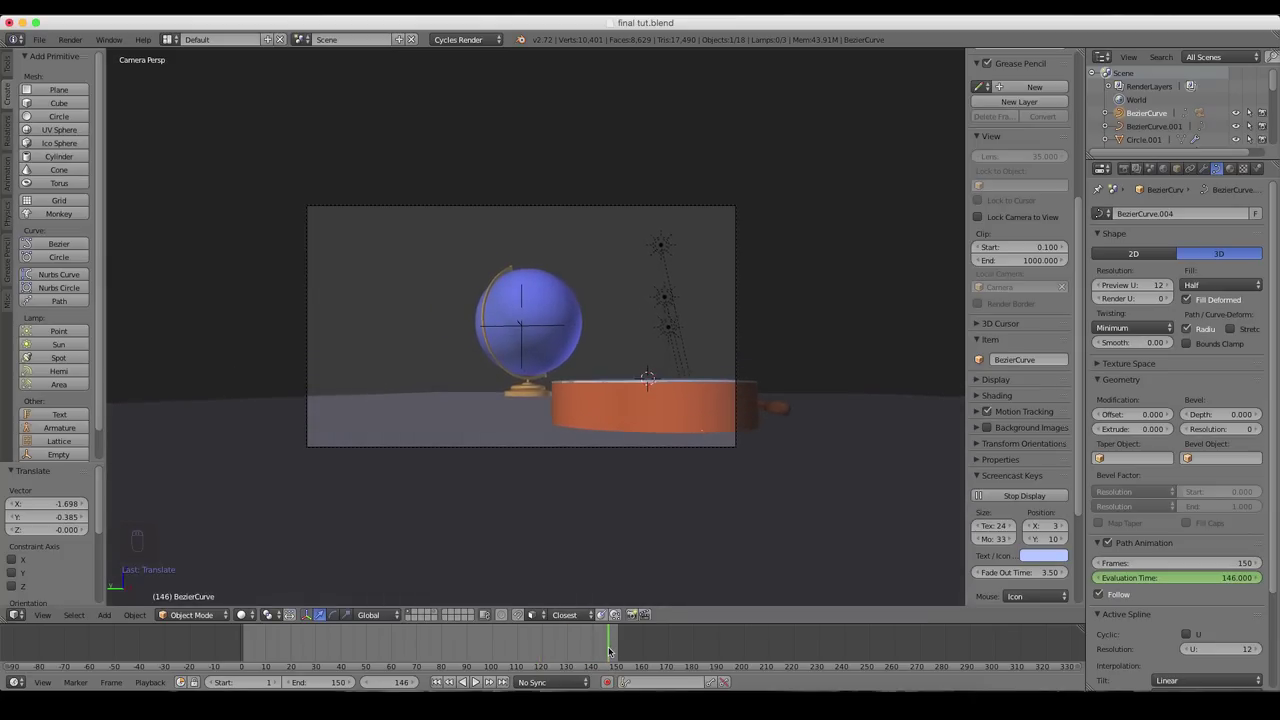
- Switch to top view to shift the path, then show the Cycles rendered preview
key("KP_7")
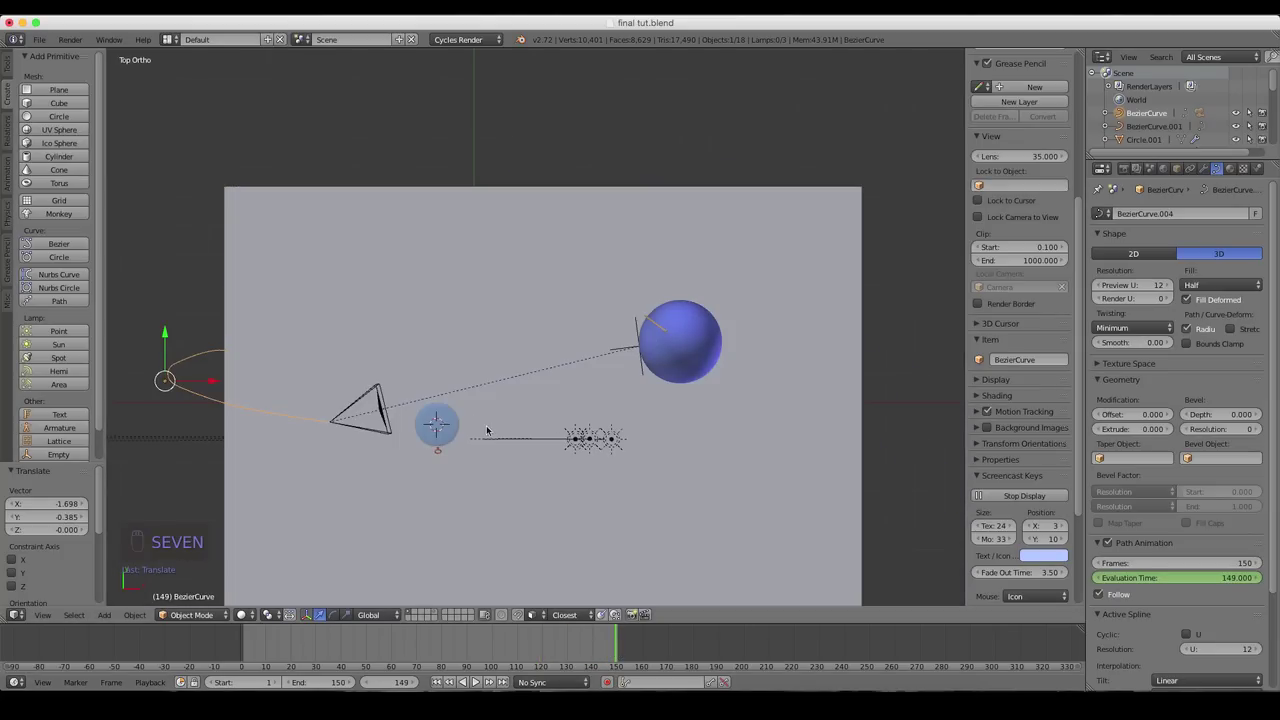
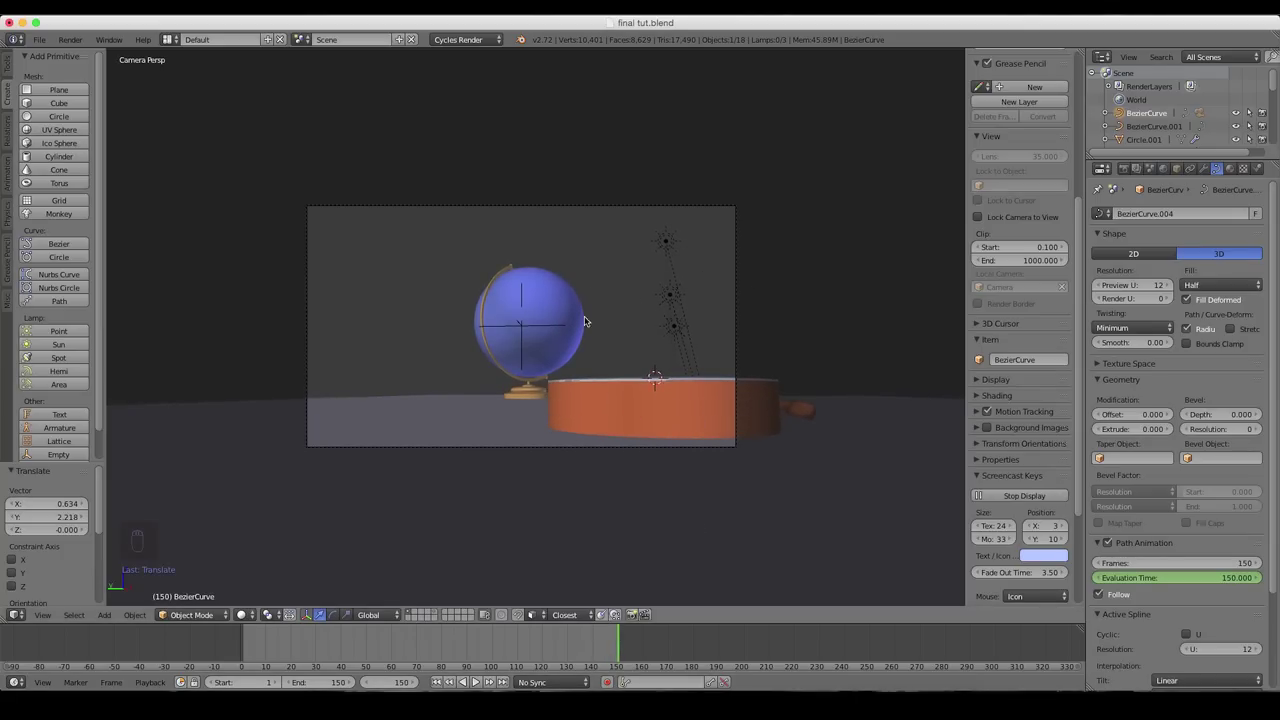
key("shift+z")
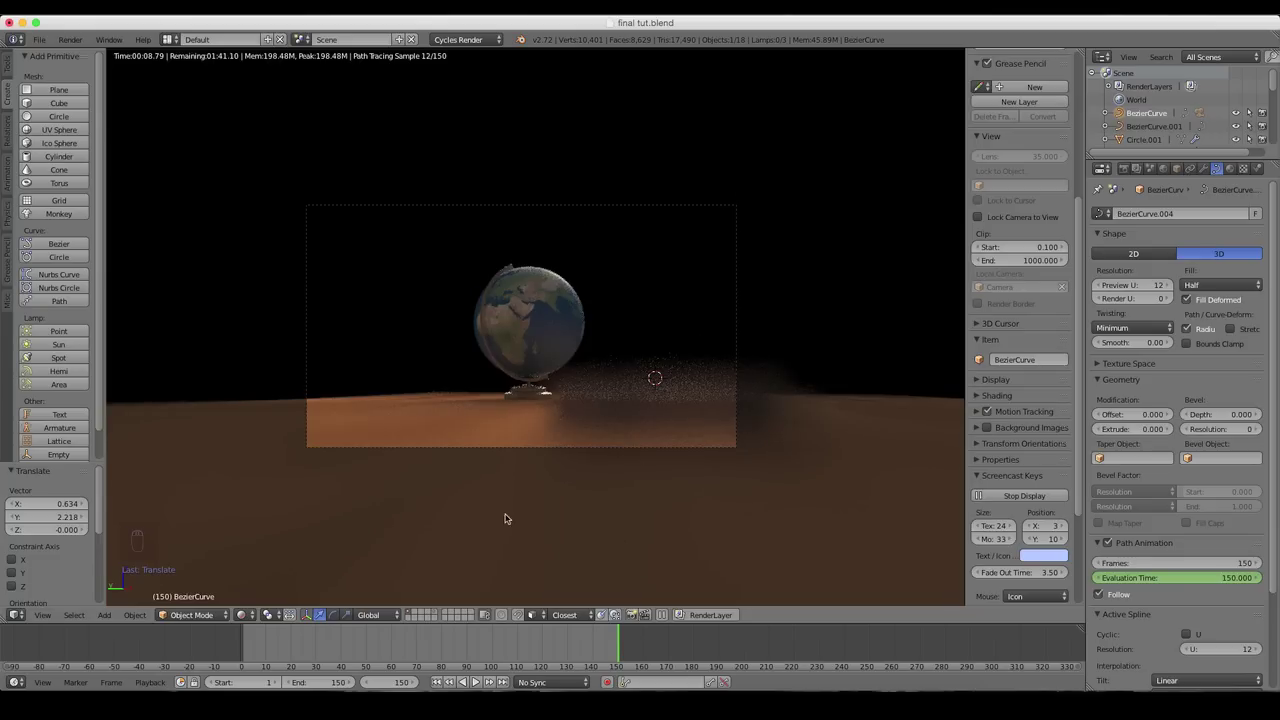
- Drag the playhead back to frame 1 so the compass renders in sharp focus
left_click_drag(584, 640, 369, 668)
left_click_drag(369, 668, 309, 658)
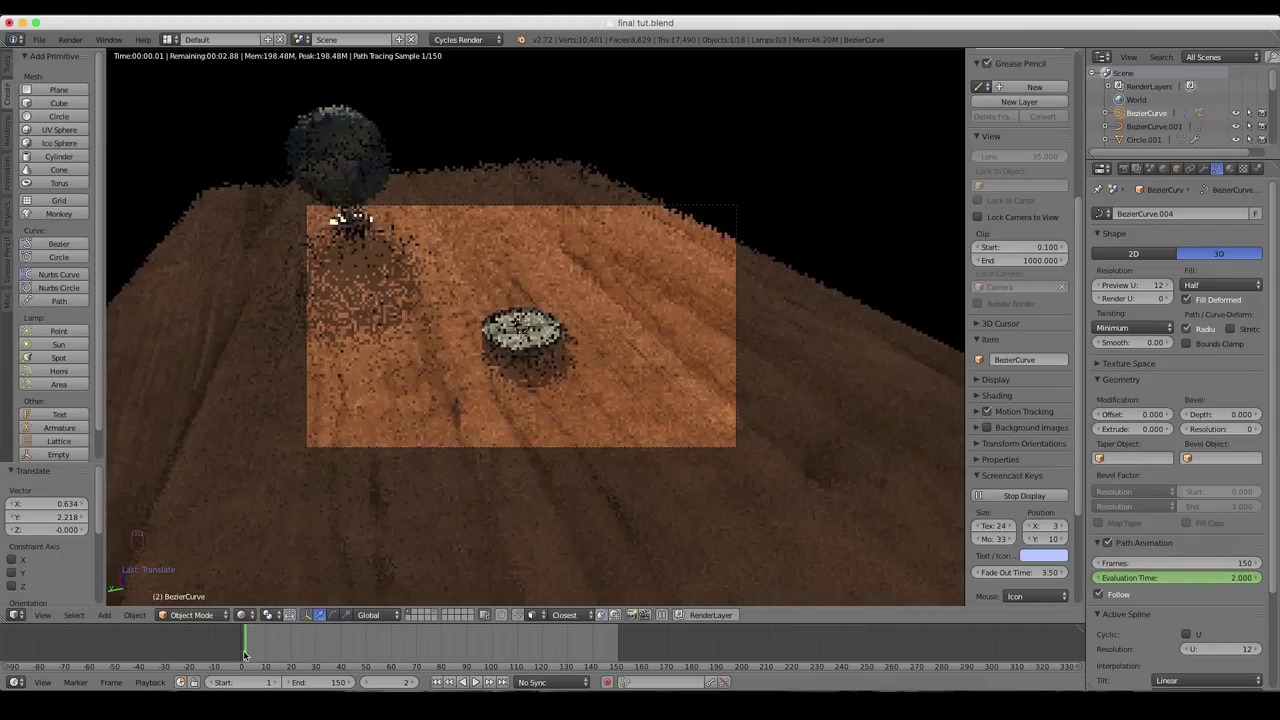